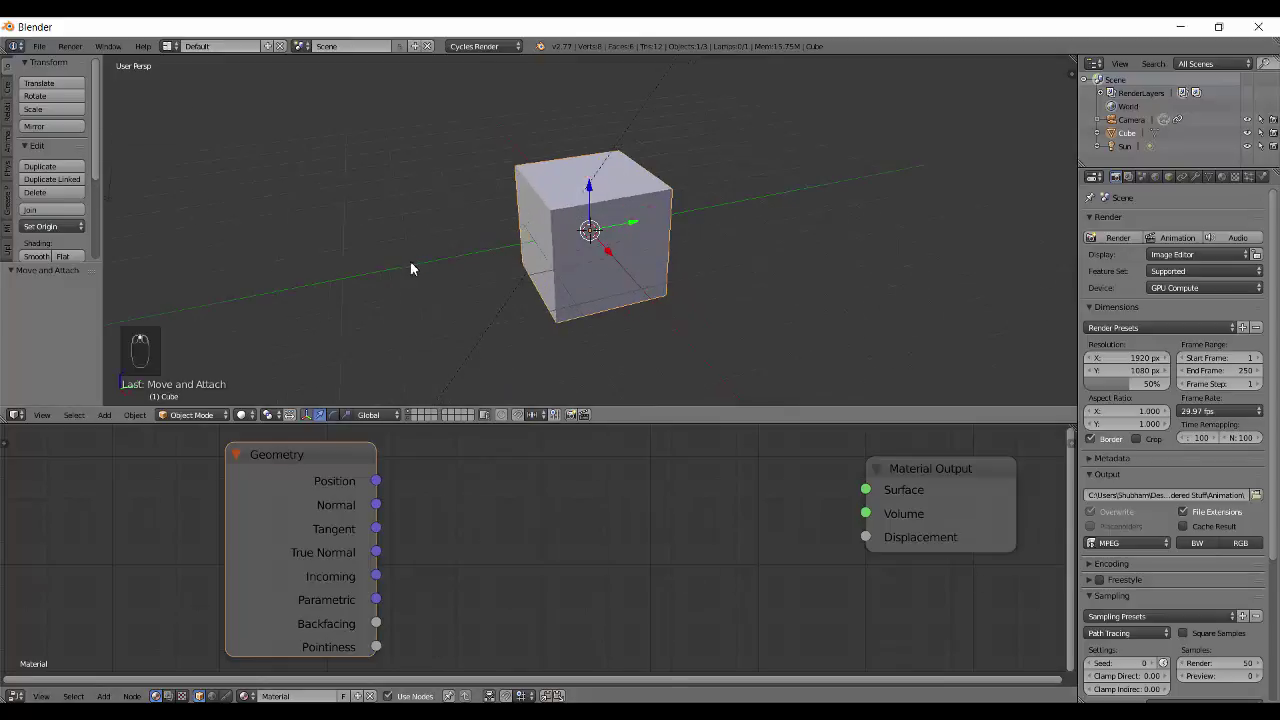
Move the Geometry node near Material Output and feed its Pointiness output into a Viewer node
drag(524, 634, 376, 655)
drag(381, 654, 399, 503)
click(420, 617)
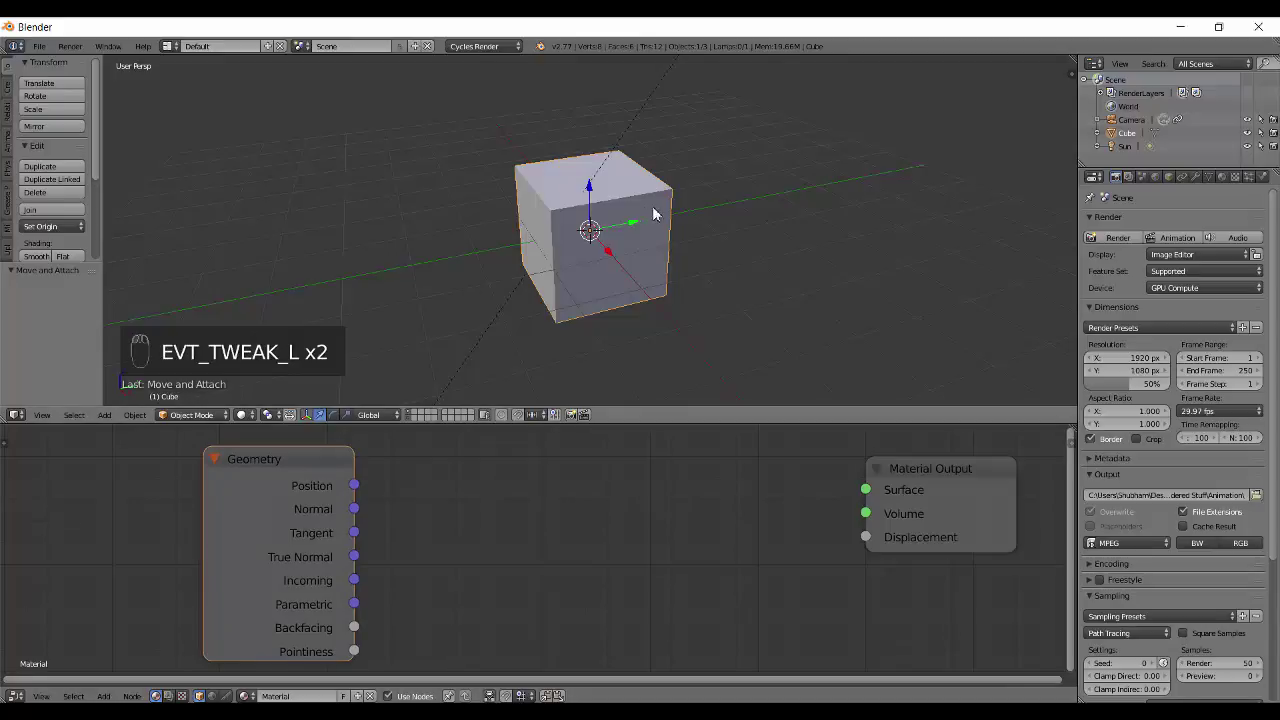
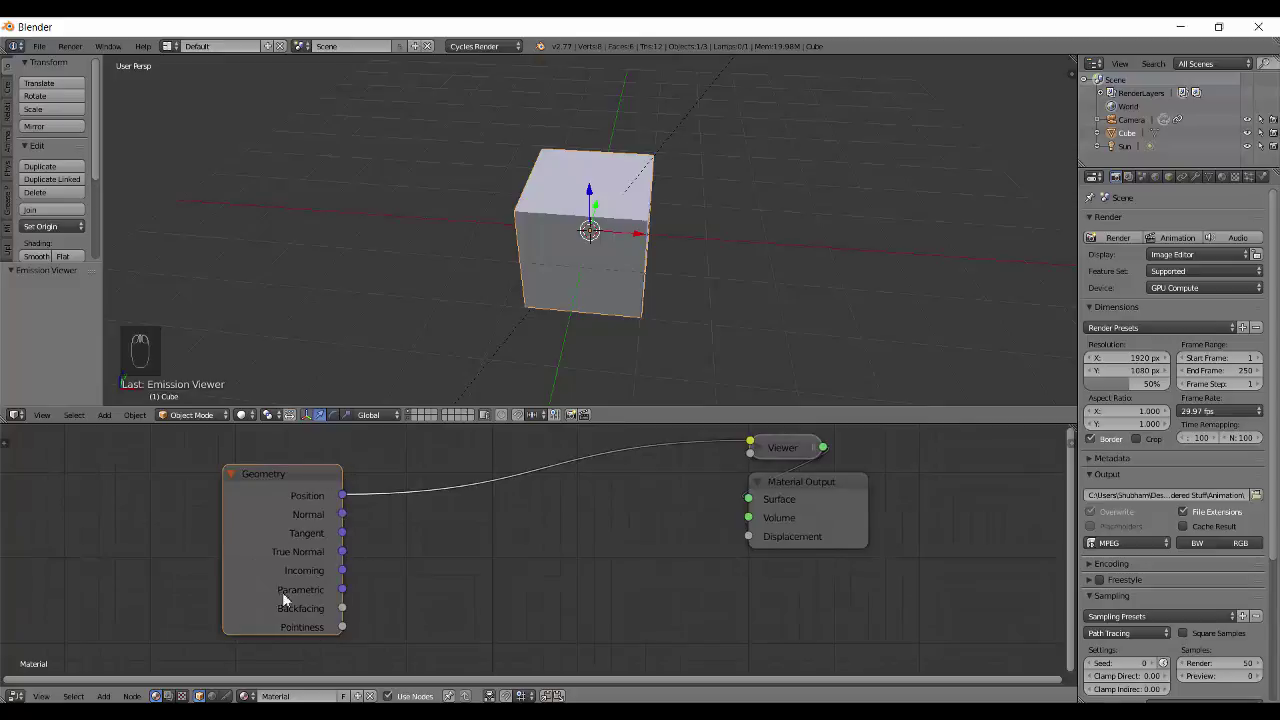
drag(251, 544, 783, 452)
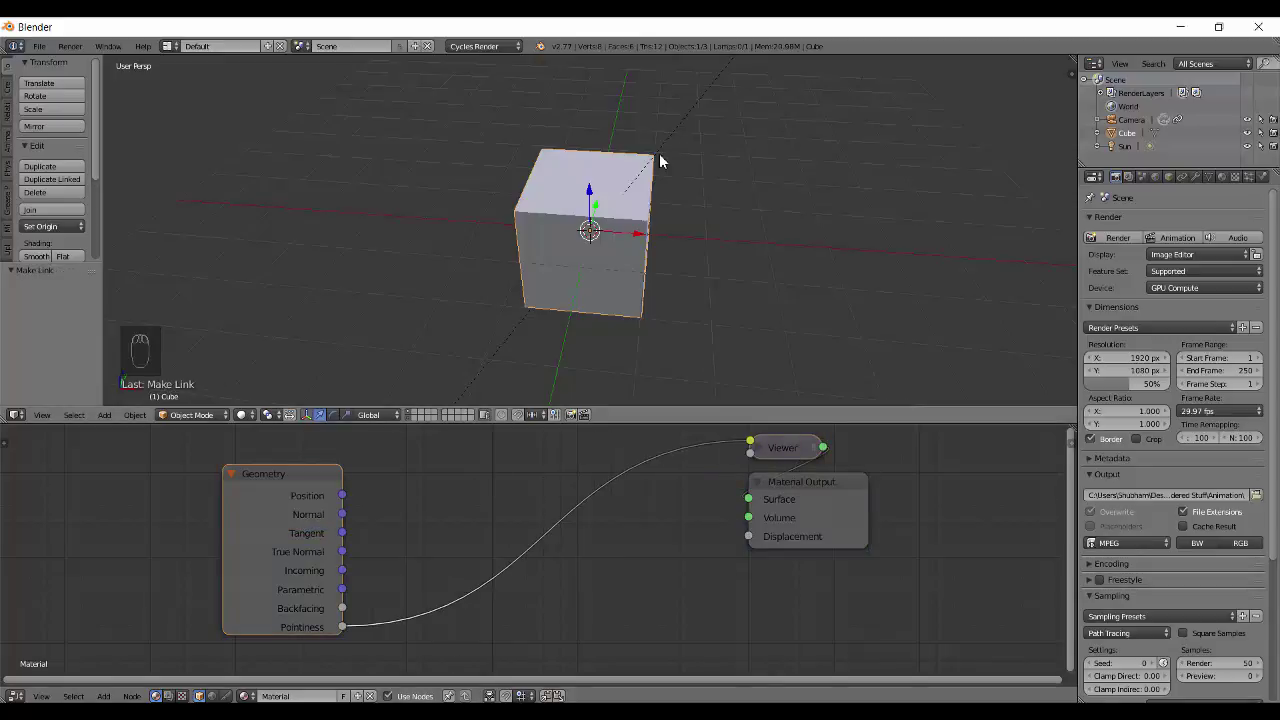
Show the Cycles rendered preview and bring up the add-node list for a Bright/Contrast node
key(shift+z)
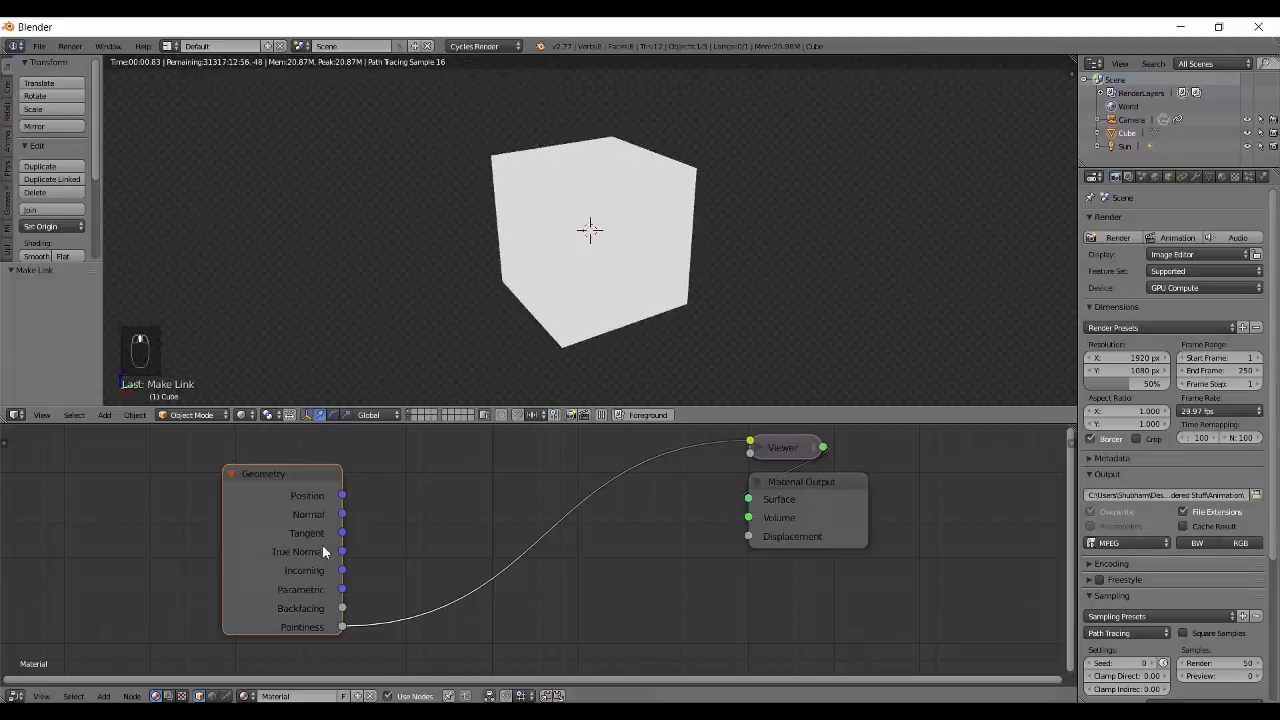
key(shift+a)
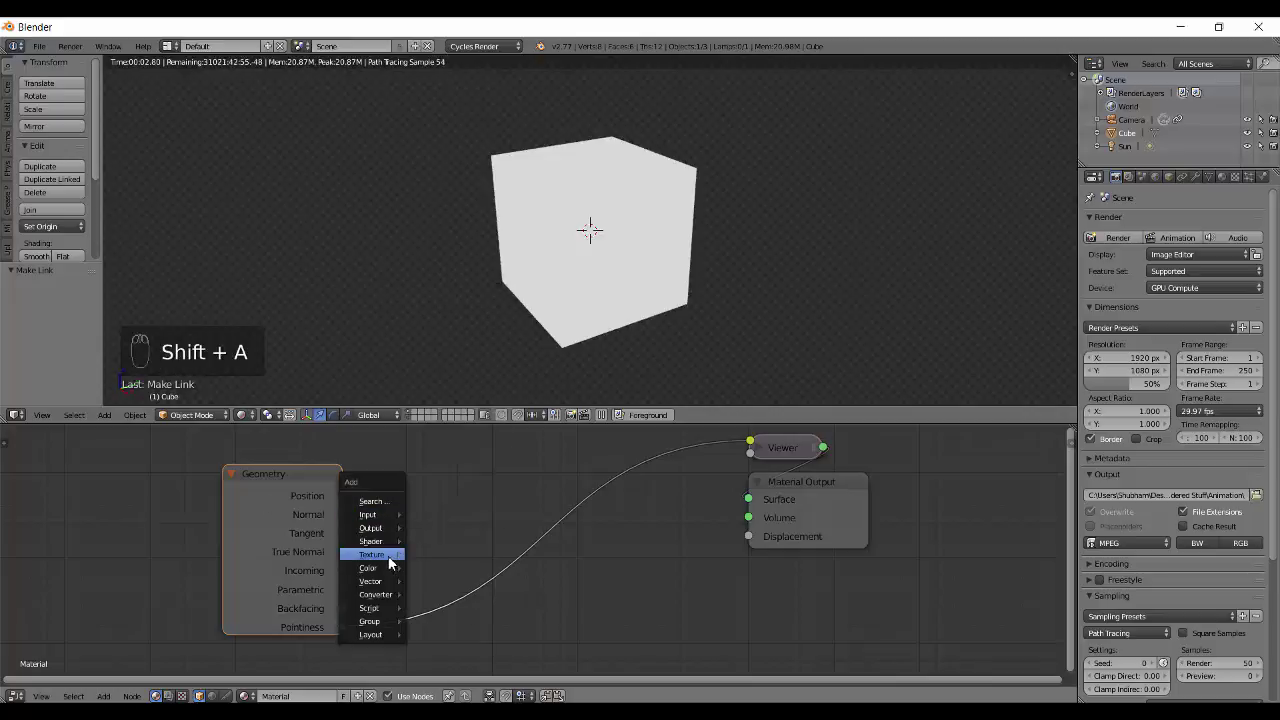
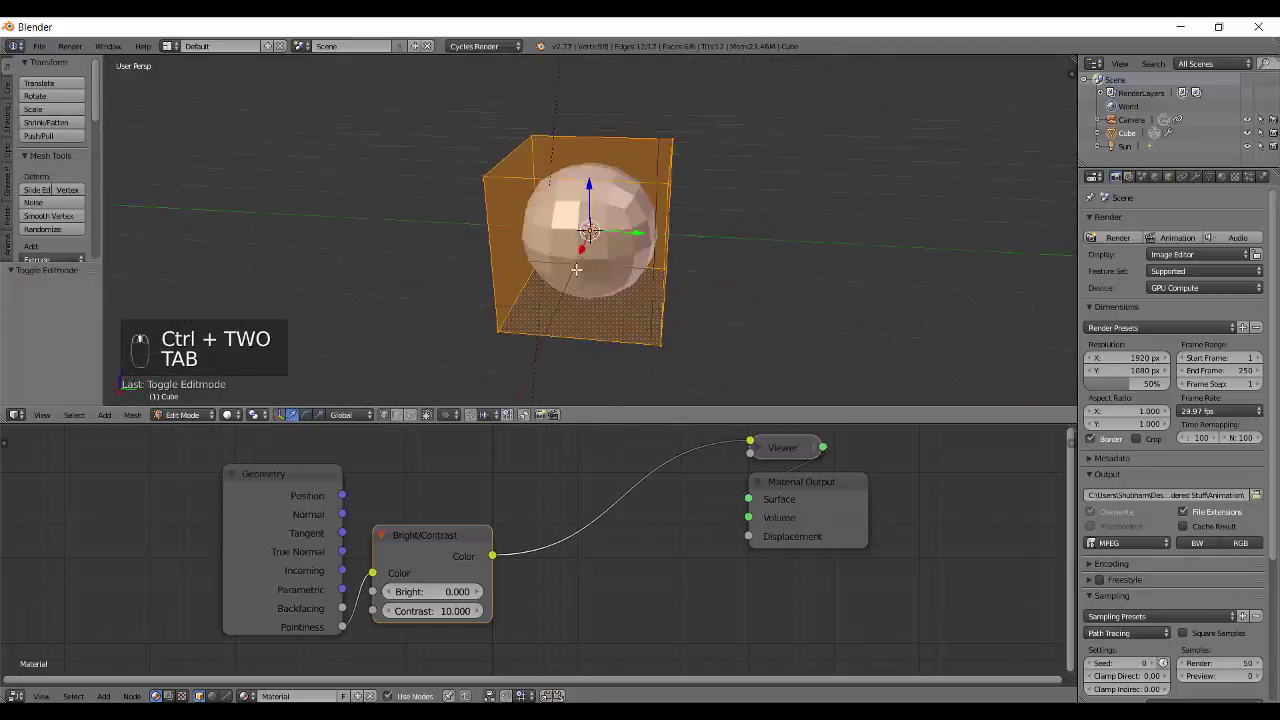
Add edge loops close to each of the cube's edges with Ctrl+R loop cuts
key(ctrl+r)
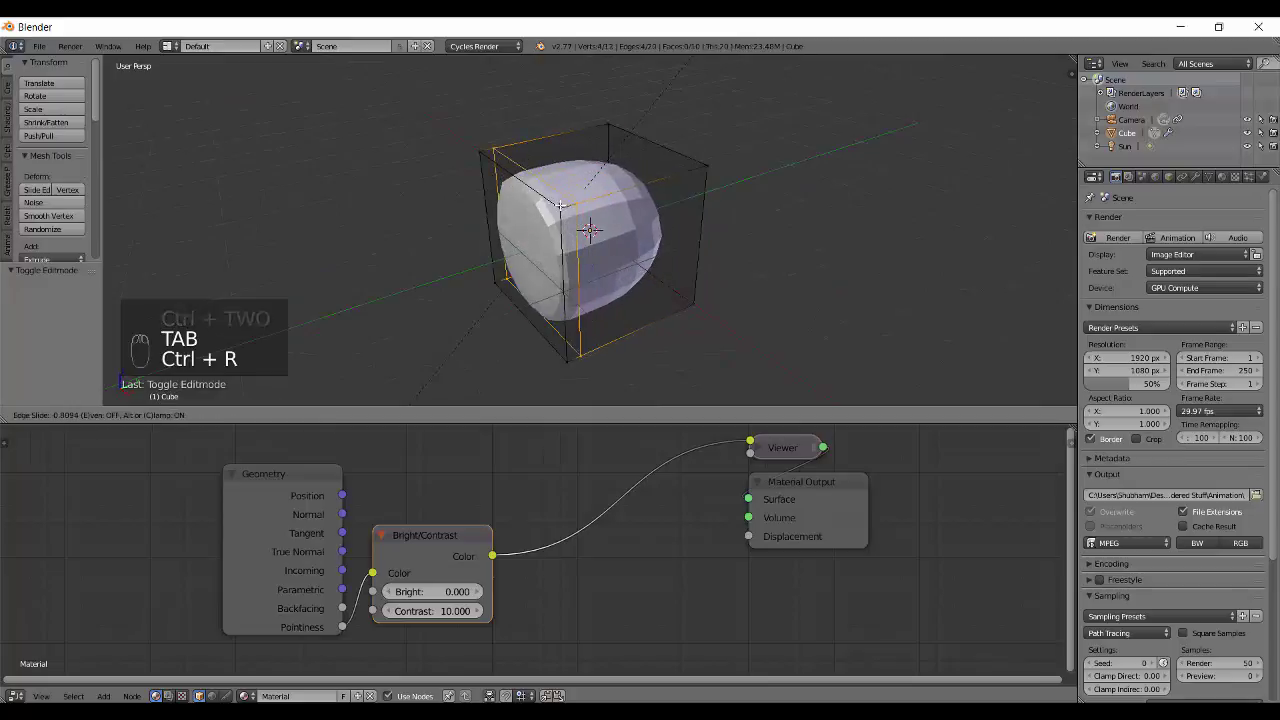
key(ctrl+r)
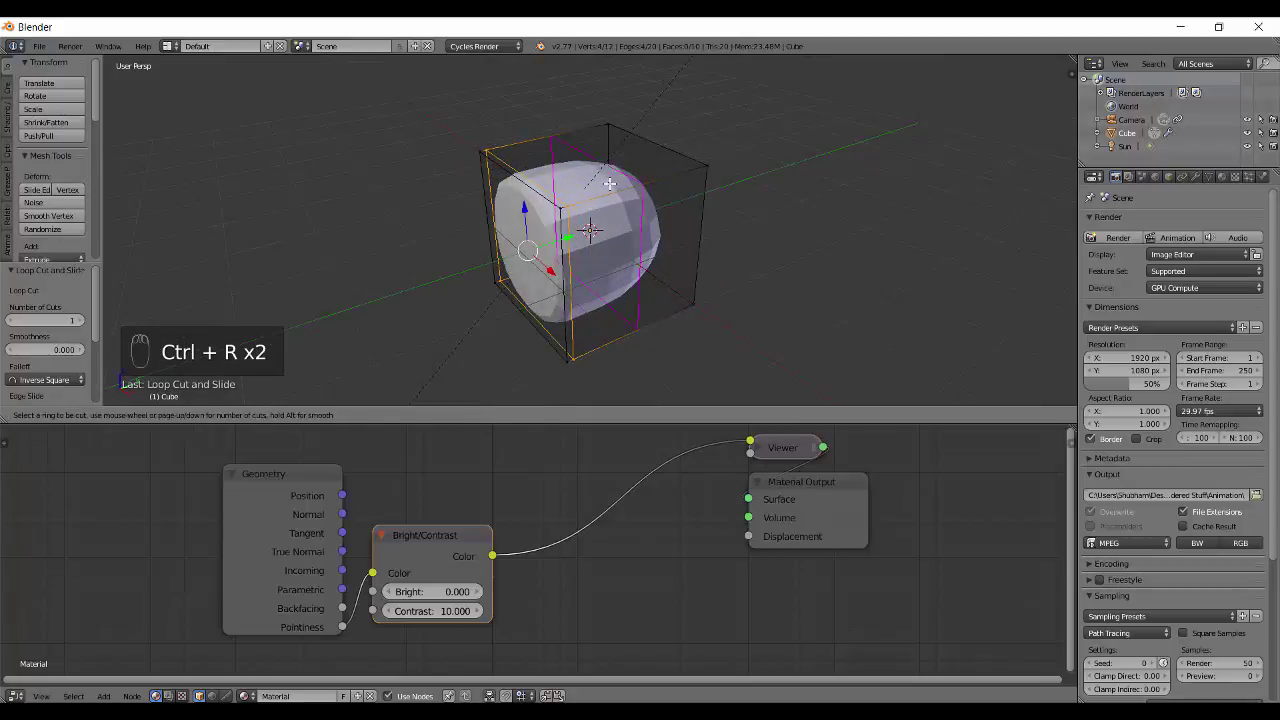
key(ctrl+r)
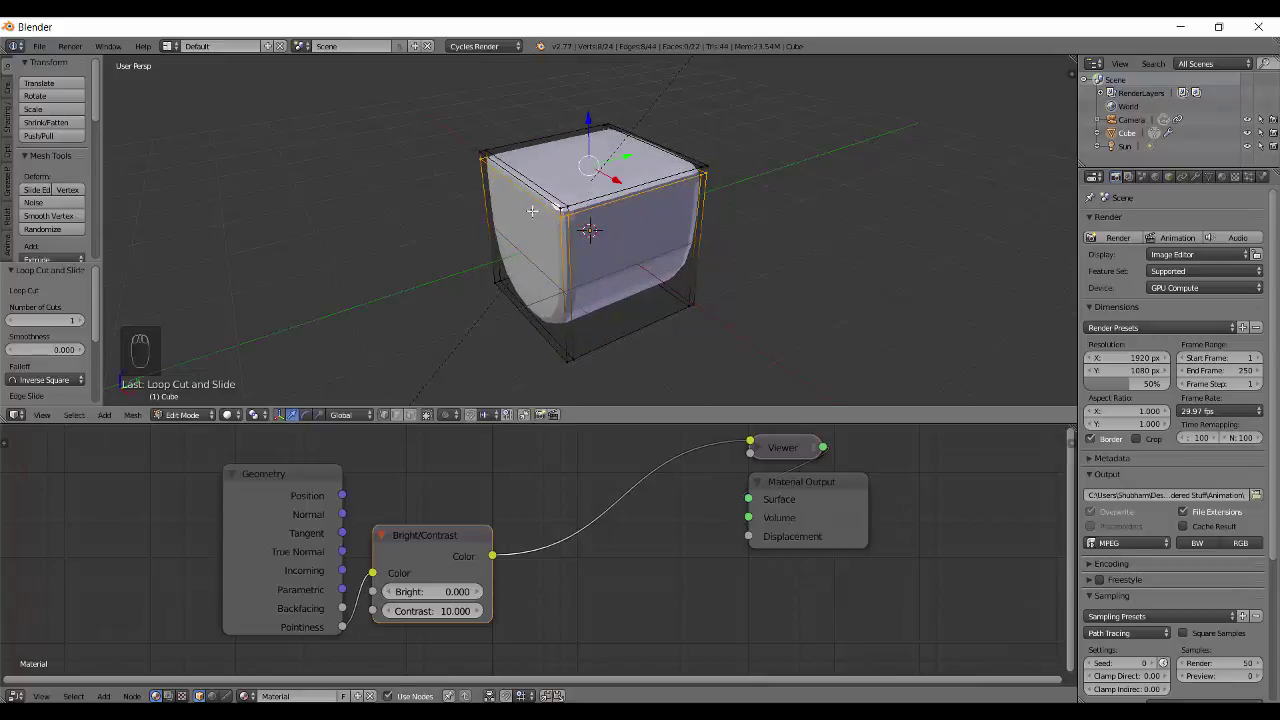
key(ctrl+r)
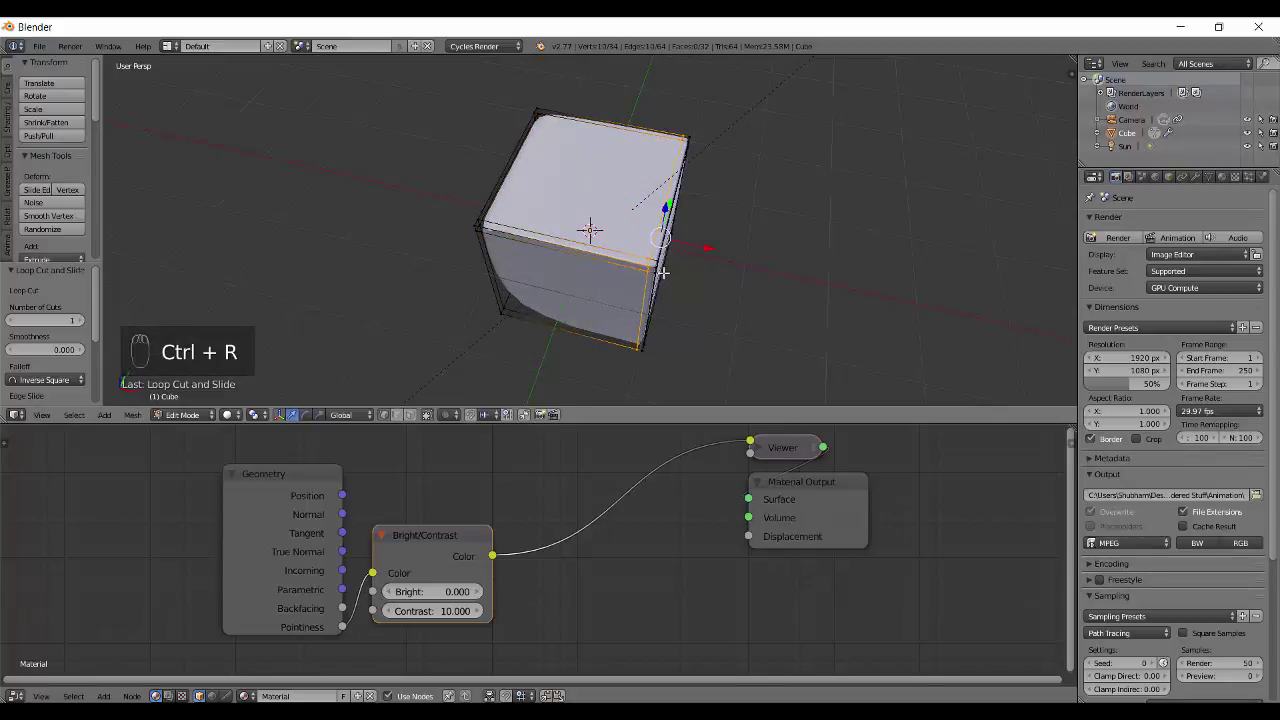
key(a)
Return to Object Mode and give the cube smooth shading
key(Tab)
key(z)
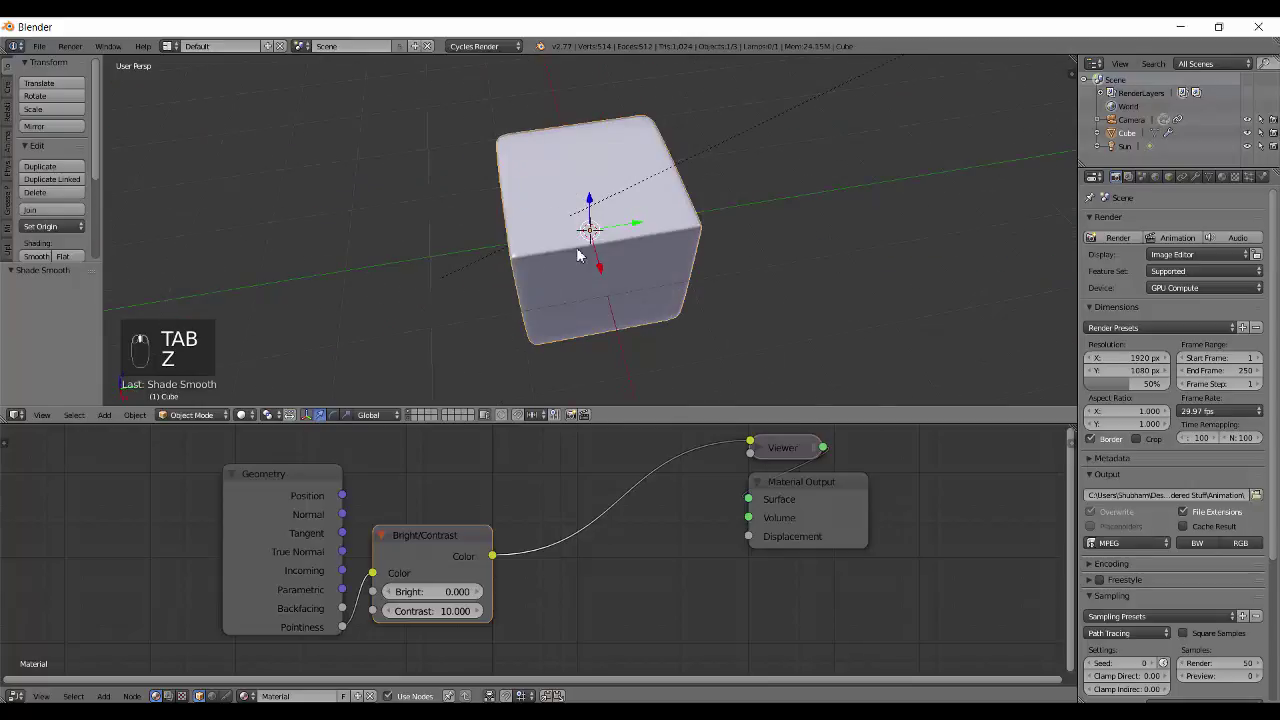
key(shift+z)
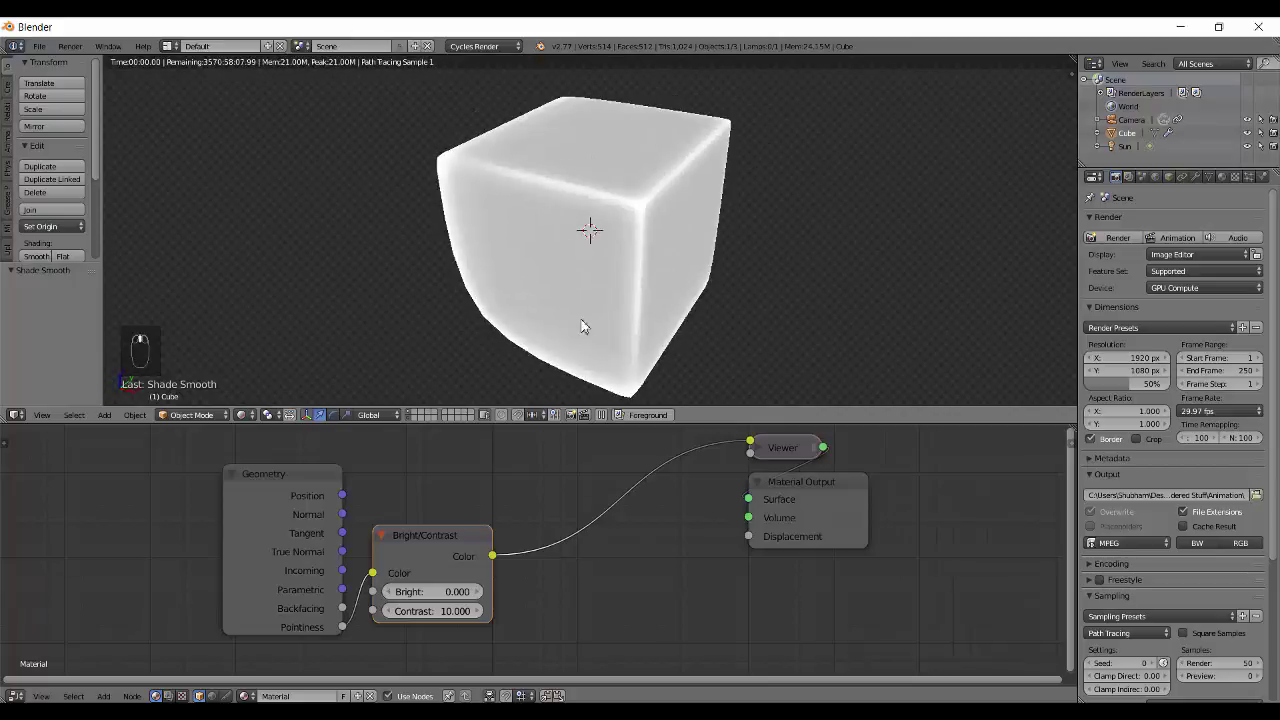
drag(196, 490, 568, 558)
key(shift+a)
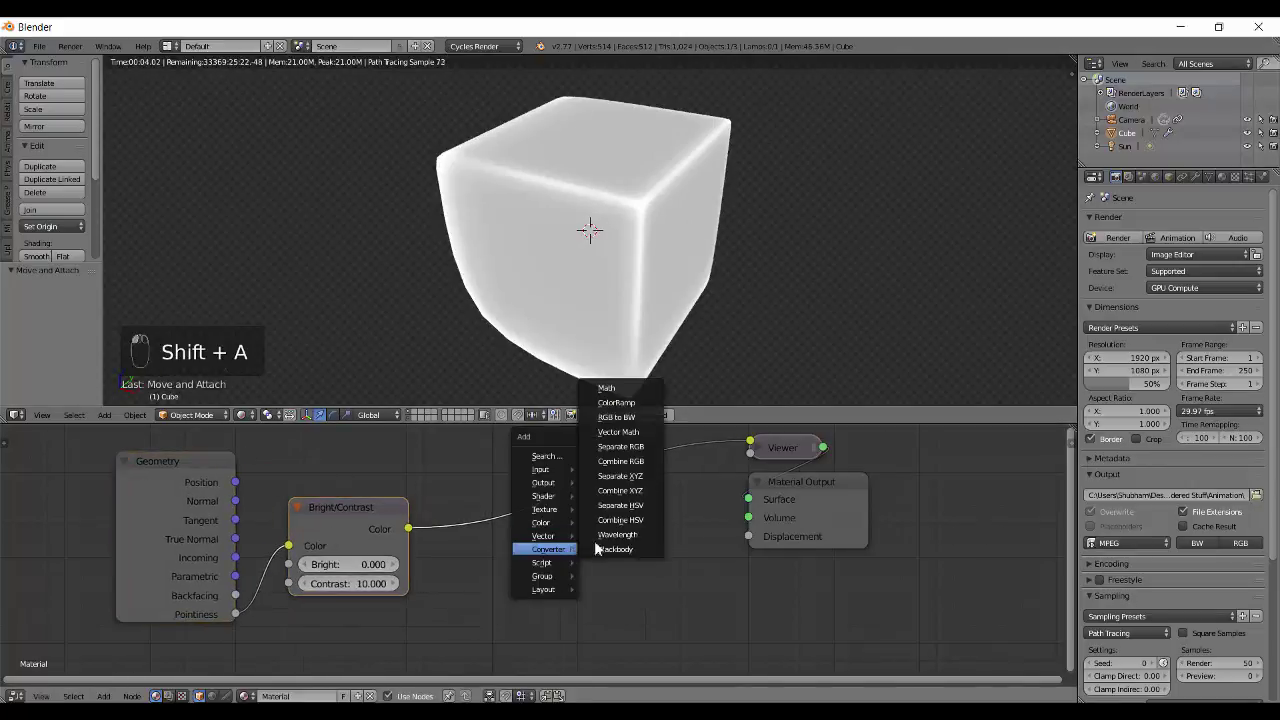
drag(452, 482, 608, 552)
drag(557, 547, 632, 549)
drag(627, 548, 648, 337)
drag(648, 337, 580, 242)
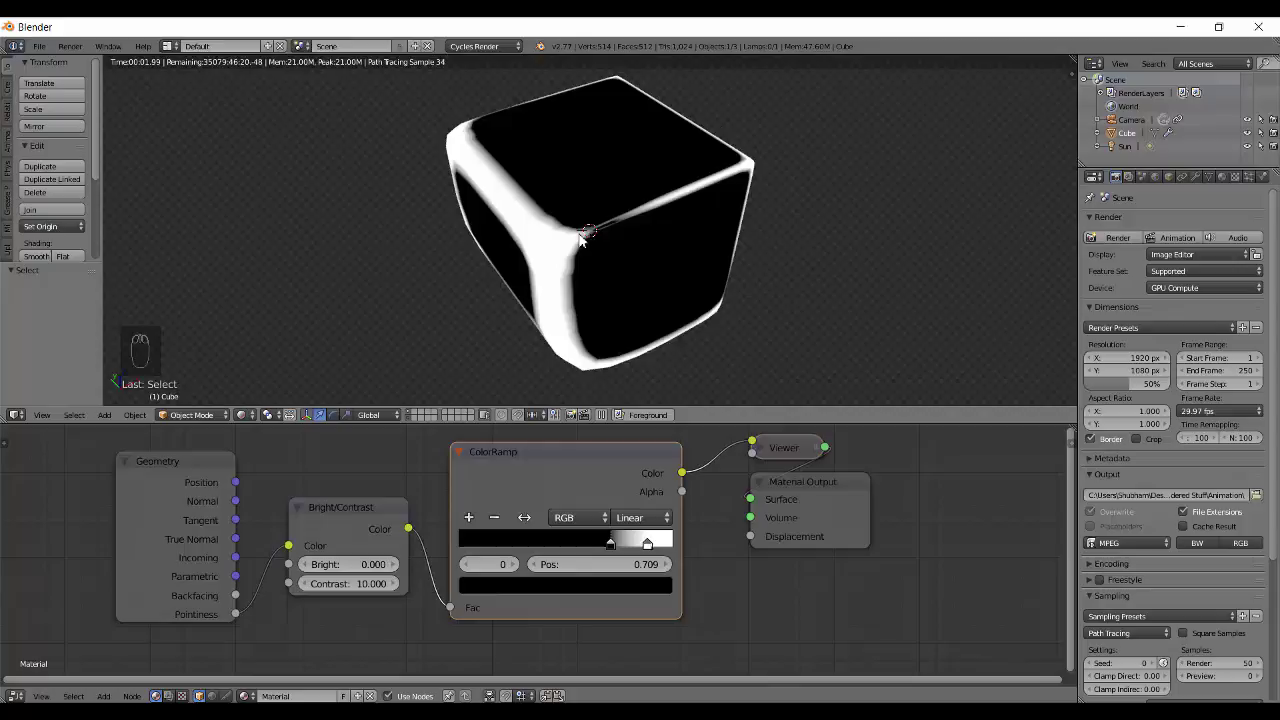
drag(684, 216, 585, 472)
click(585, 472)
key(ctrl+x)
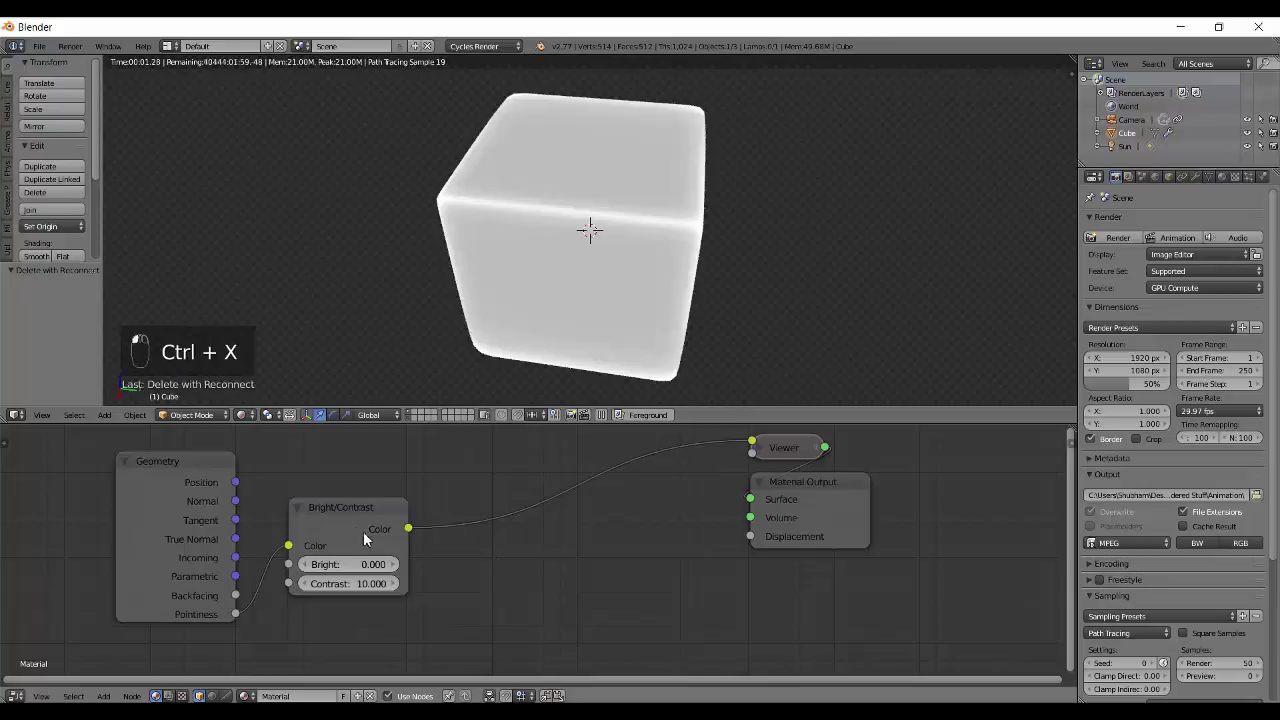
Remove the Bright/Contrast node and preview Position, then Backfacing, straight into the Viewer
key(ctrl+x)
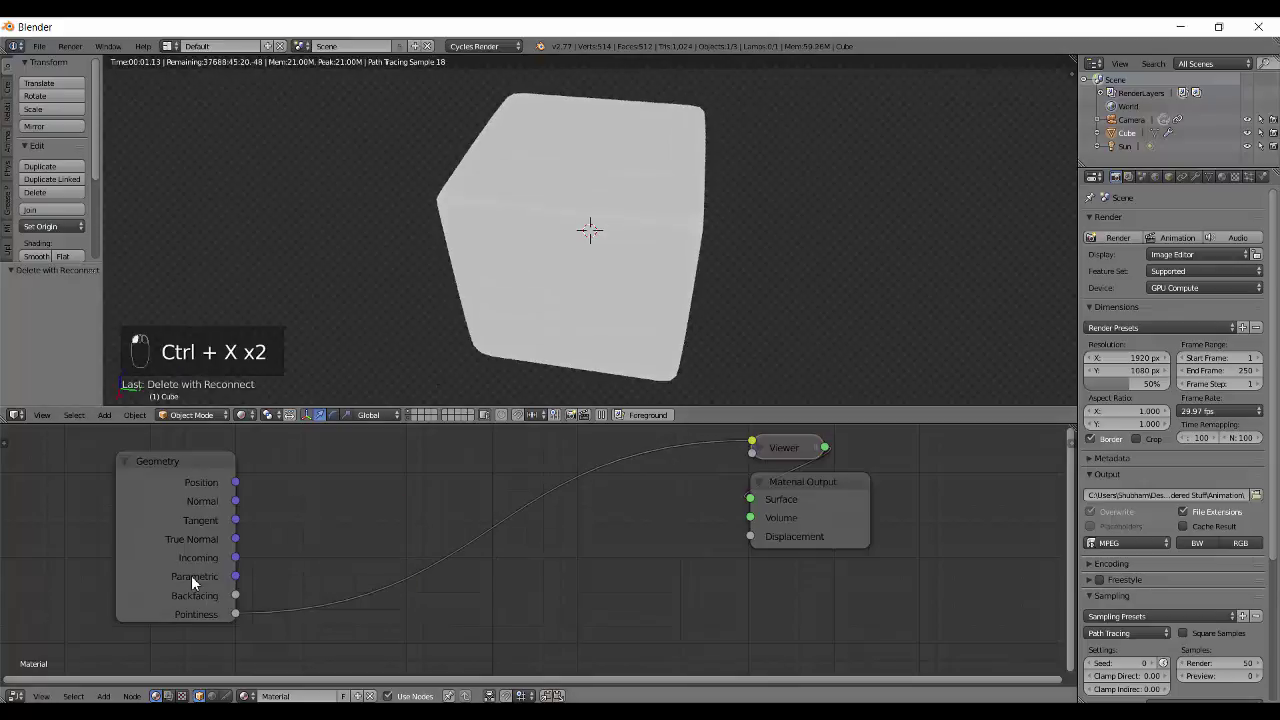
drag(164, 588, 681, 560)
drag(681, 560, 350, 521)
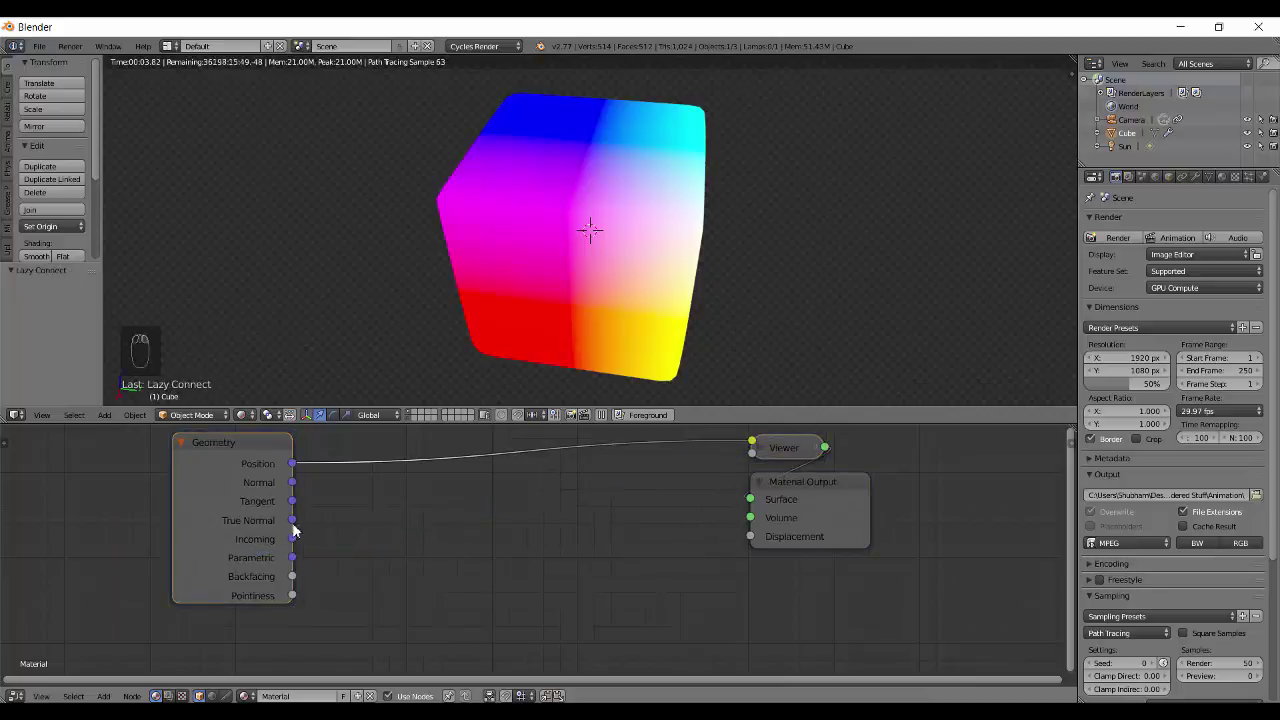
drag(386, 535, 603, 300)
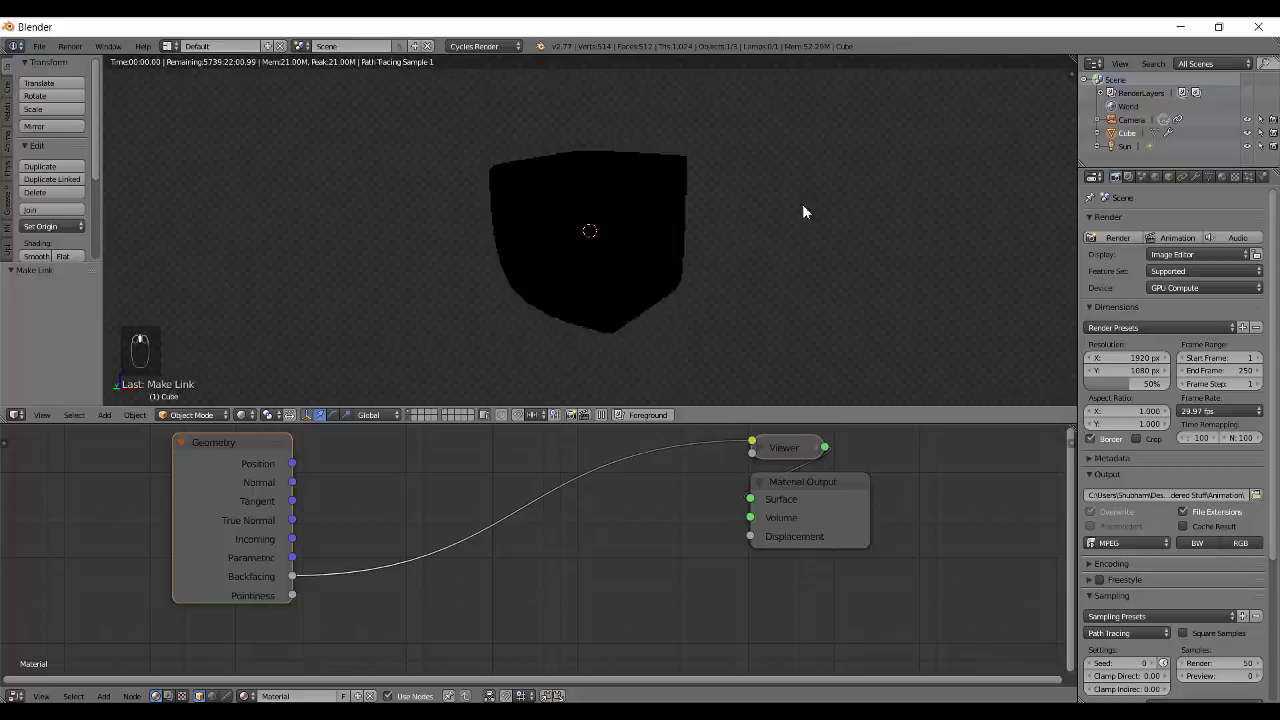
Return to Solid shading and start moving the cube aside along X
key(shift+z)
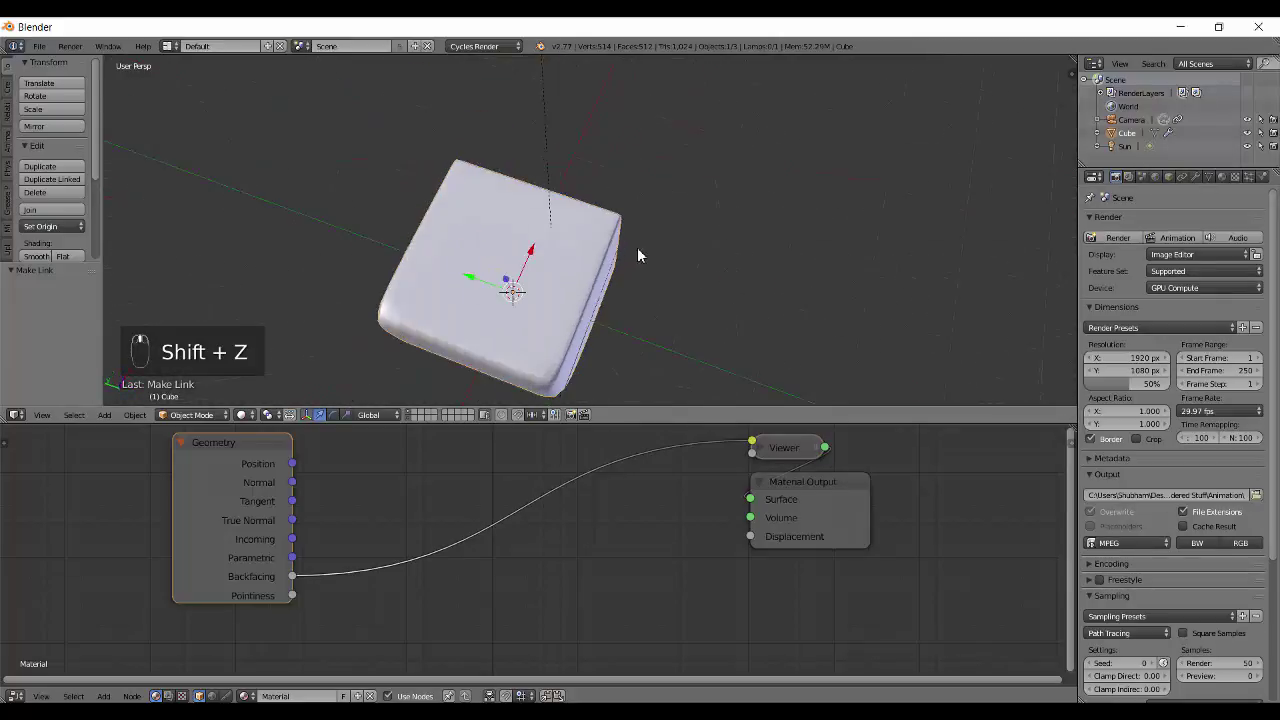
key(g)
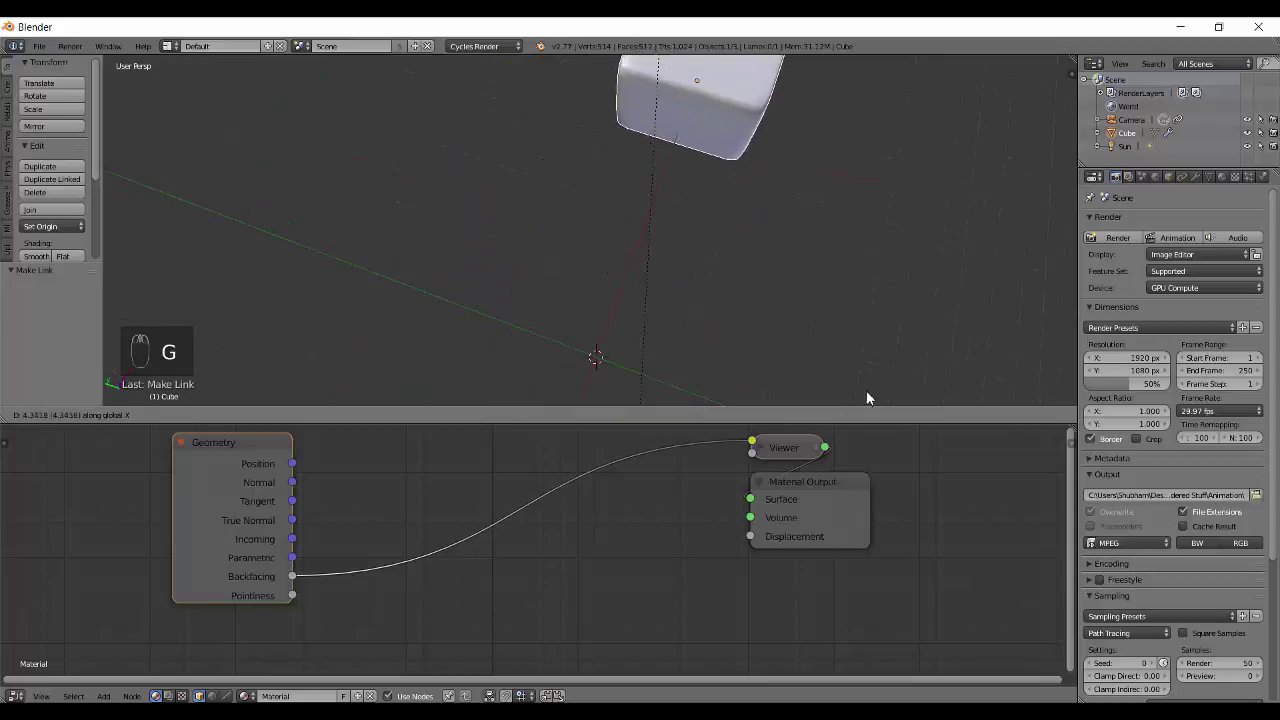
Add a plane at the scene centre with the cube's Material and check its Backfacing preview in Rendered view
key(shift+a)
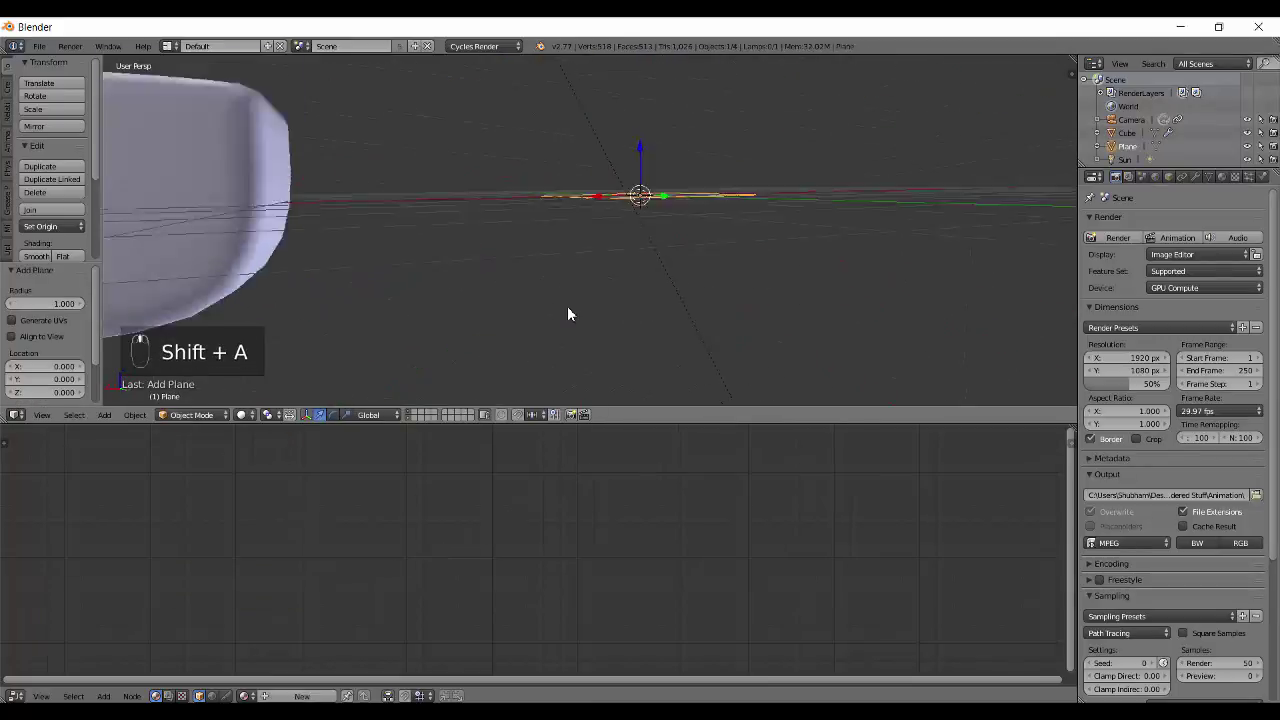
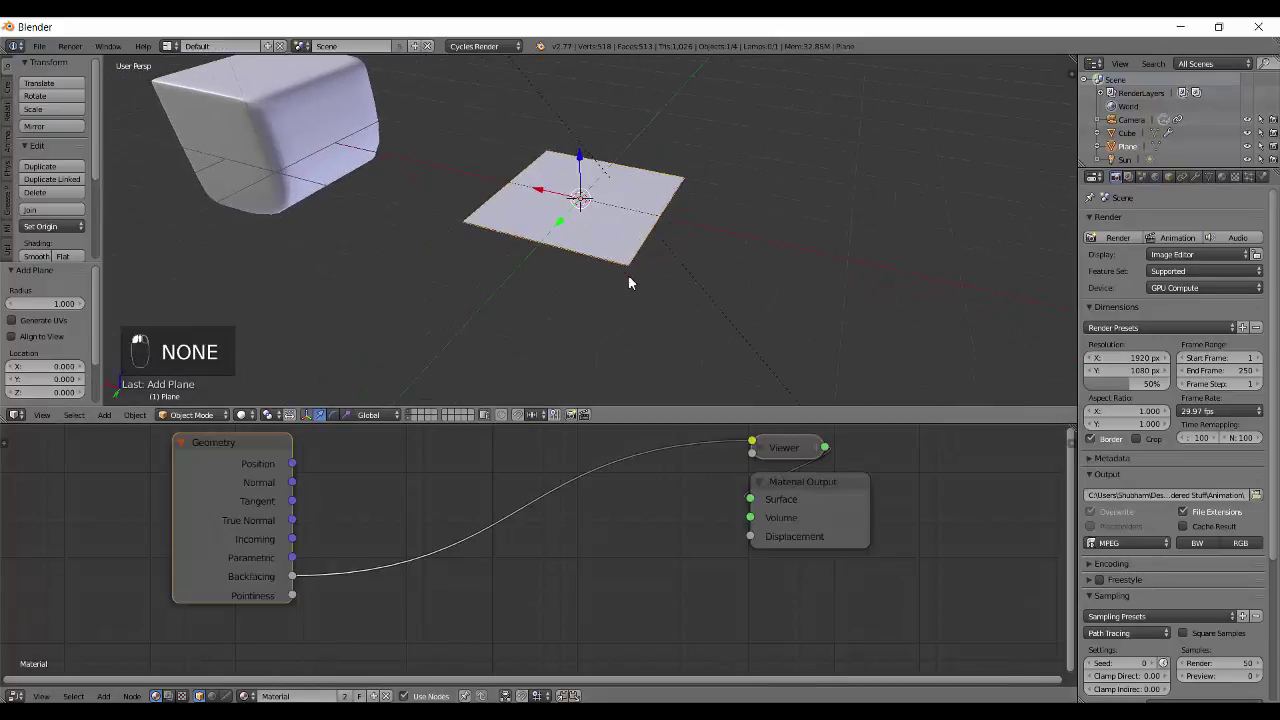
key(shift+z)
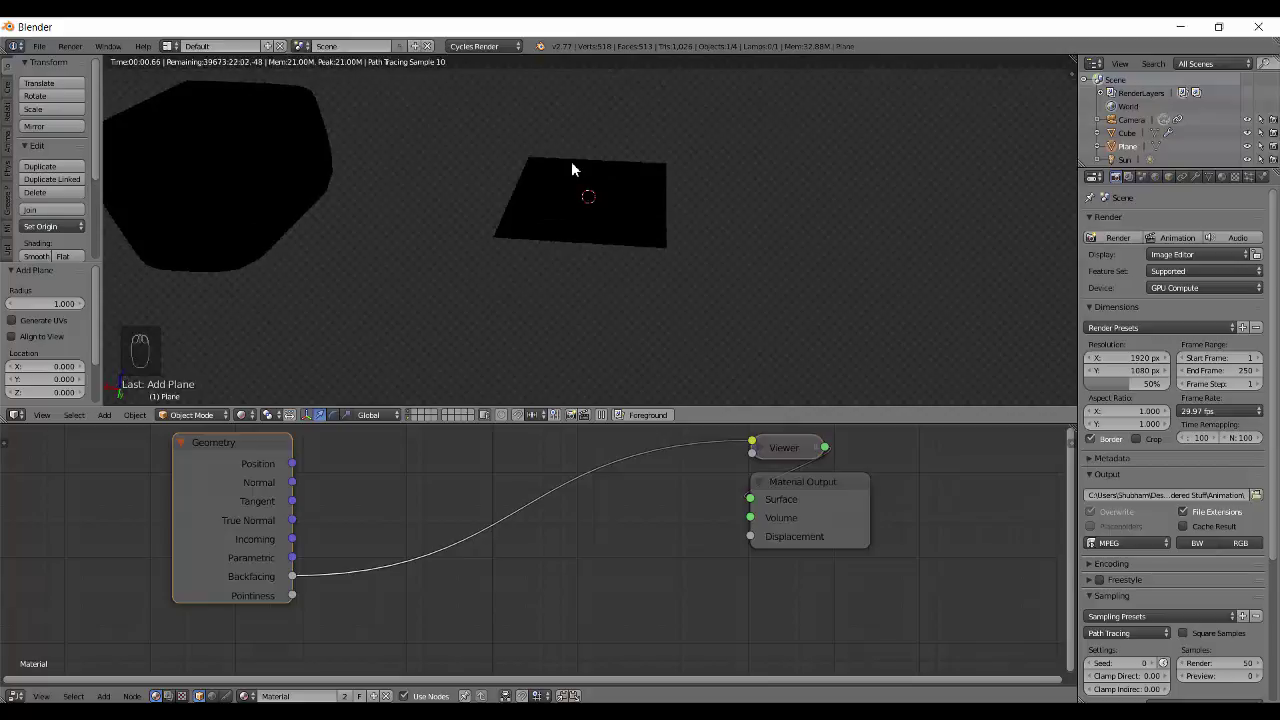
key(shift+z)
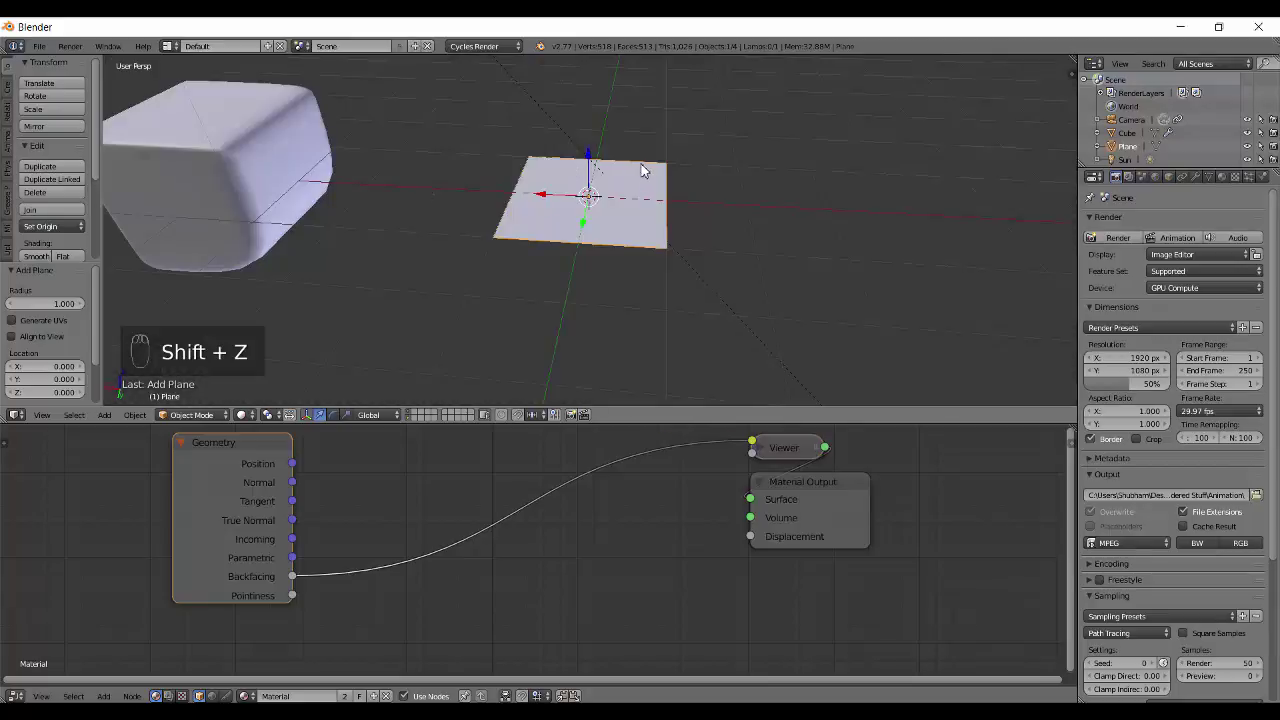
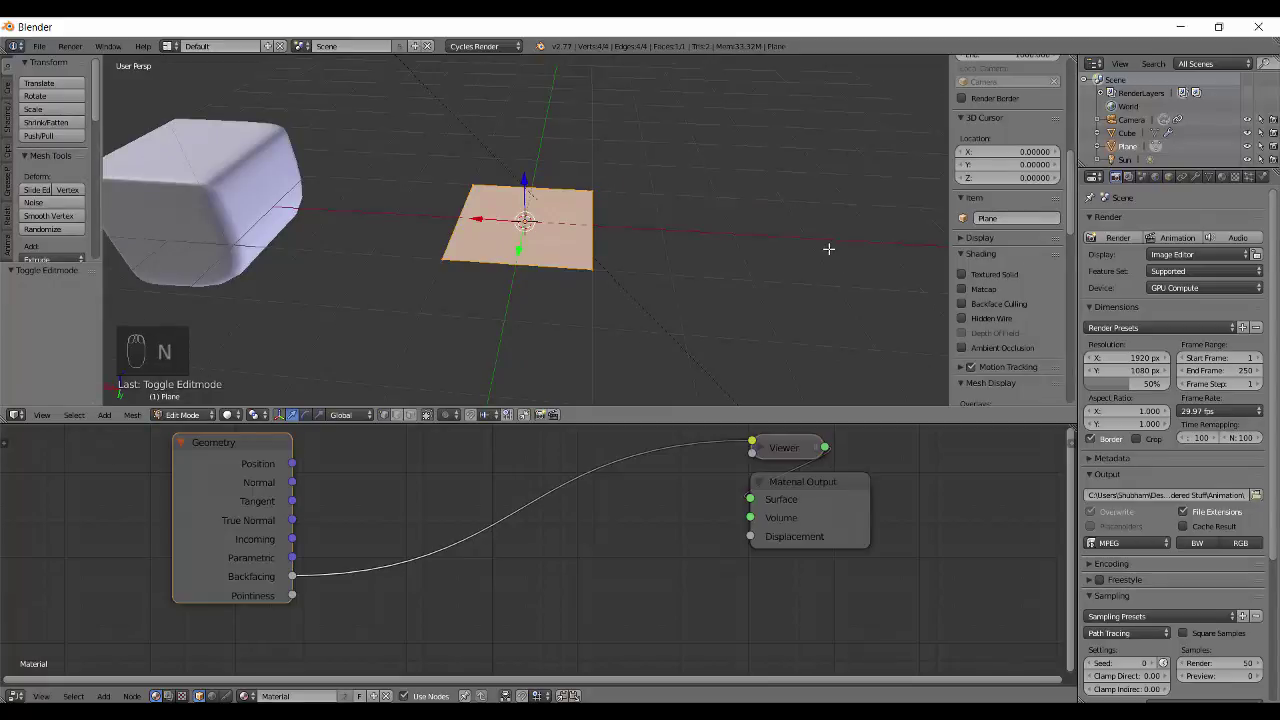
Inspect the plane in Edit Mode, then leave Edit Mode again
key(a)
middle_click(1016, 242)
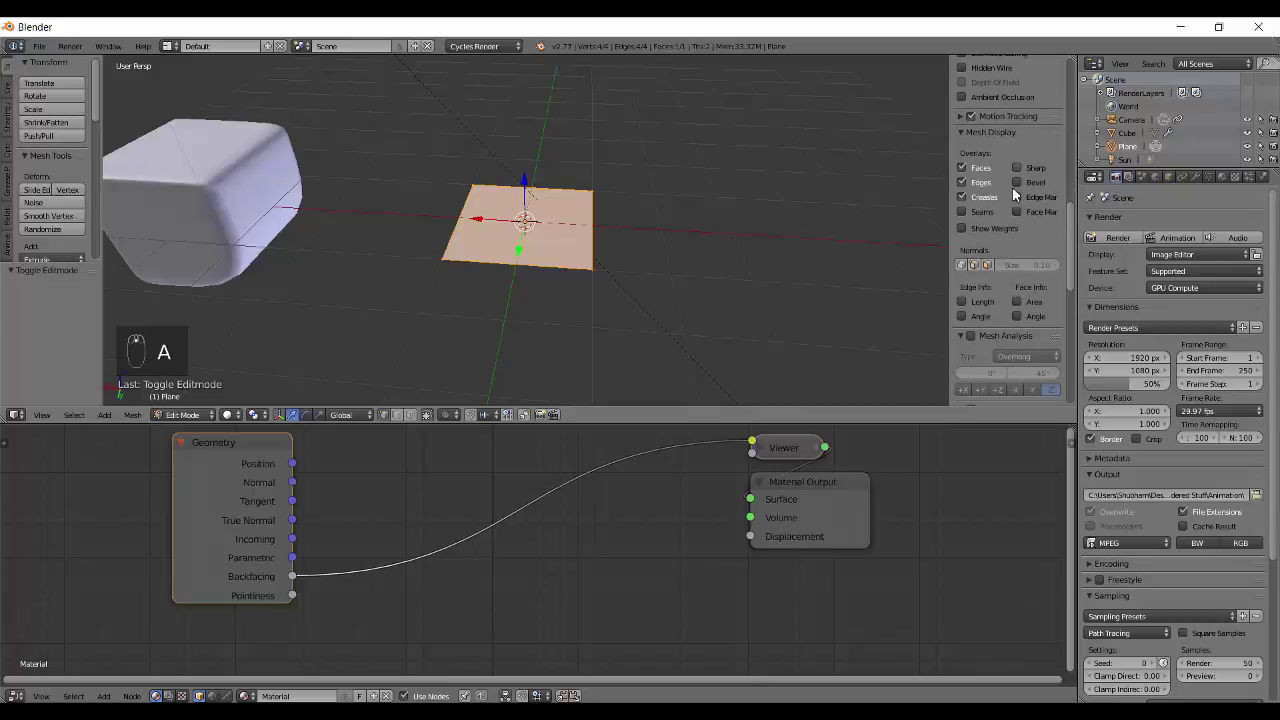
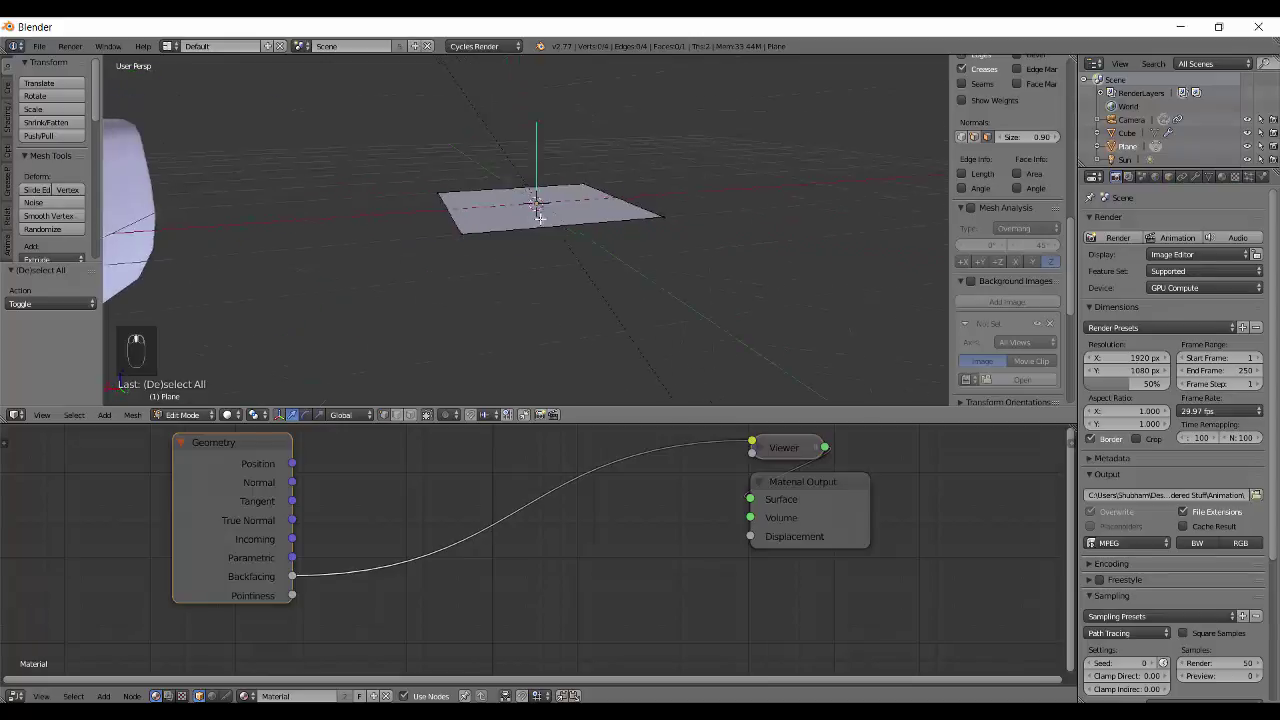
key(Tab)
Orbit above and under the plane in Rendered view to compare its black top with its white Backfacing underside
key(shift+z)
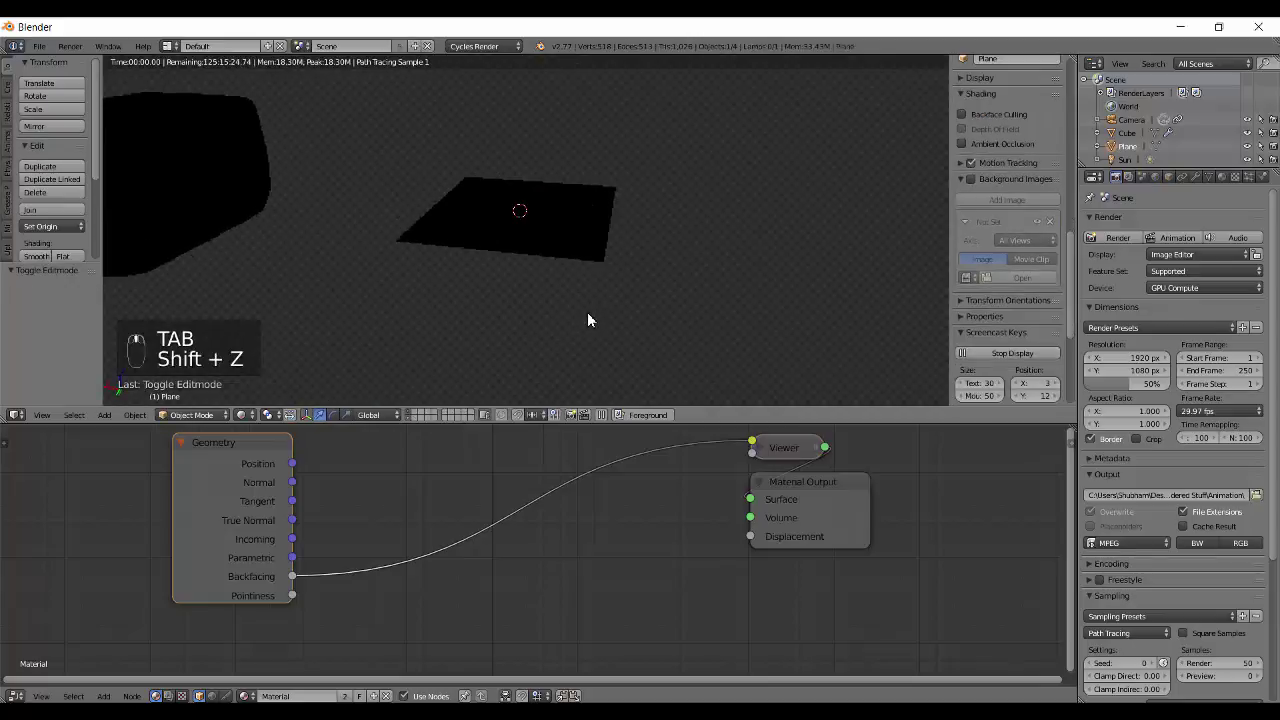
drag(606, 304, 577, 226)
key(shift+z)
drag(562, 247, 596, 220)
drag(585, 217, 470, 199)
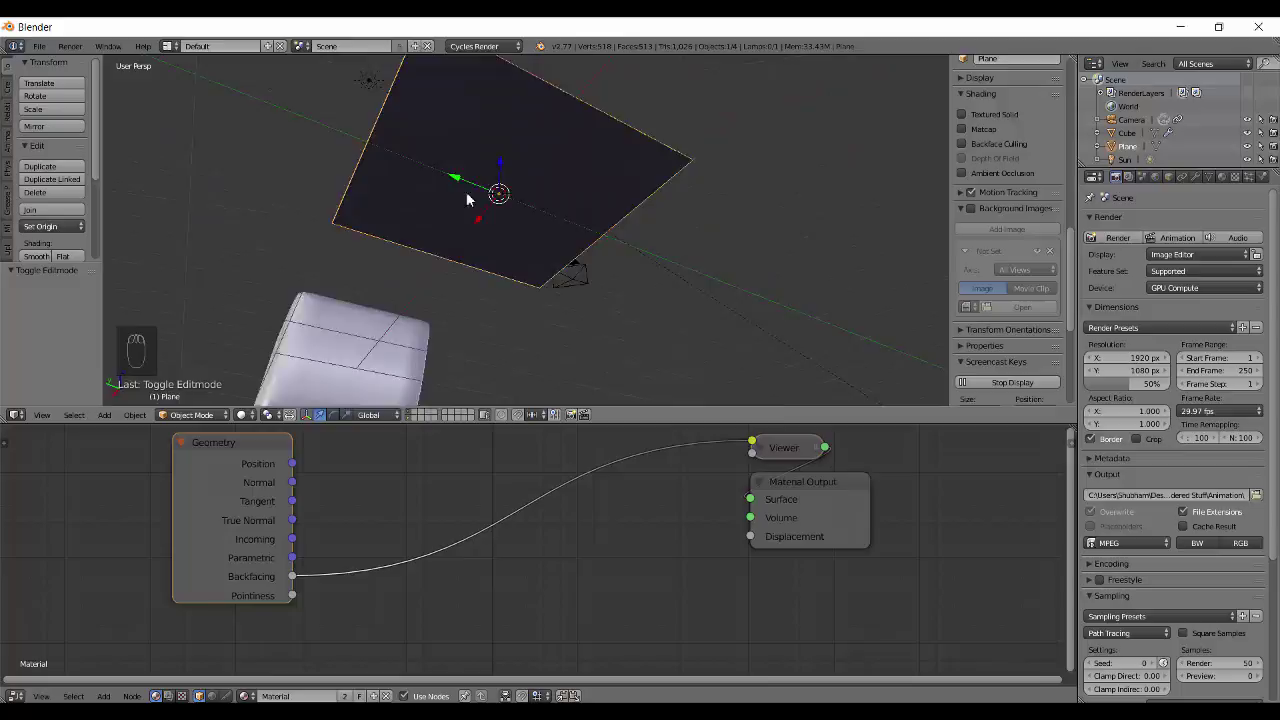
key(shift+z)
middle_click(537, 232)
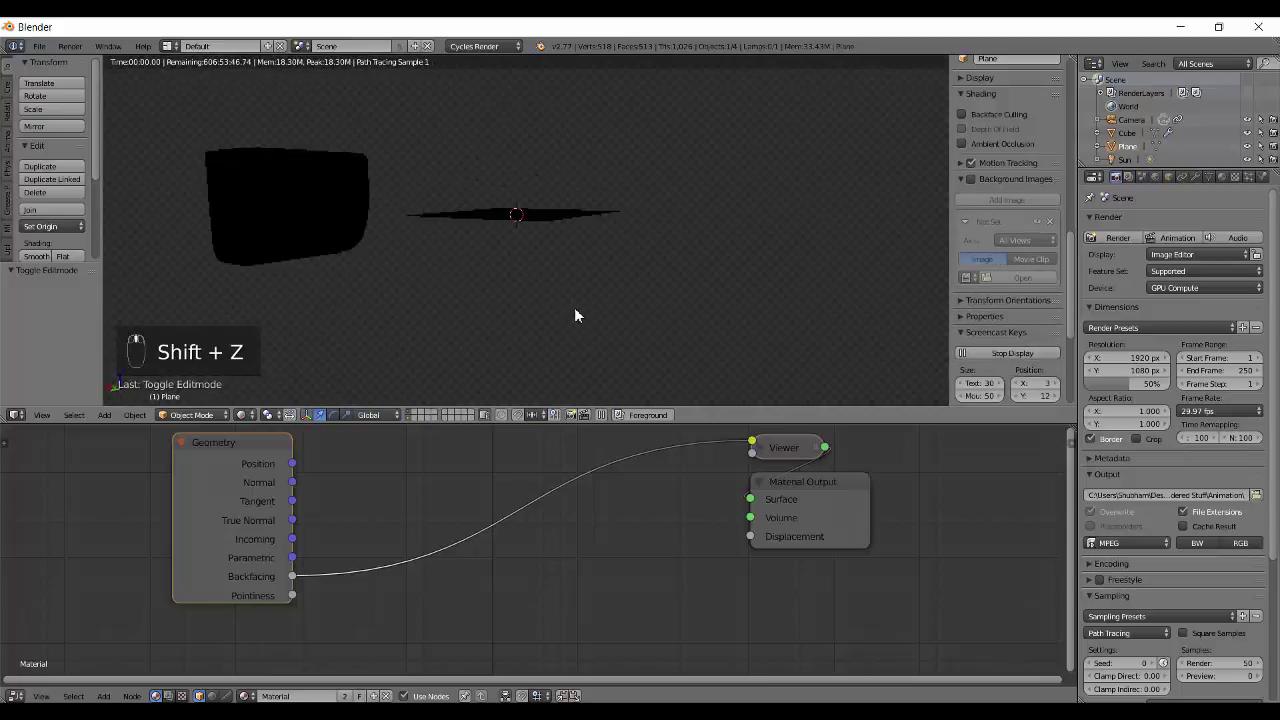
key(shift+z)
Duplicate the Viewer as an Emission copy placed below it and set the copy's Strength to 0
drag(177, 535, 276, 608)
key(shift+a)
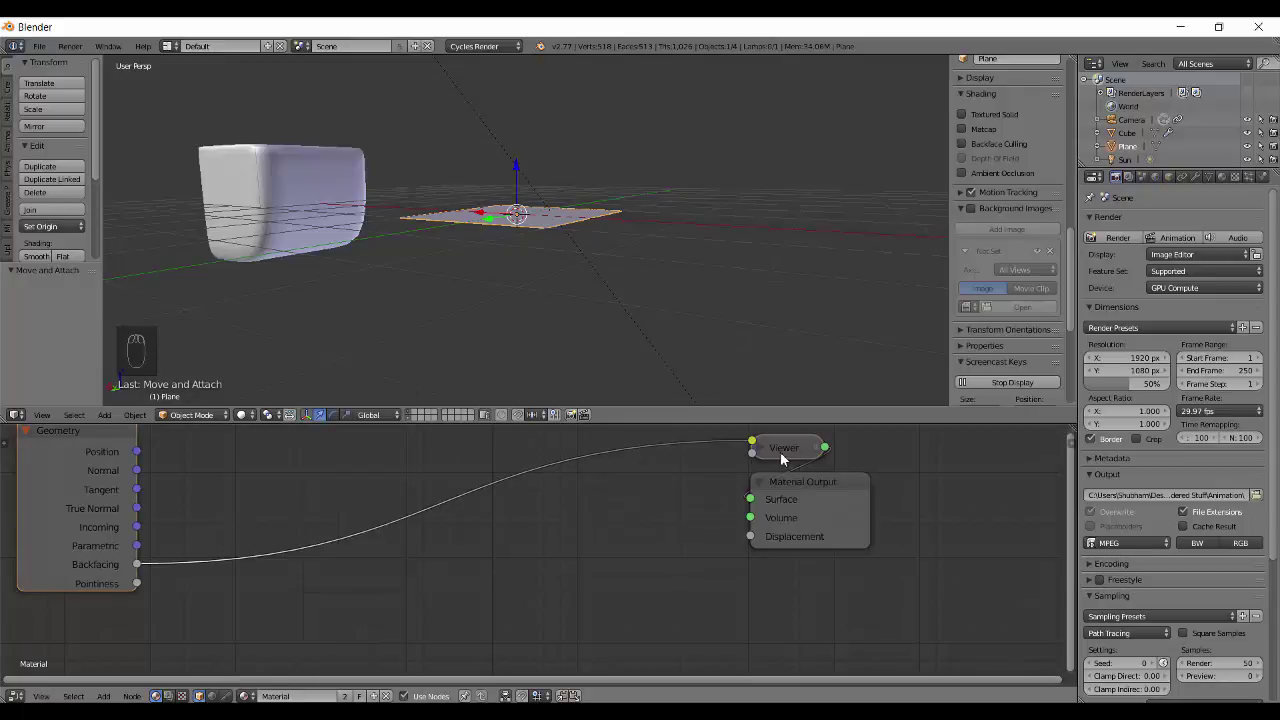
drag(666, 478, 491, 534)
key(shift+d)
key(shift+s)
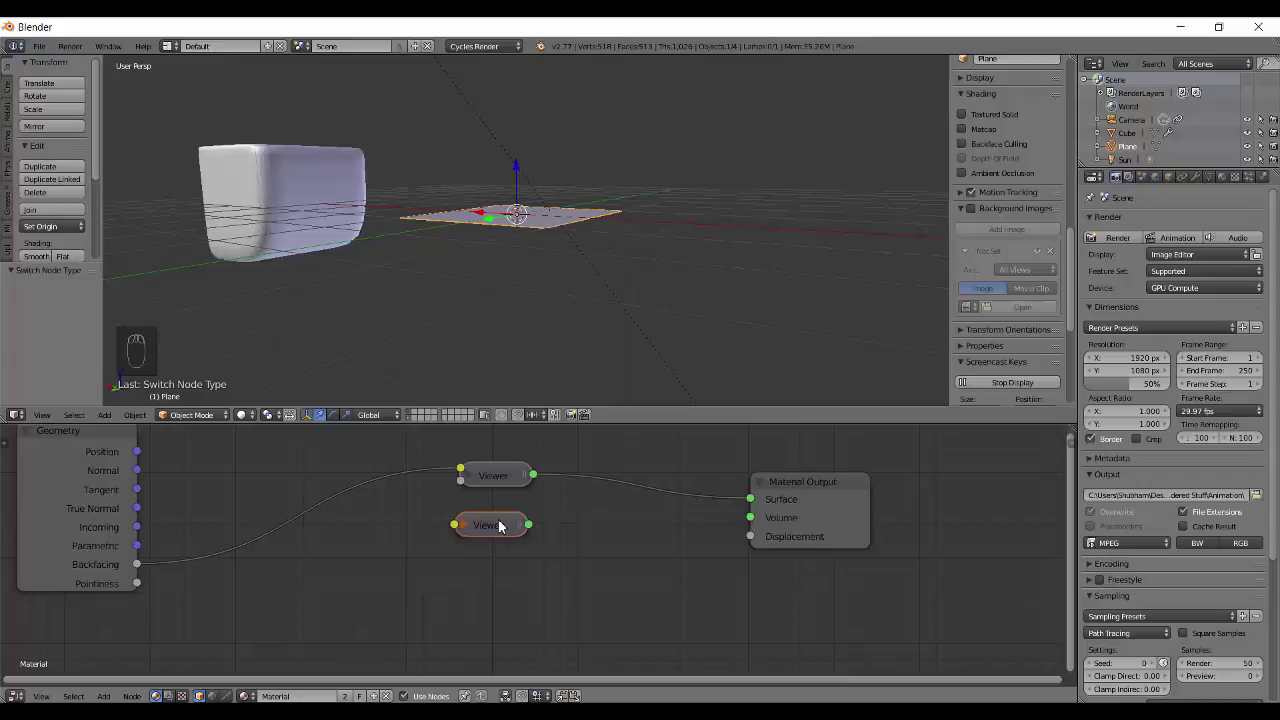
key(x)
click(510, 531)
drag(512, 486, 471, 530)
key(shift+d)
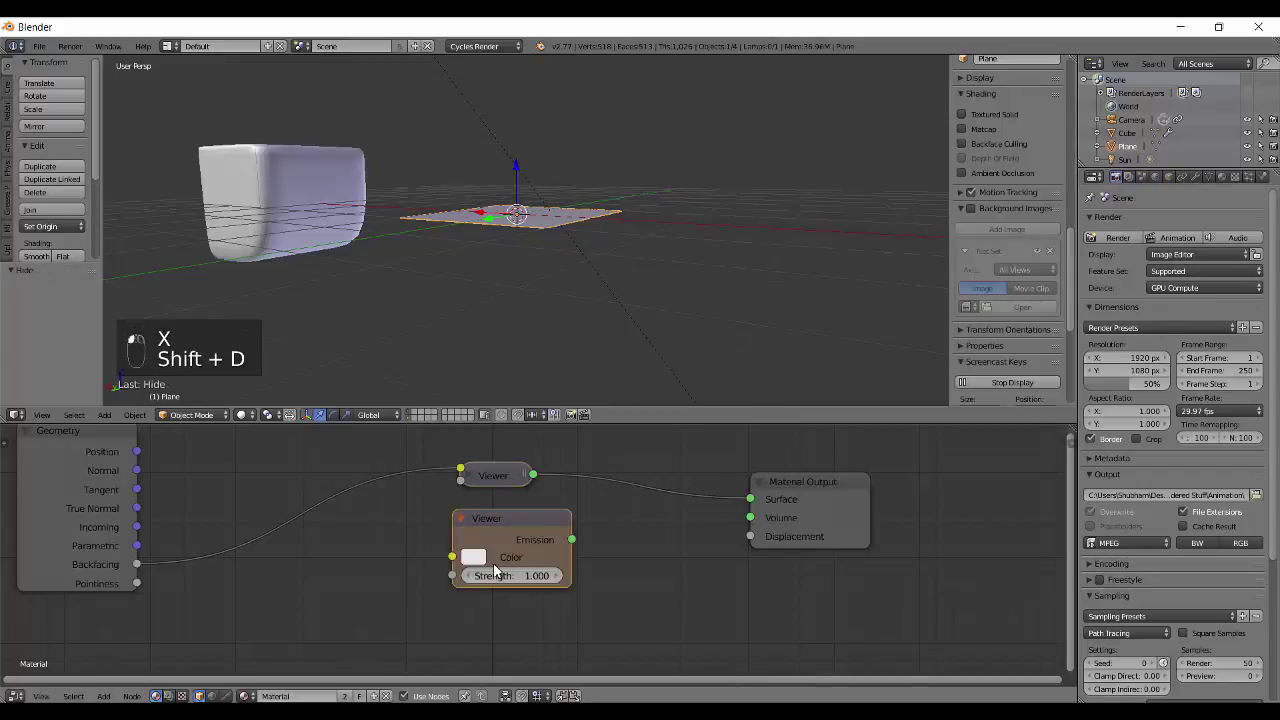
click(520, 480)
click(713, 590)
right_click(713, 590)
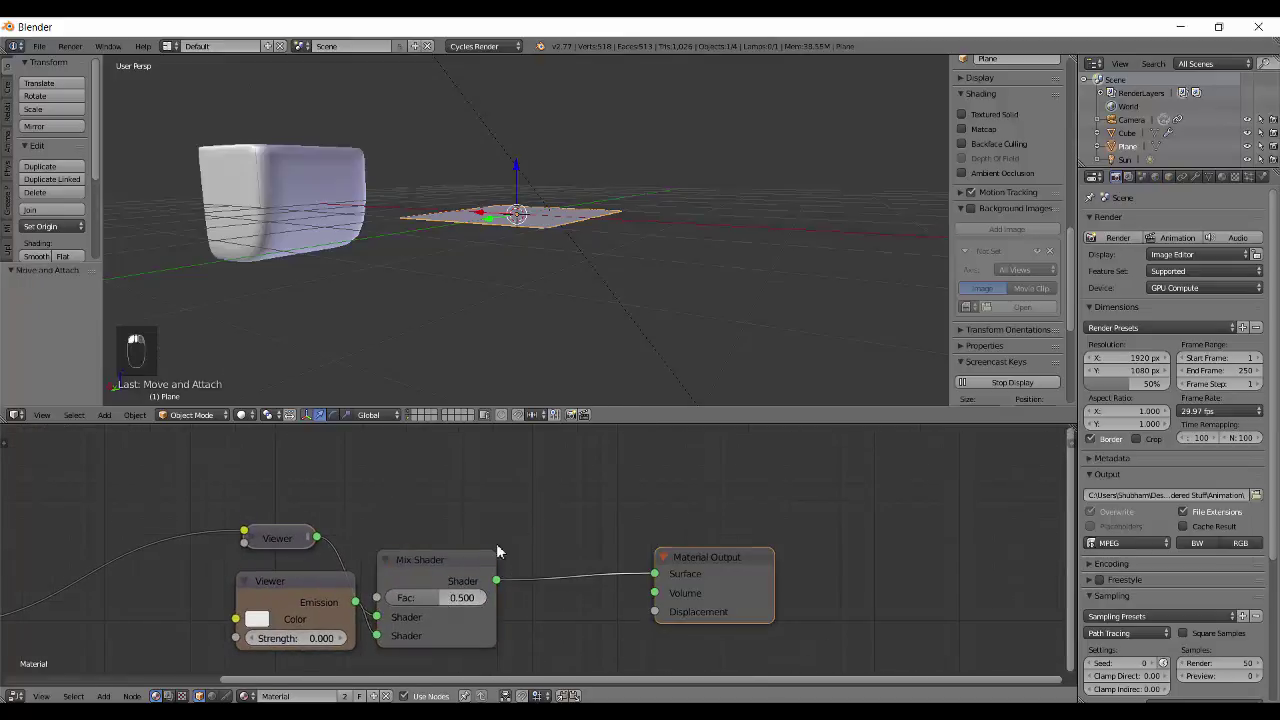
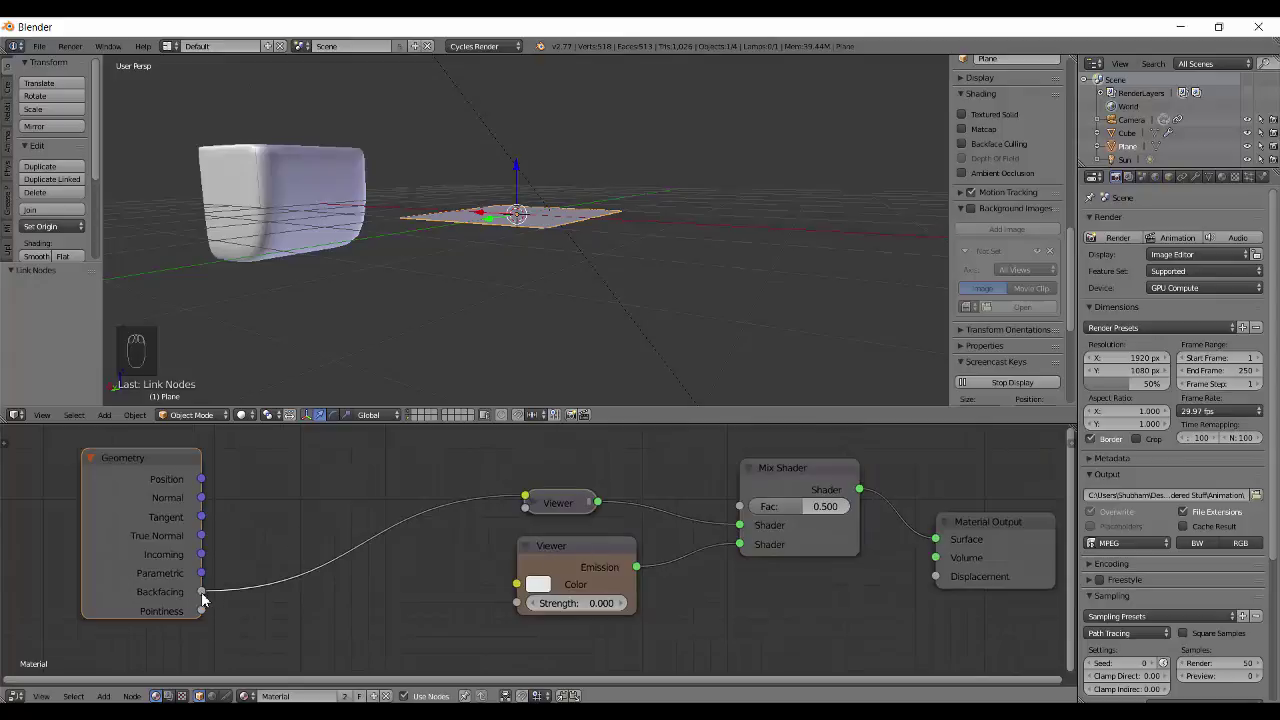
Mix the two with a Mix Shader using Backfacing as factor and inspect the result on cube and plane in Rendered view
drag(274, 608, 606, 500)
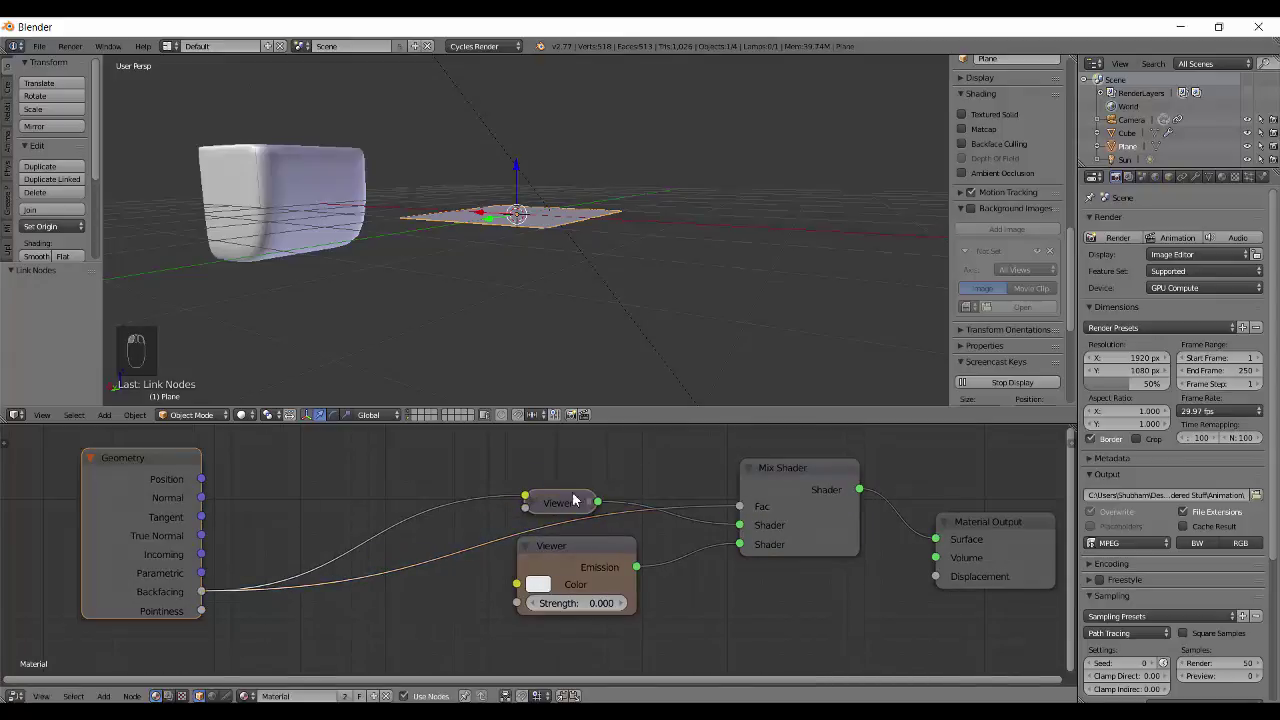
drag(424, 520, 536, 237)
key(shift+z)
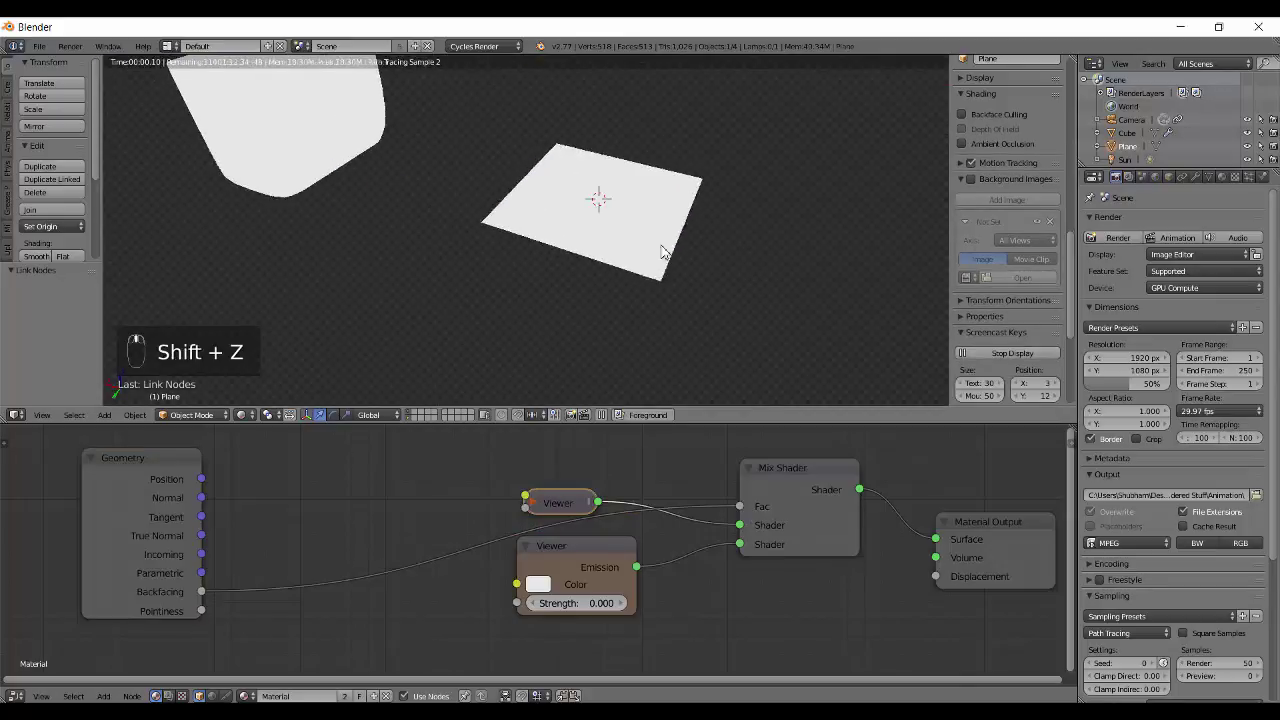
middle_click(654, 232)
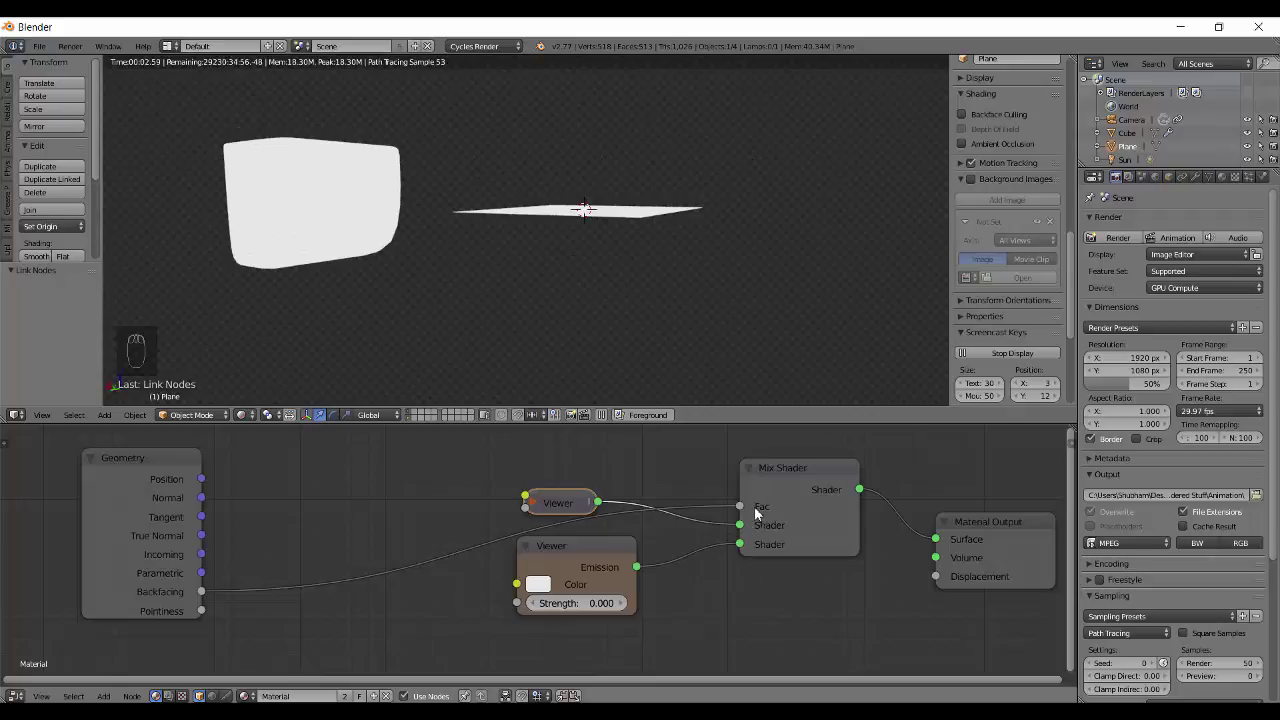
drag(610, 278, 742, 506)
drag(742, 506, 558, 488)
drag(584, 302, 610, 218)
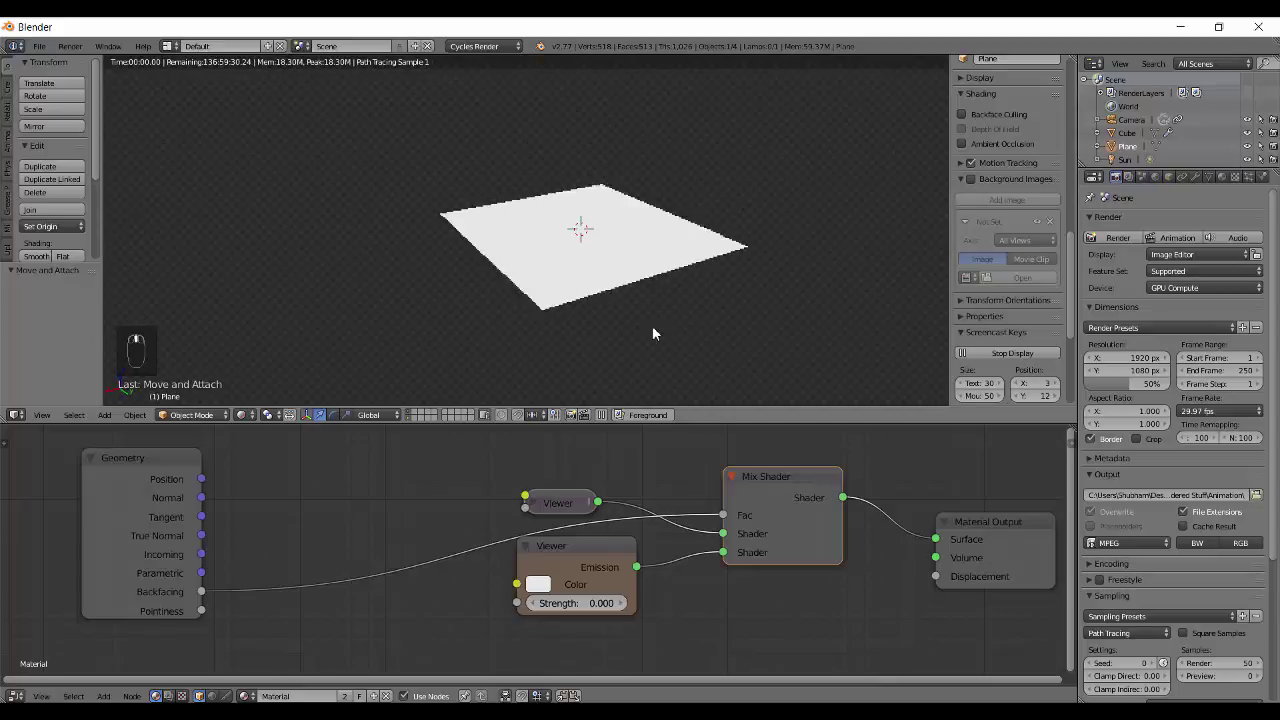
drag(652, 285, 631, 305)
Remove the Mix Shader again, leaving the Viewer wired straight to Material Output
key(shift+x)
drag(615, 521, 563, 505)
key(shift+x)
key(ctrl+x)
right_click(563, 505)
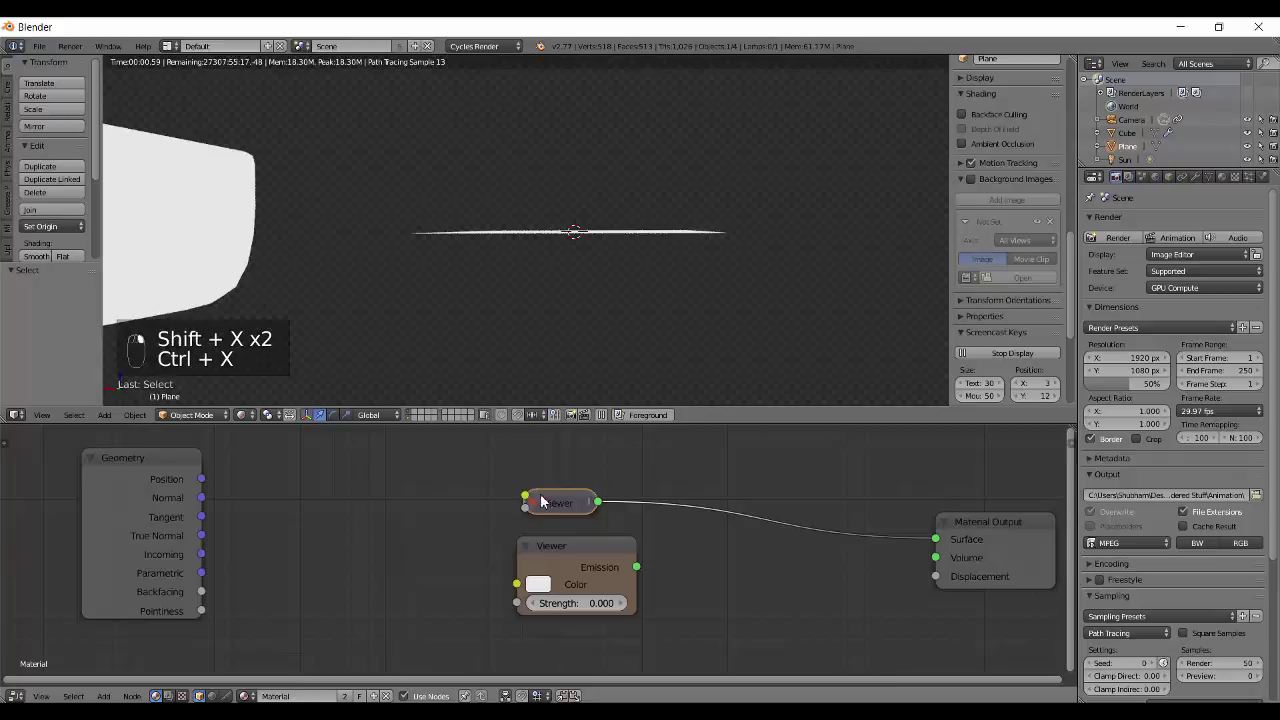
Delete the extra Emission node, preview Position through the Viewer, and move the plane away along X
key(ctrl+x)
key(ctrl+x)
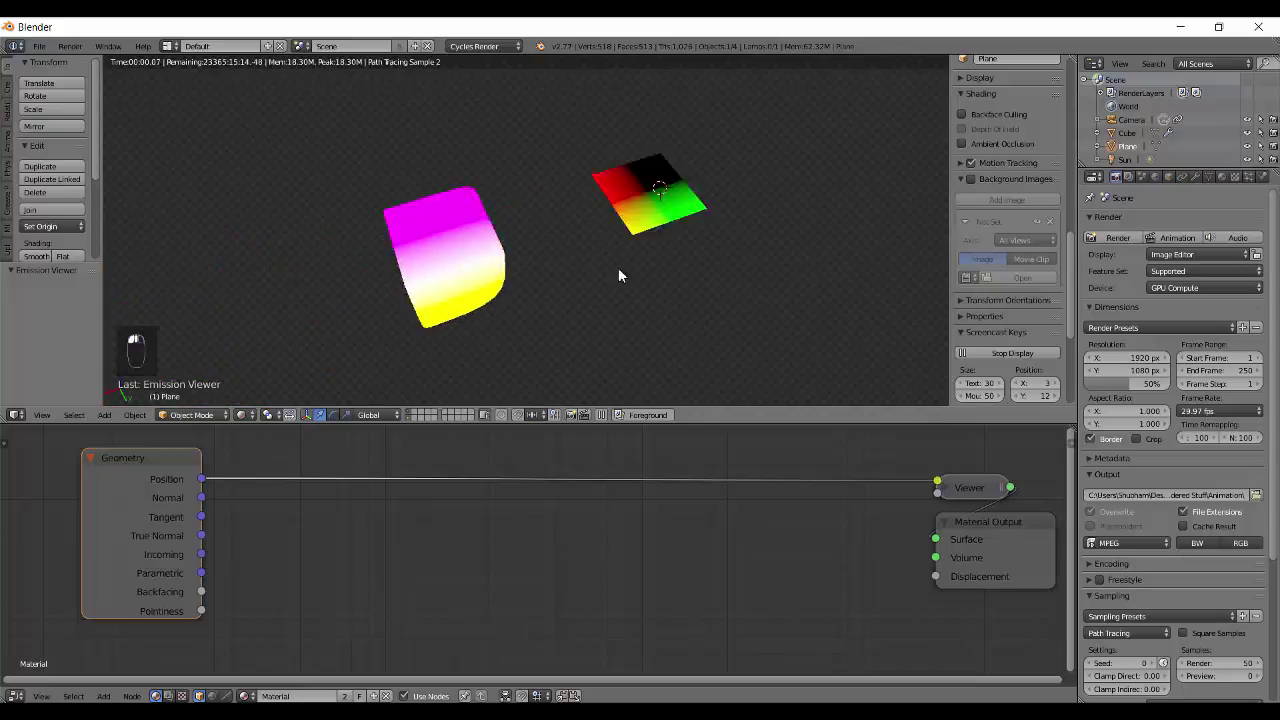
key(shift+z)
key(g)
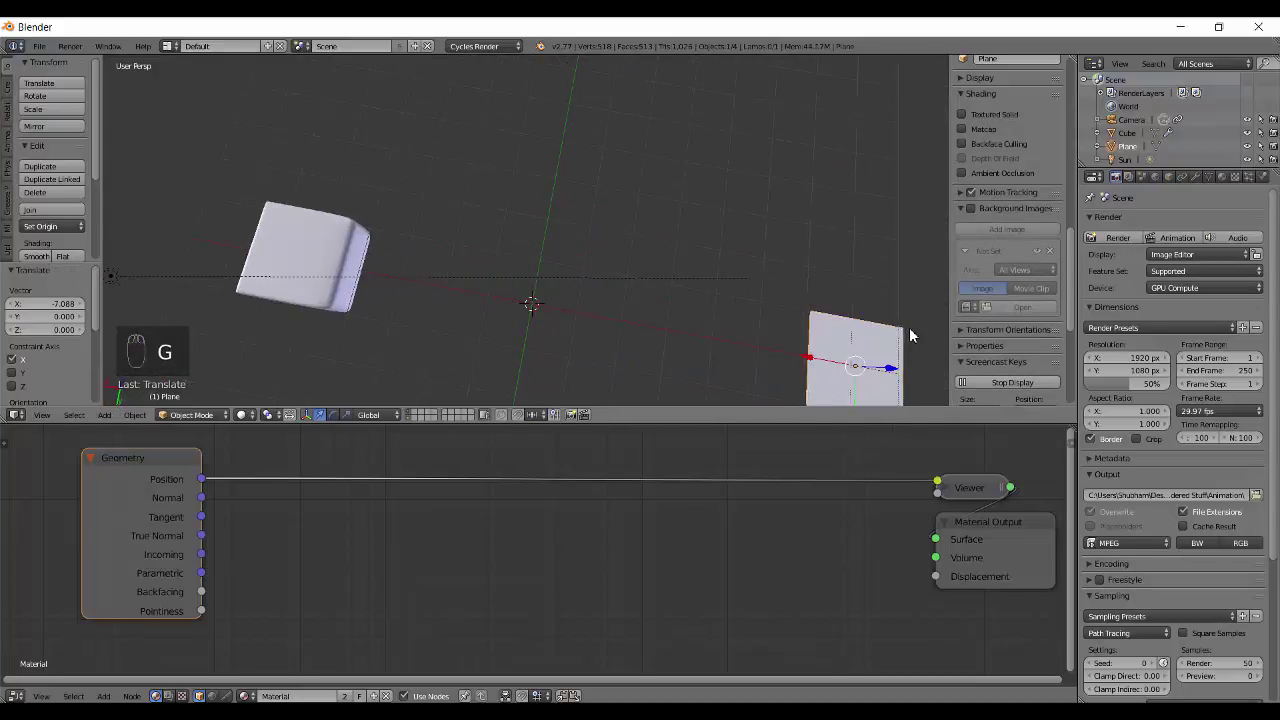
middle_click(580, 248)
Add a UV sphere beside the cube and plane and view it in the rendered preview
key(shift+a)
middle_click(585, 240)
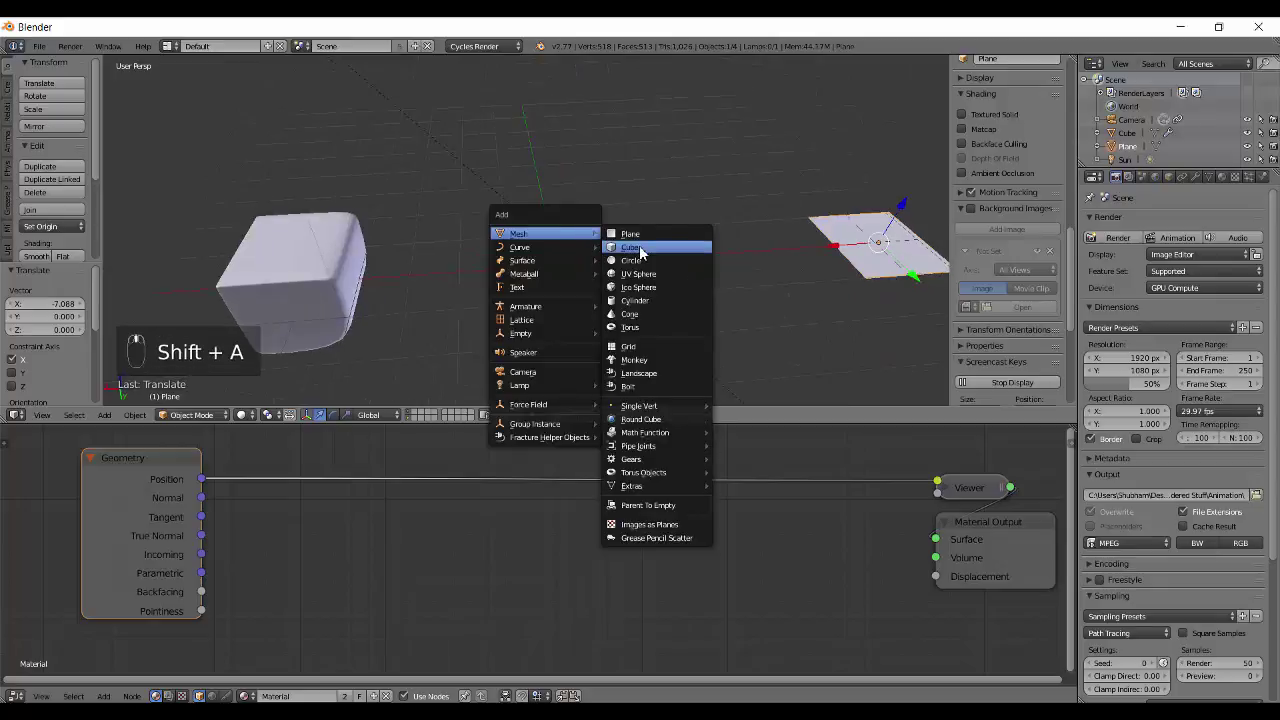
key(ctrl+2)
key(z)
middle_click(580, 313)
key(shift+z)
key(ctrl+b)
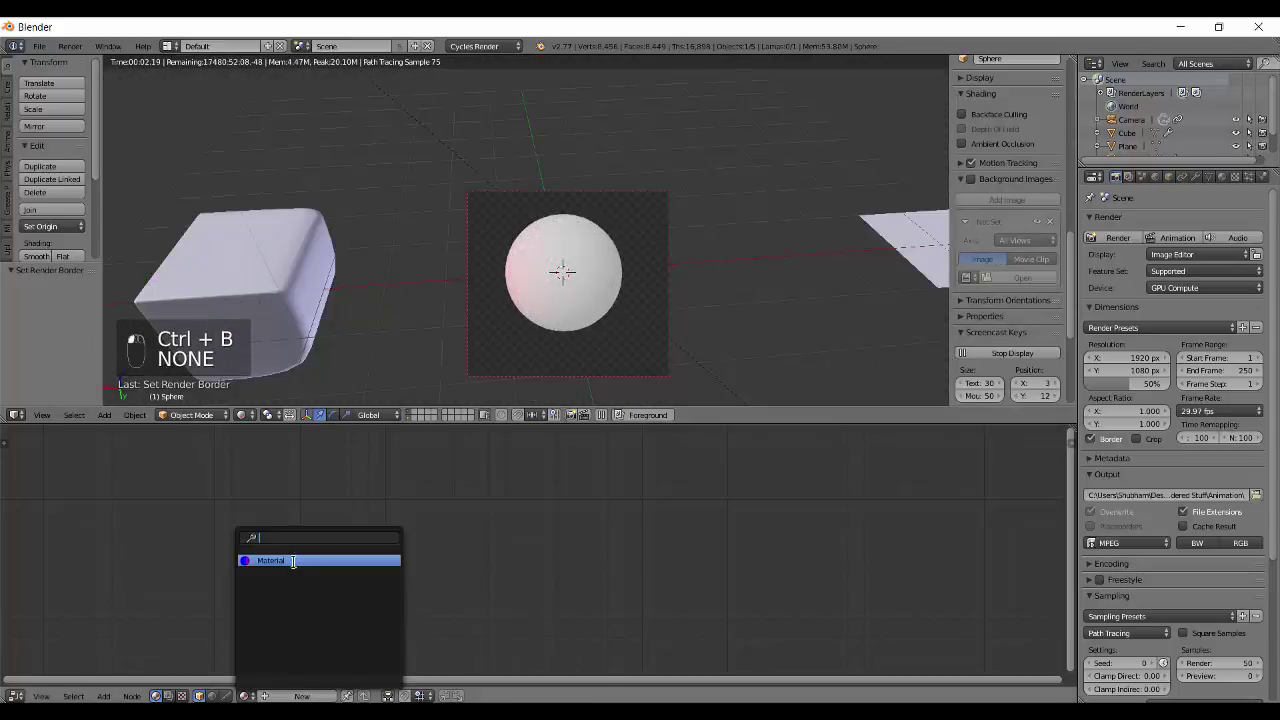
Assign the existing Material to the sphere so it shows Position colours
click(686, 289)
key(q)
key(ctrl+alt+b)
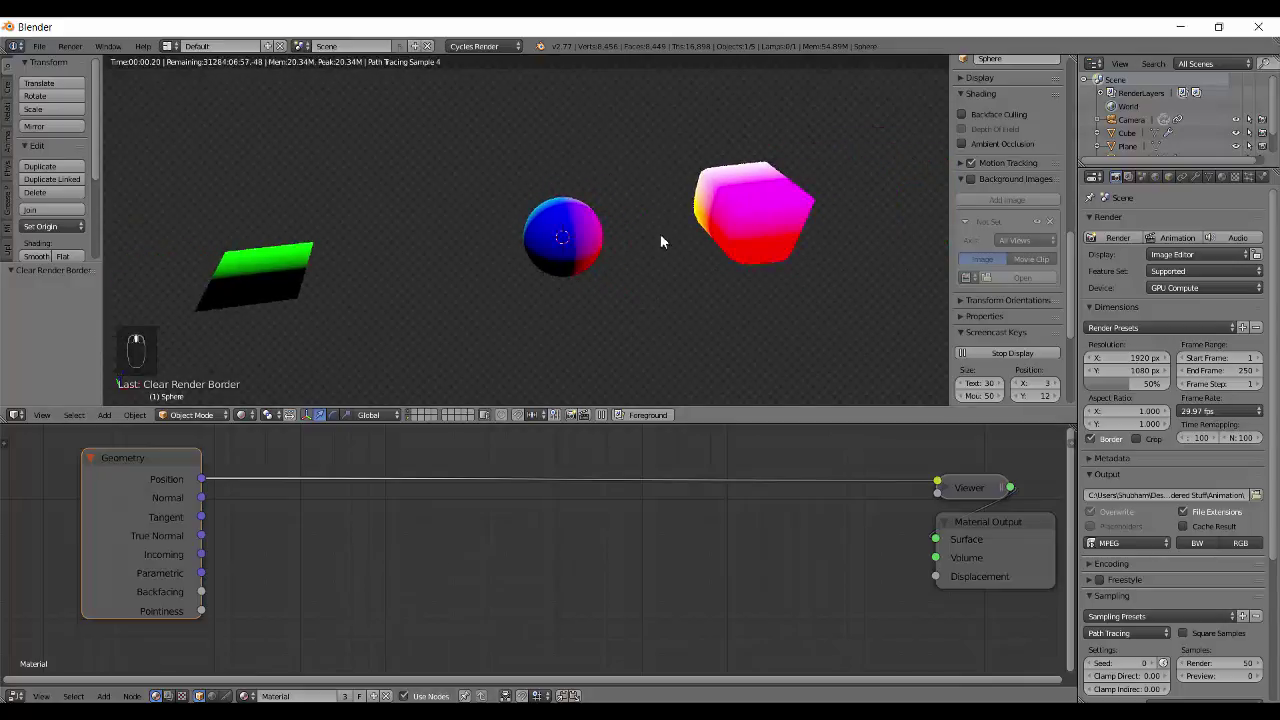
key(q)
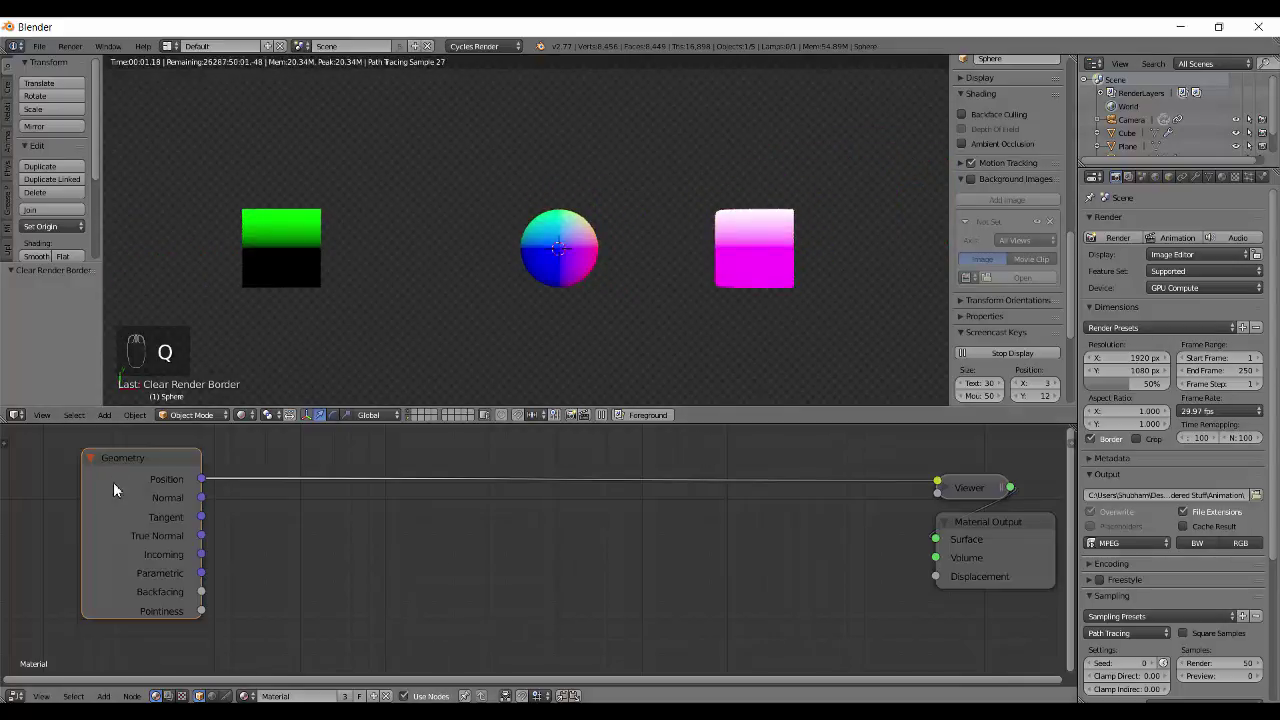
Move the sphere upward, then along Y and Z, watching its Position colours change in Rendered view
middle_click(540, 258)
drag(544, 289, 486, 280)
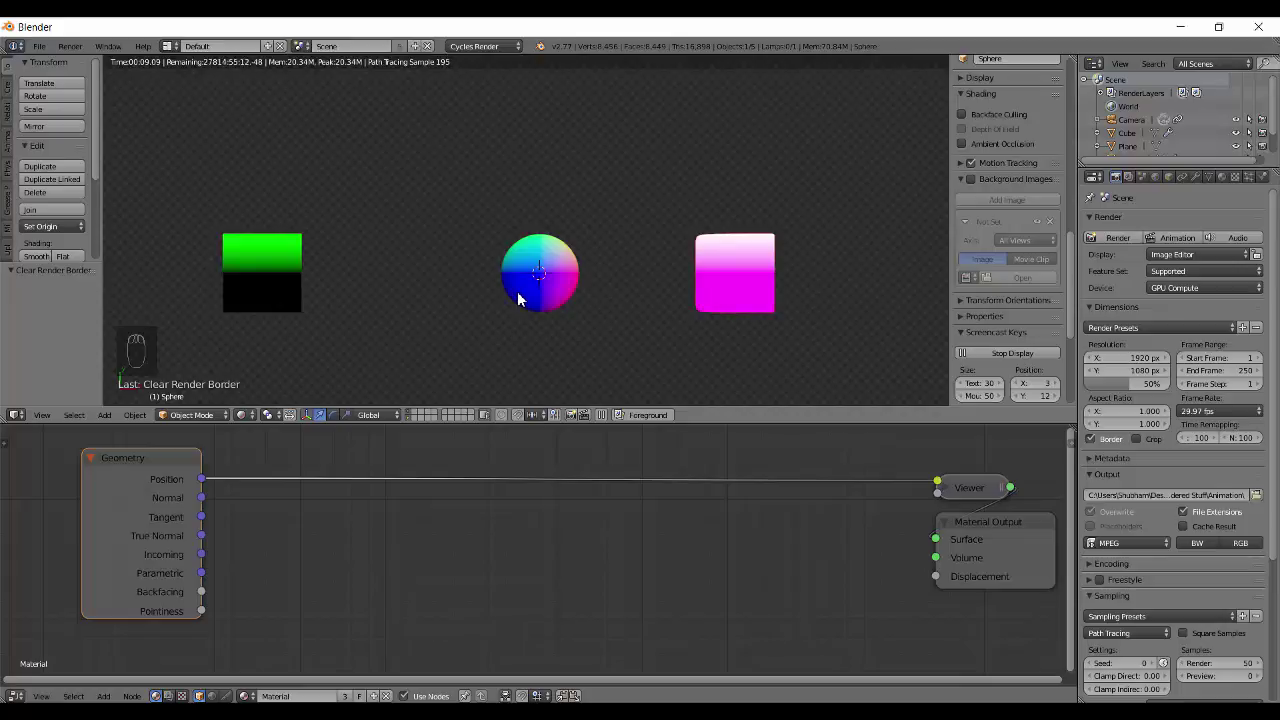
key(g)
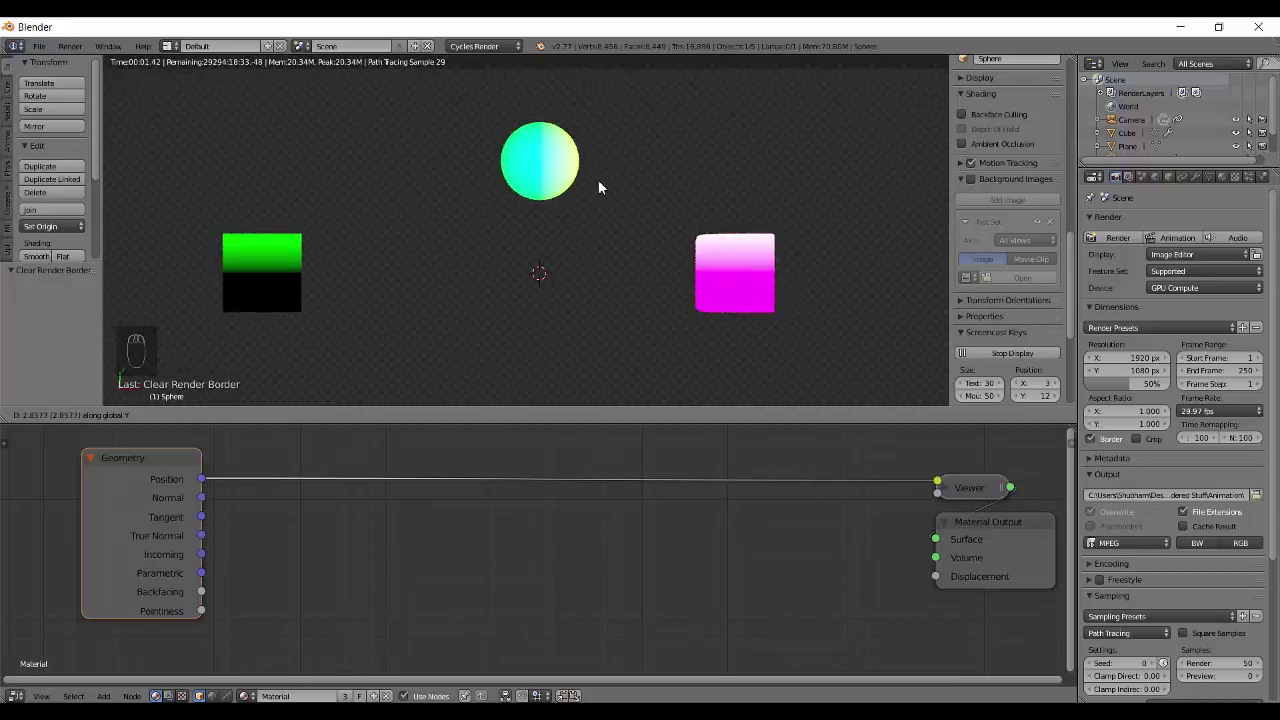
middle_click(603, 226)
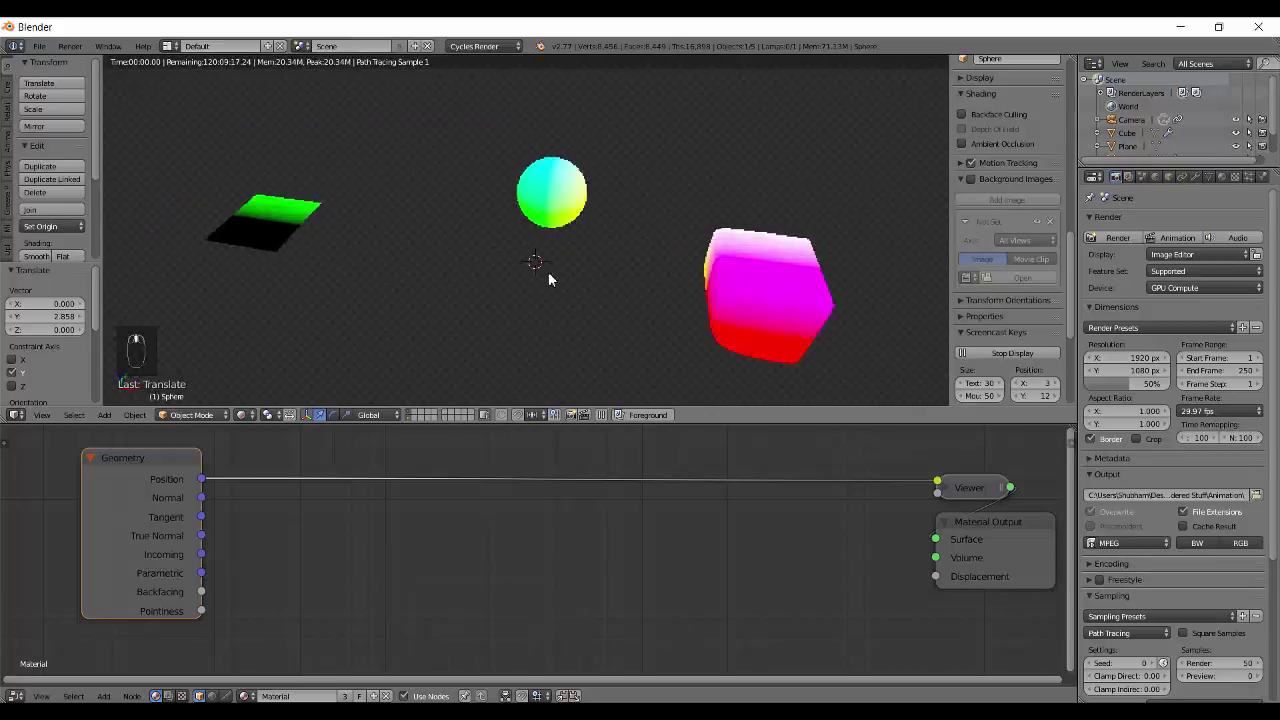
drag(567, 240, 589, 264)
key(g)
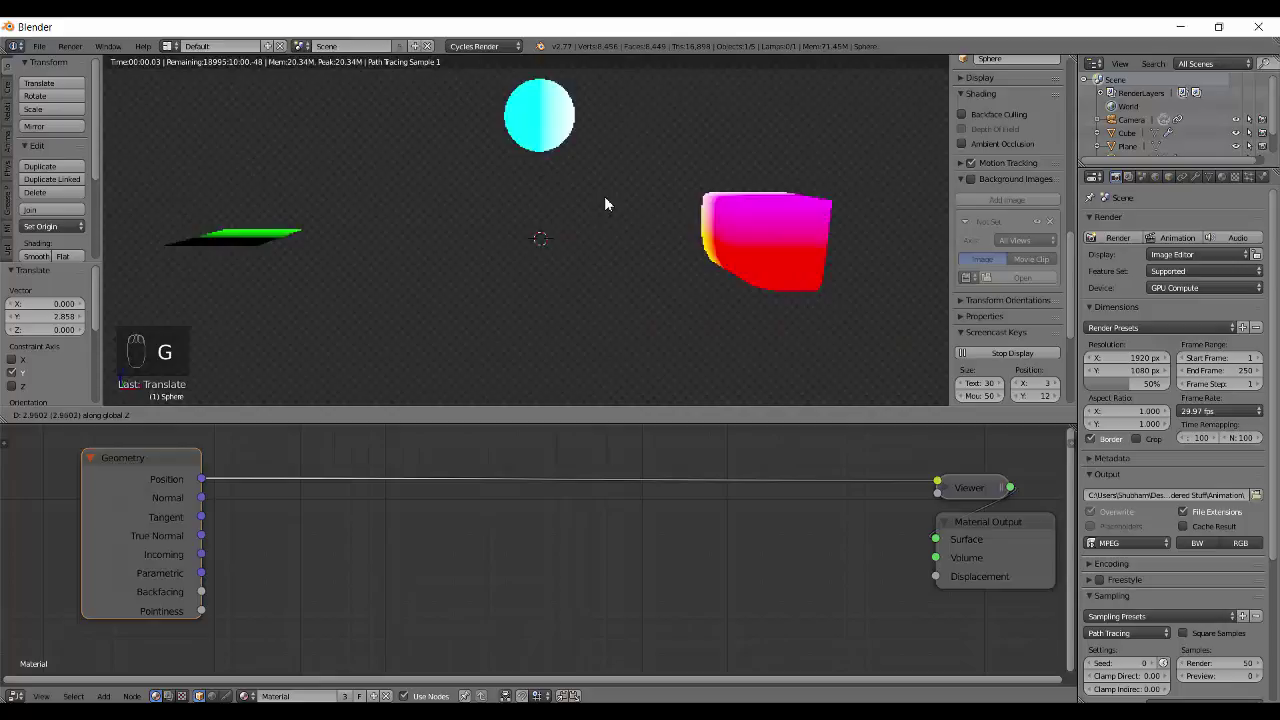
drag(648, 222, 610, 248)
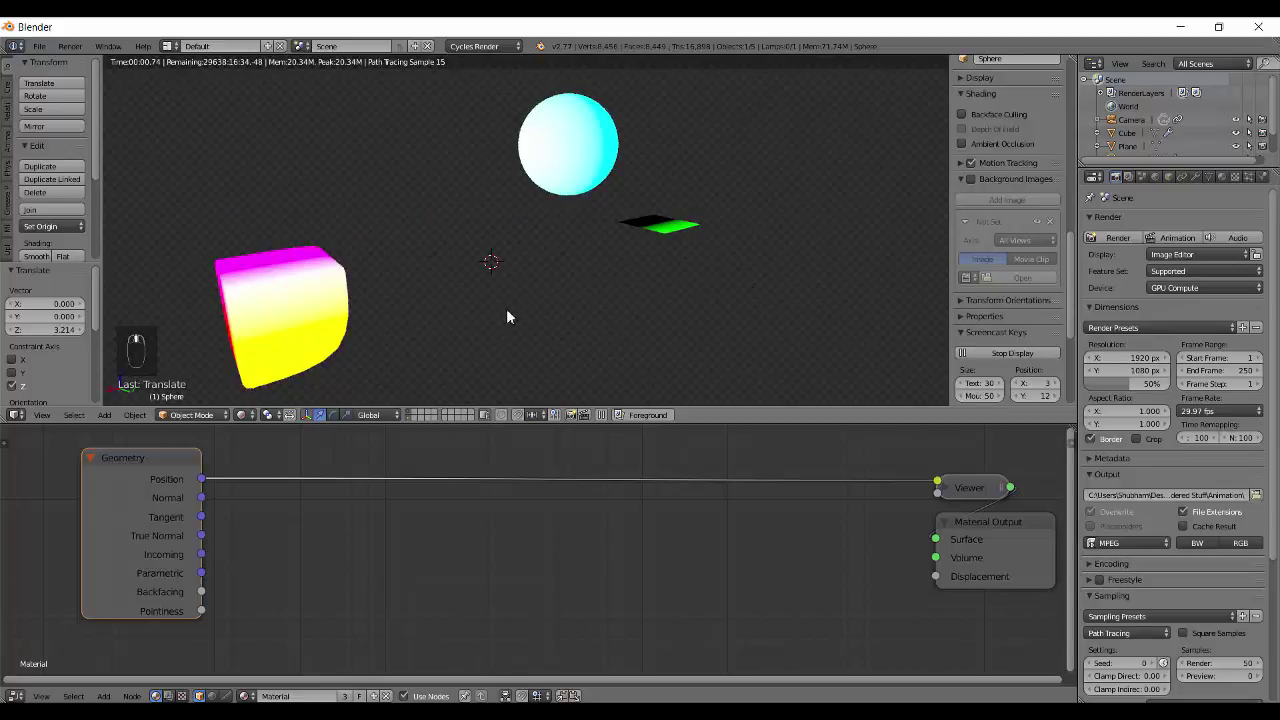
middle_click(485, 331)
middle_click(658, 277)
Orbit the scene between Solid and Rendered shading and reset the sphere's location with Alt+G
key(shift+z)
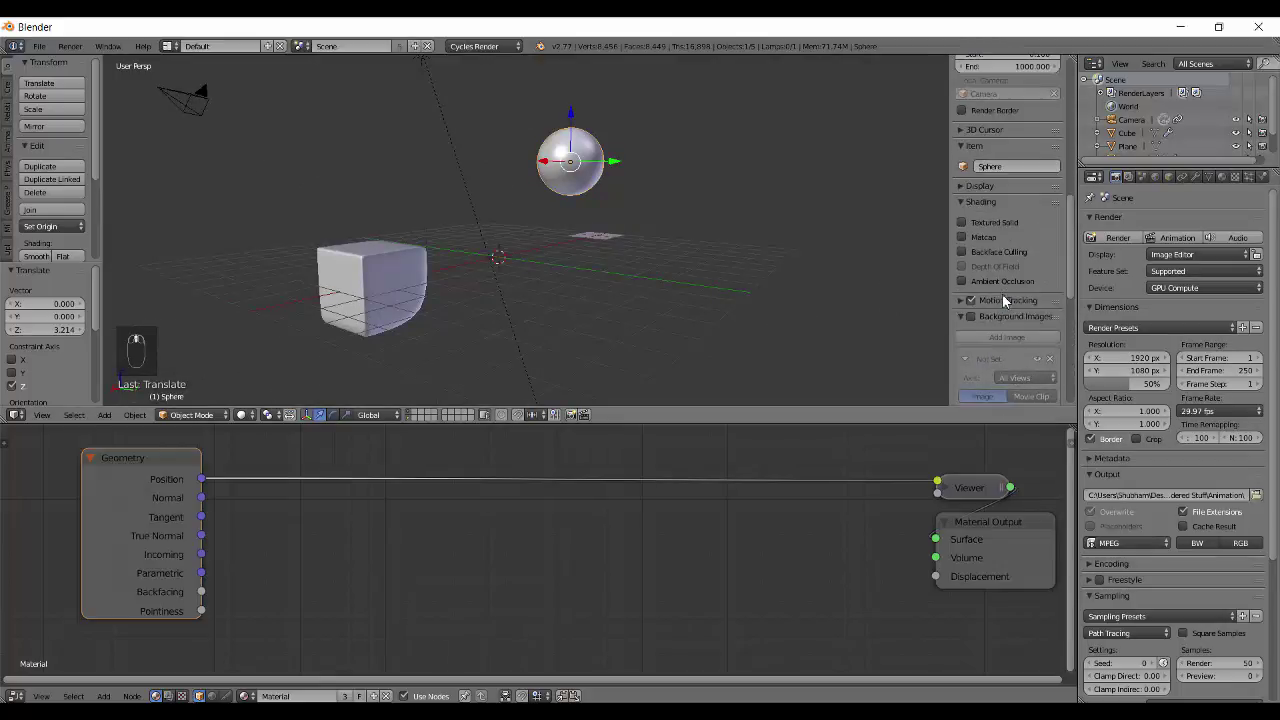
middle_click(977, 269)
drag(994, 289, 648, 294)
drag(648, 294, 713, 195)
key(shift+z)
key(shift+z)
key(q)
key(alt+g)
key(shift+z)
Move the sphere to about X −3, Y 3 where it renders black in the Position preview
key(g)
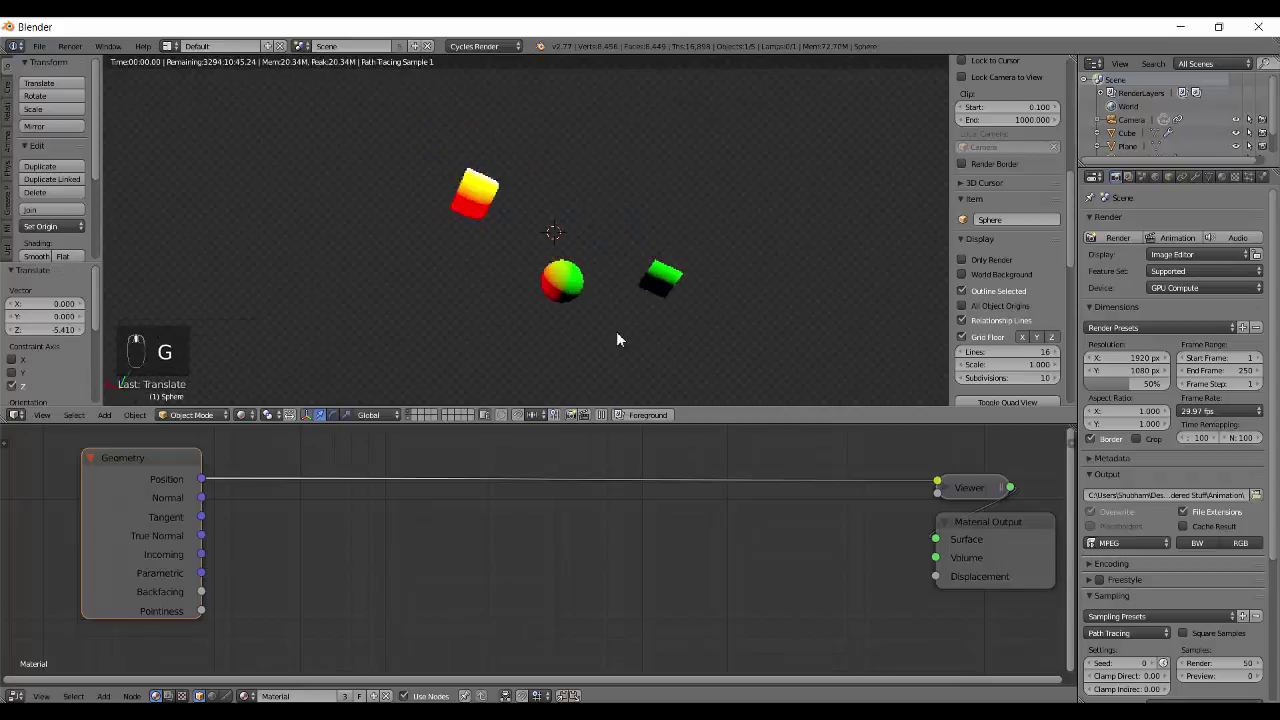
key(q)
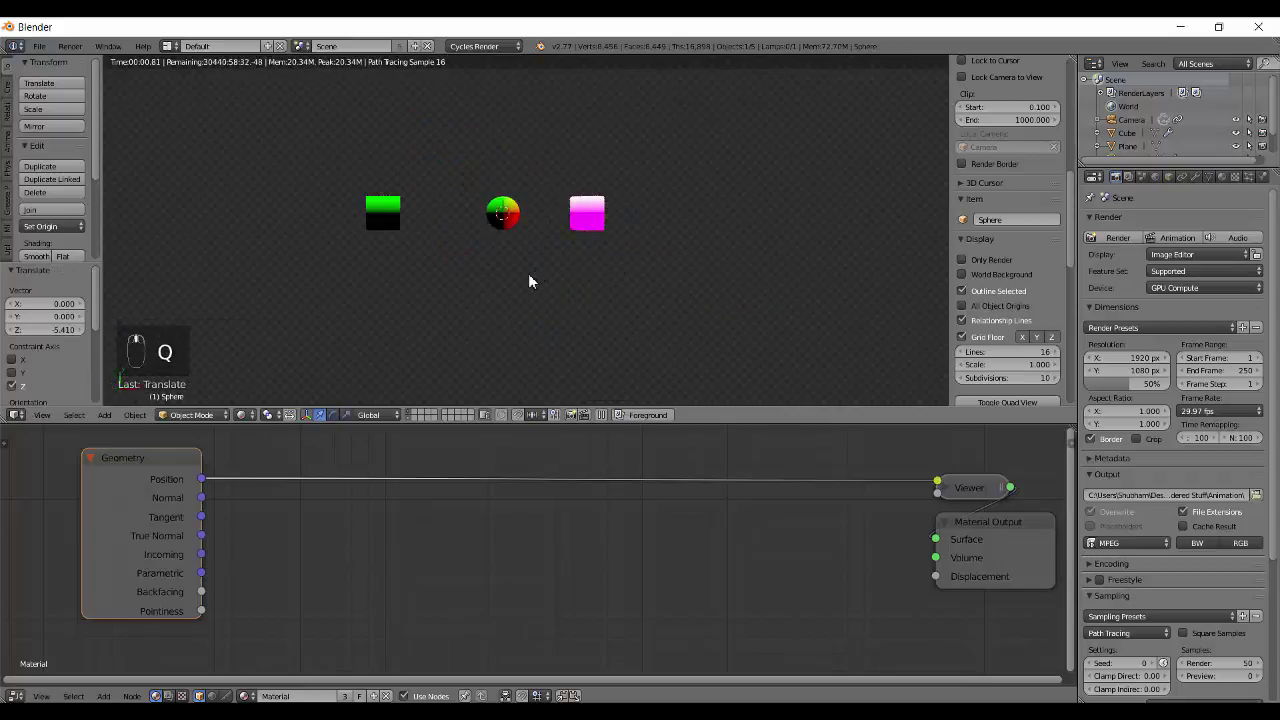
key(g)
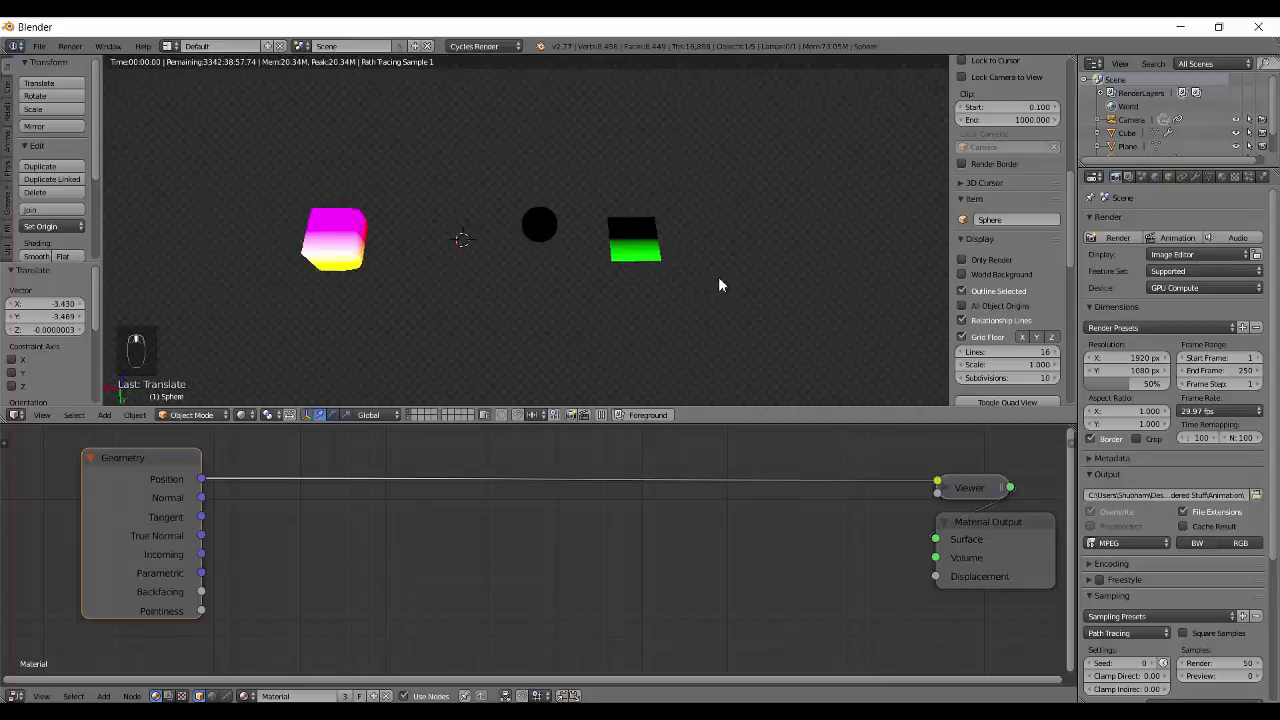
middle_click(472, 296)
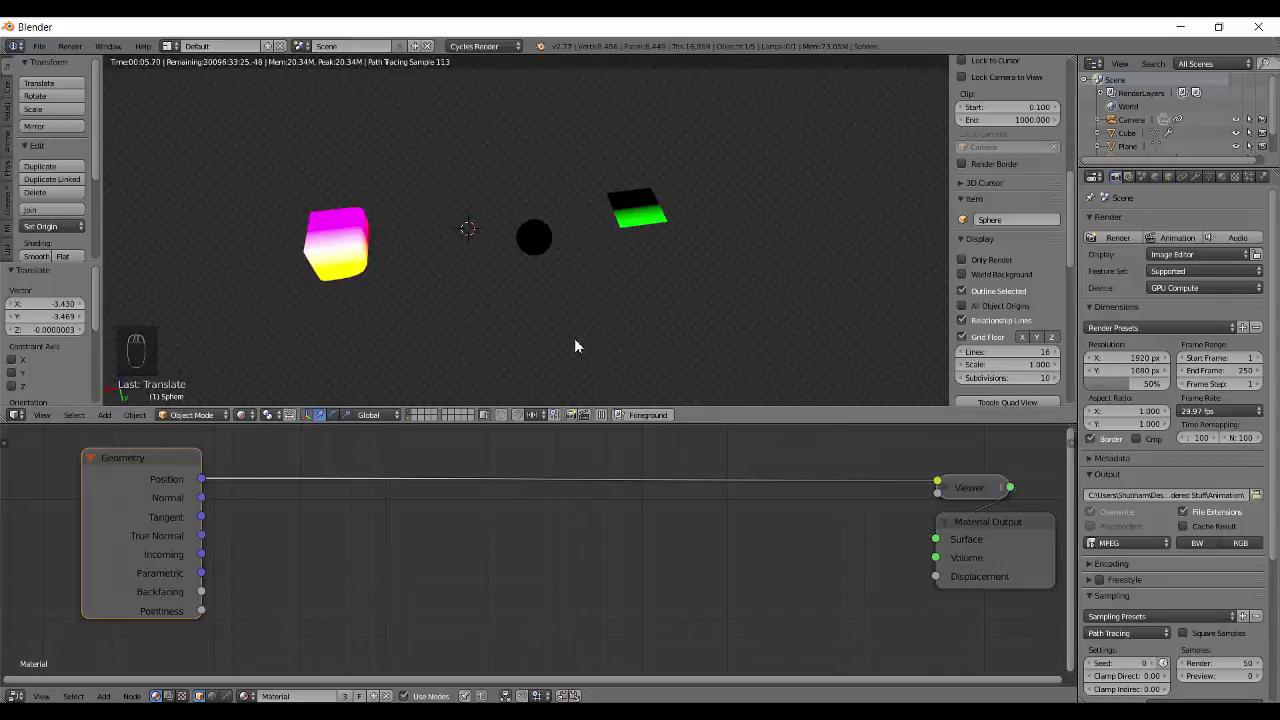
Add a Texture Coordinate node below Geometry and wire its output into the Viewer
key(shift+z)
drag(250, 452, 572, 274)
key(shift+z)
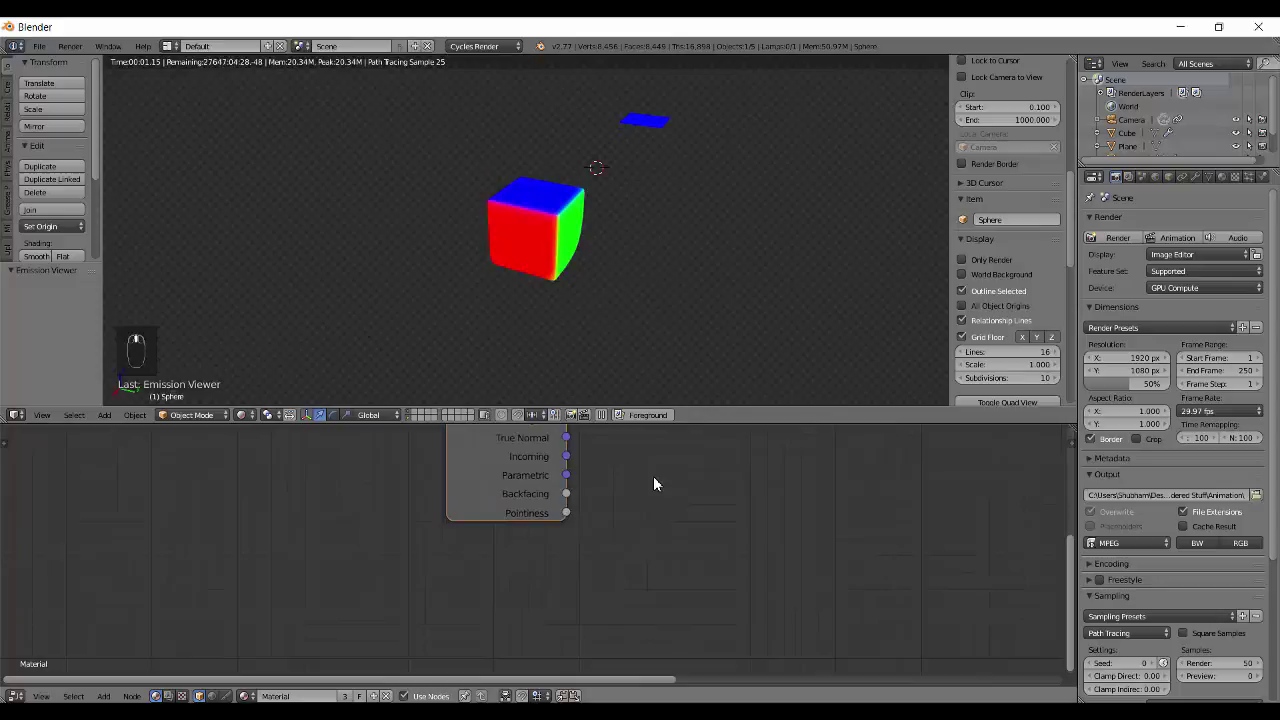
key(shift+a)
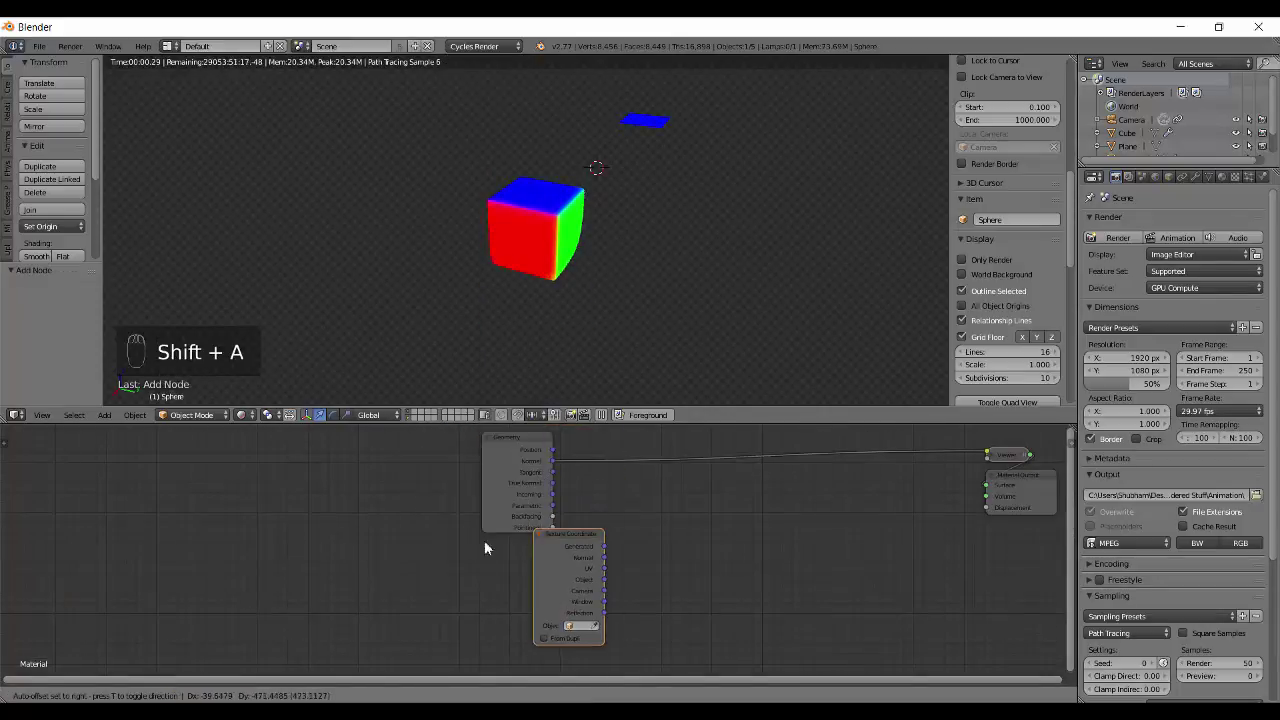
click(525, 575)
drag(672, 309, 629, 243)
drag(629, 243, 633, 252)
Tumble the cube to a tilted orientation and preview the coordinate colours live in Cycles
middle_click(633, 252)
drag(633, 252, 675, 296)
key(r)
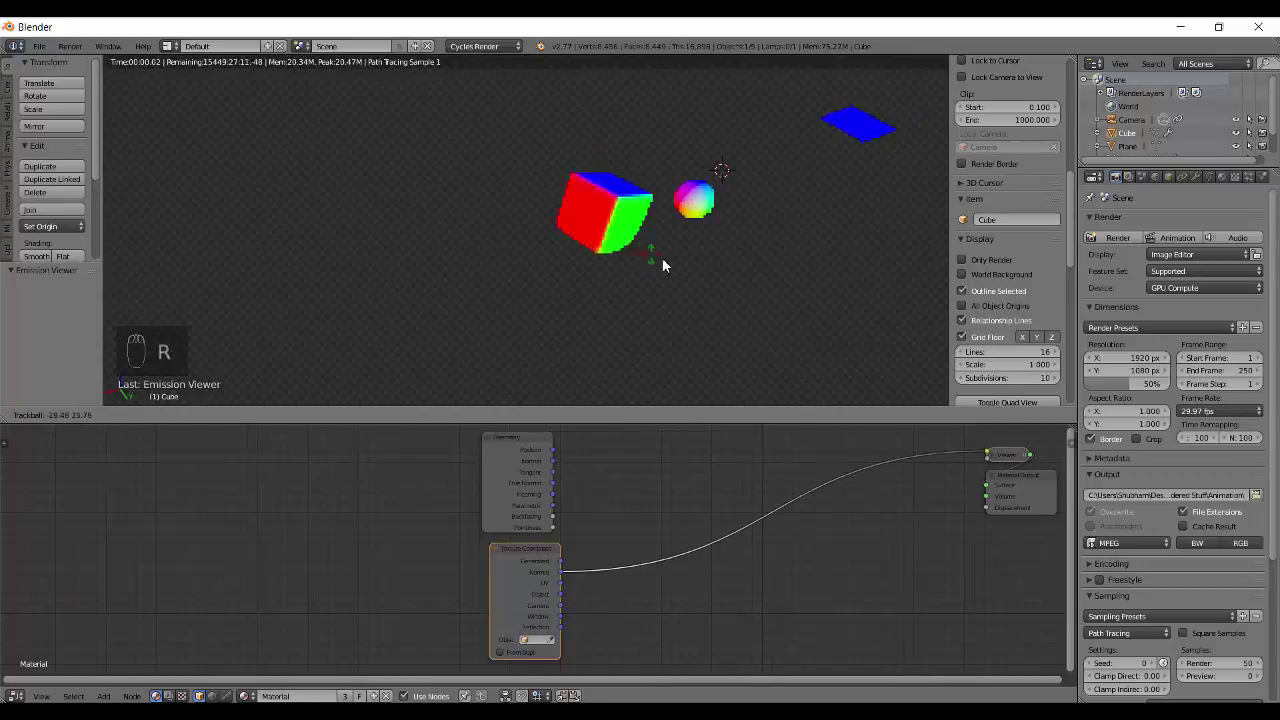
key(shift+z)
drag(364, 426, 669, 273)
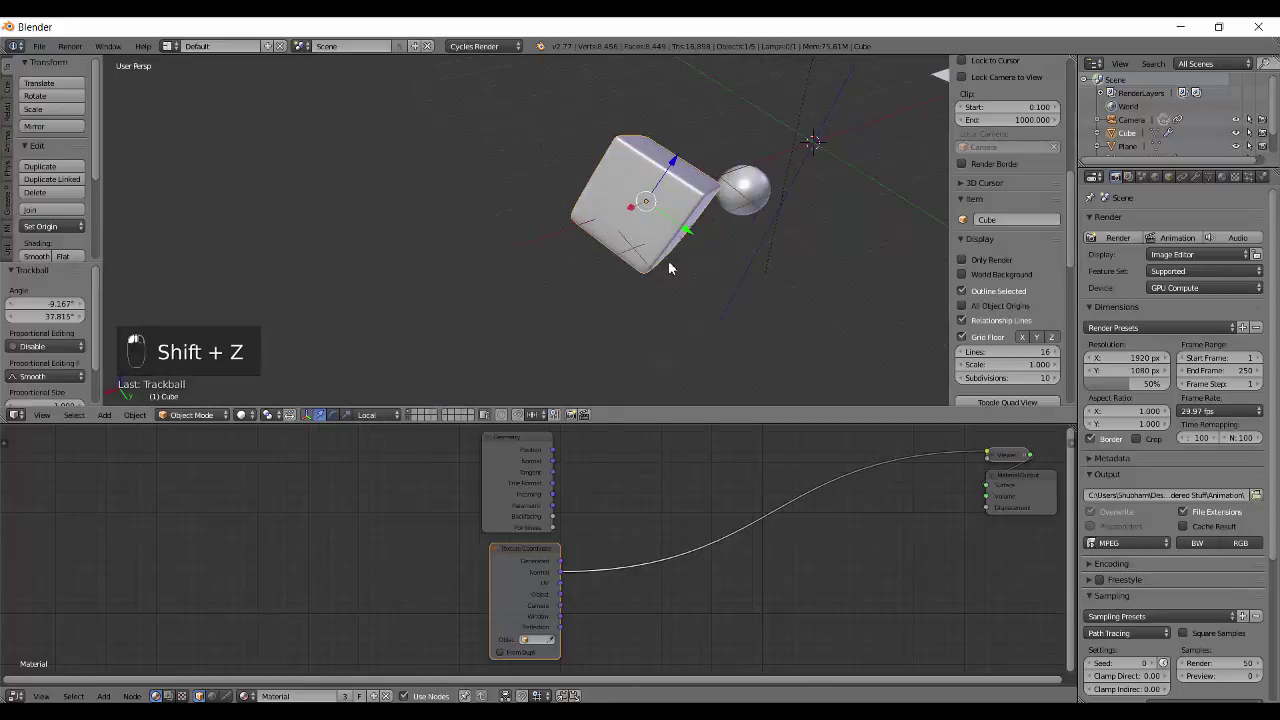
key(shift+z)
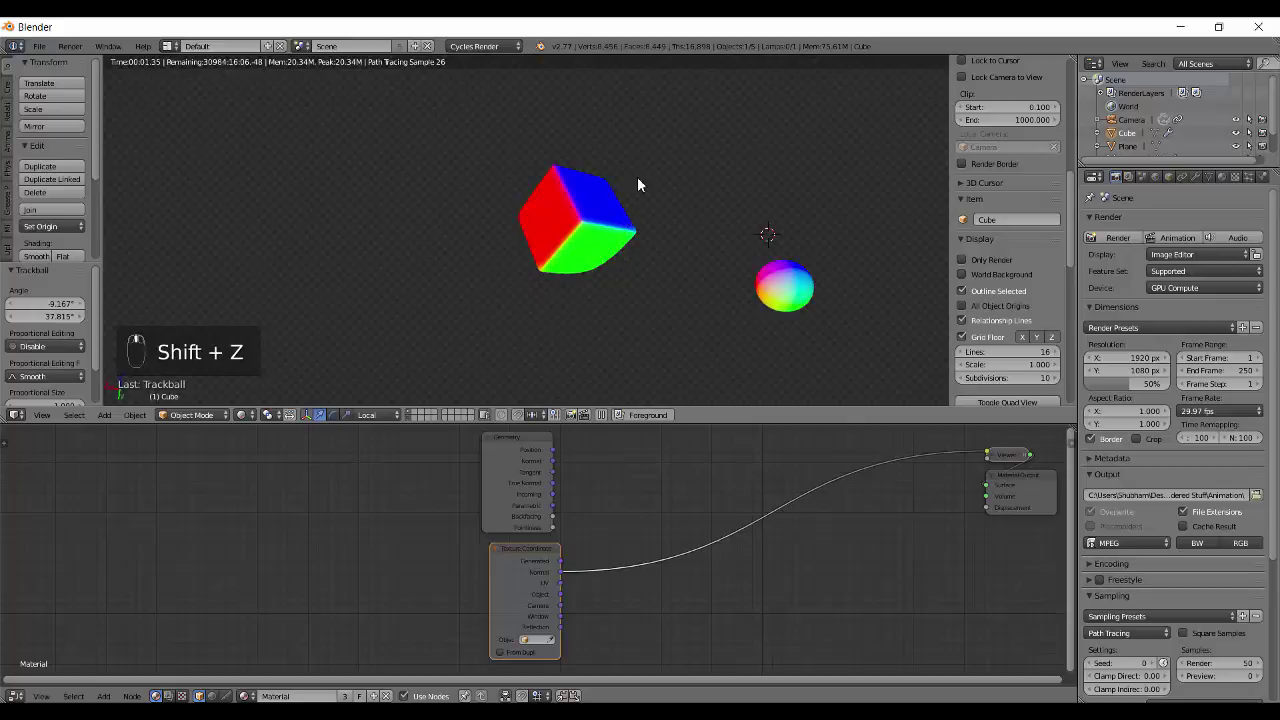
drag(599, 182, 718, 241)
Wire the Geometry Normal output to the Viewer and clear the cube's rotation for a baseline preview
key(r)
middle_click(578, 236)
key(shift+z)
drag(543, 482, 543, 275)
key(shift+z)
key(alt+r)
right_click(543, 275)
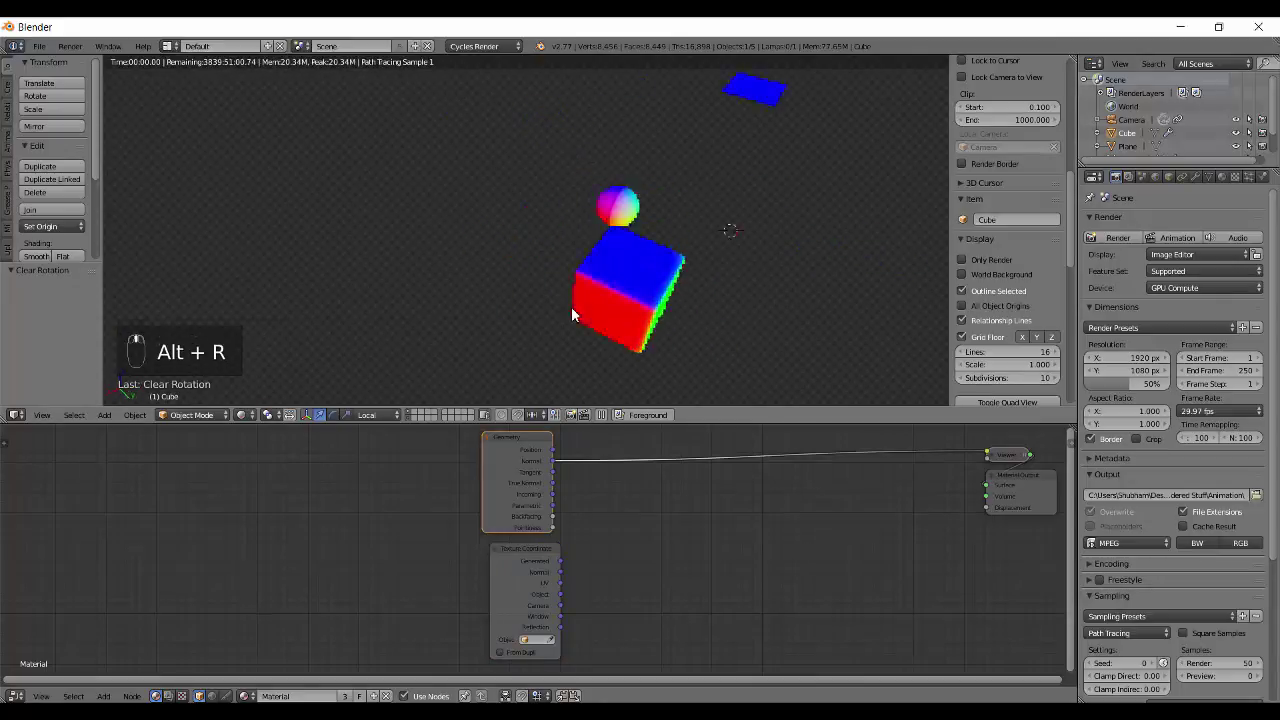
key(shift+z)
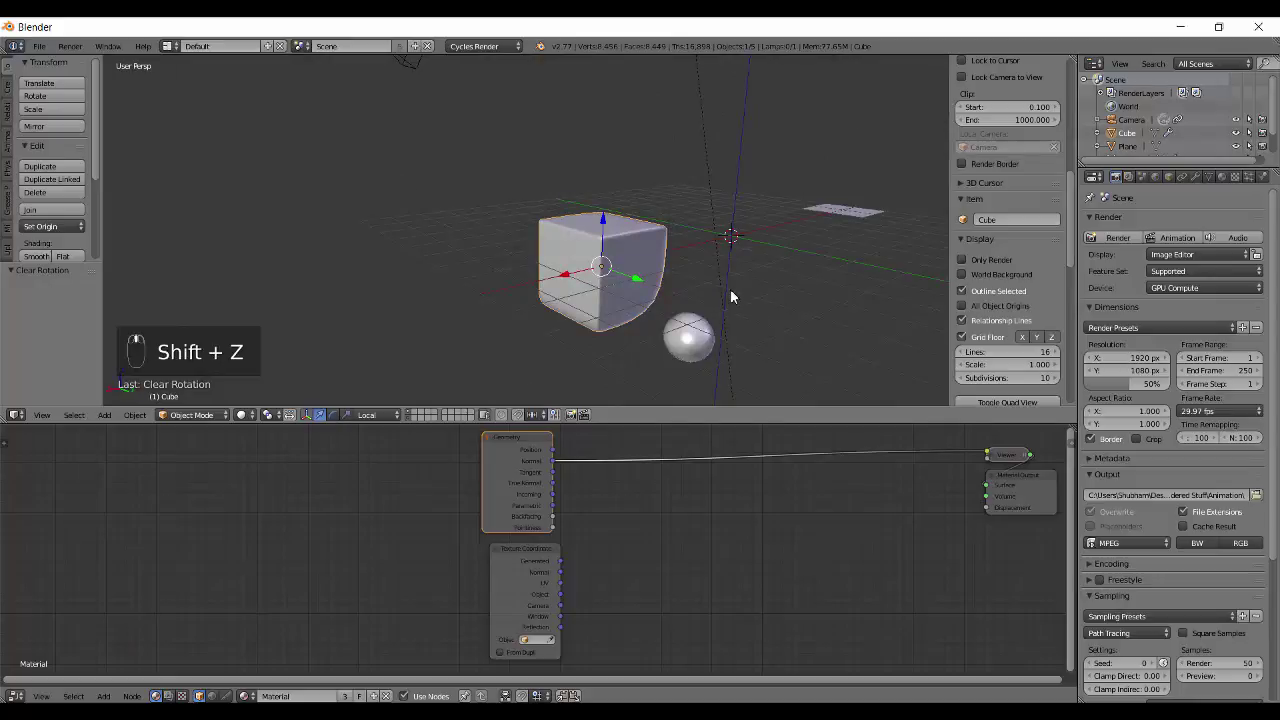
Tumble the cube to a new orientation and compare its rendered Normal colours with the sphere
key(shift+z)
drag(650, 283, 588, 254)
drag(528, 283, 584, 316)
key(r)
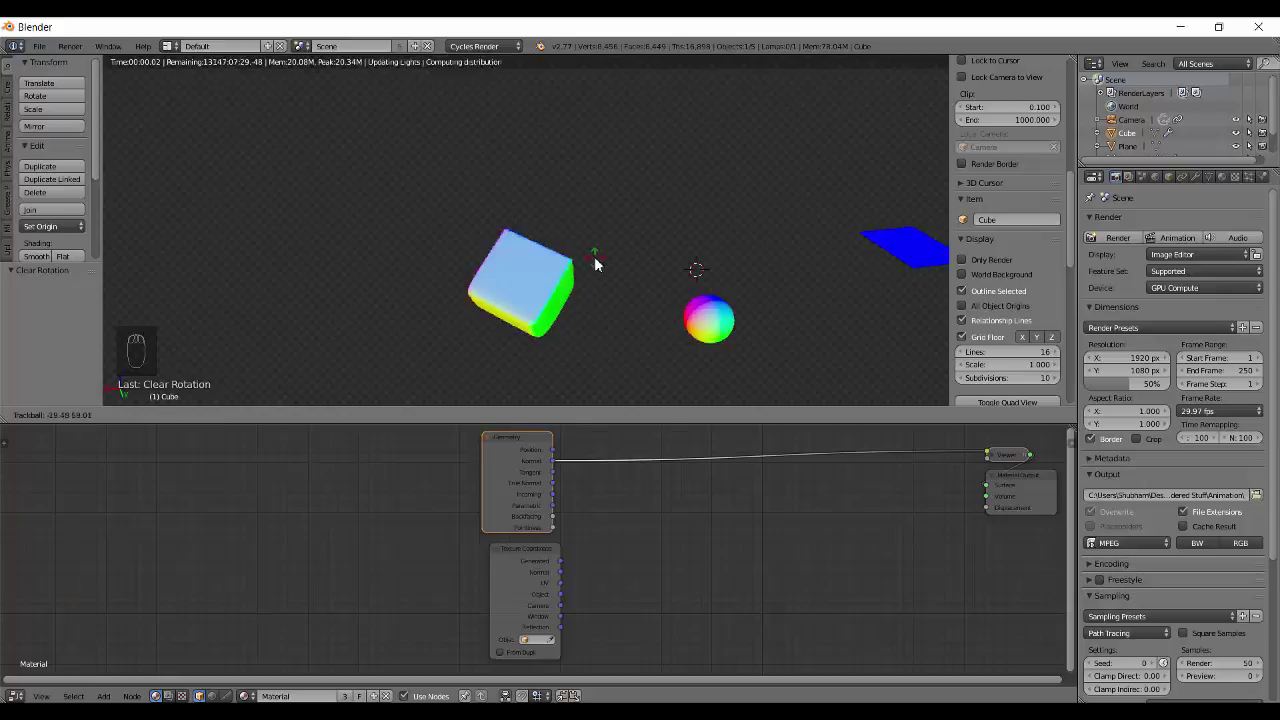
drag(622, 269, 603, 247)
key(shift+z)
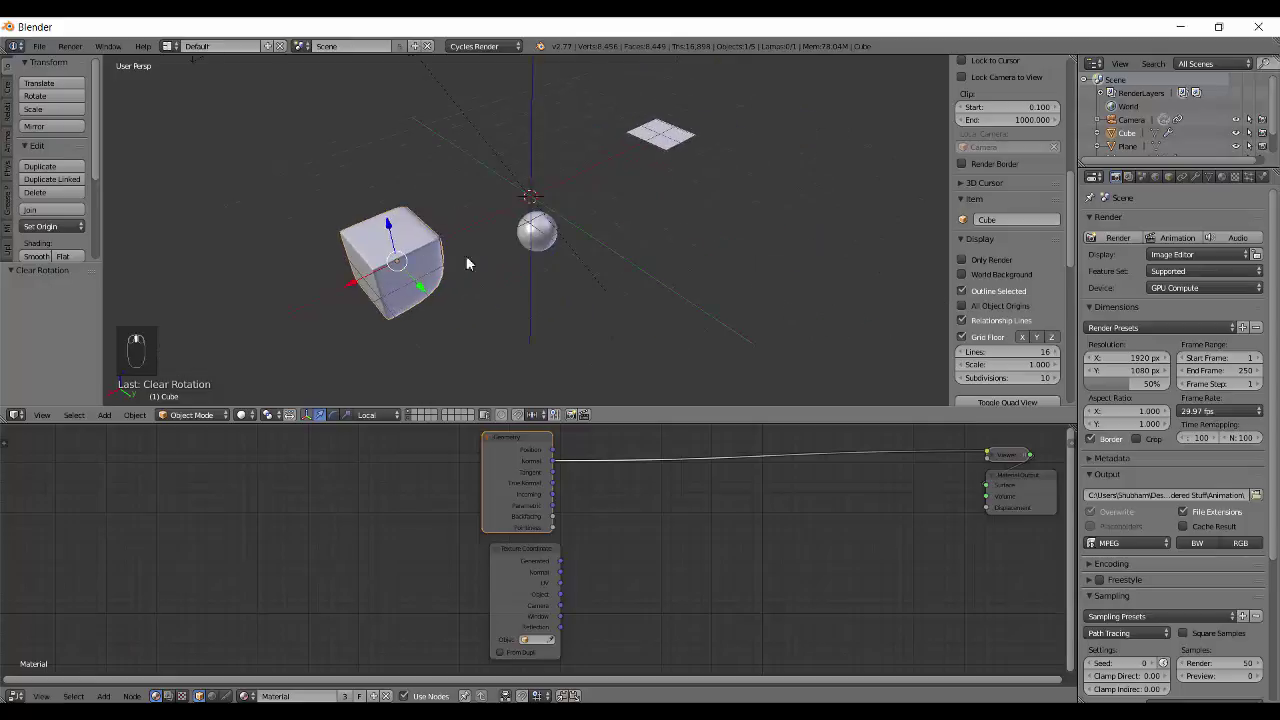
drag(519, 249, 589, 216)
Rotate the cube about 59° and render again, its faces shifting to blue and magenta
key(alt+g)
right_click(556, 207)
key(shift+z)
key(r)
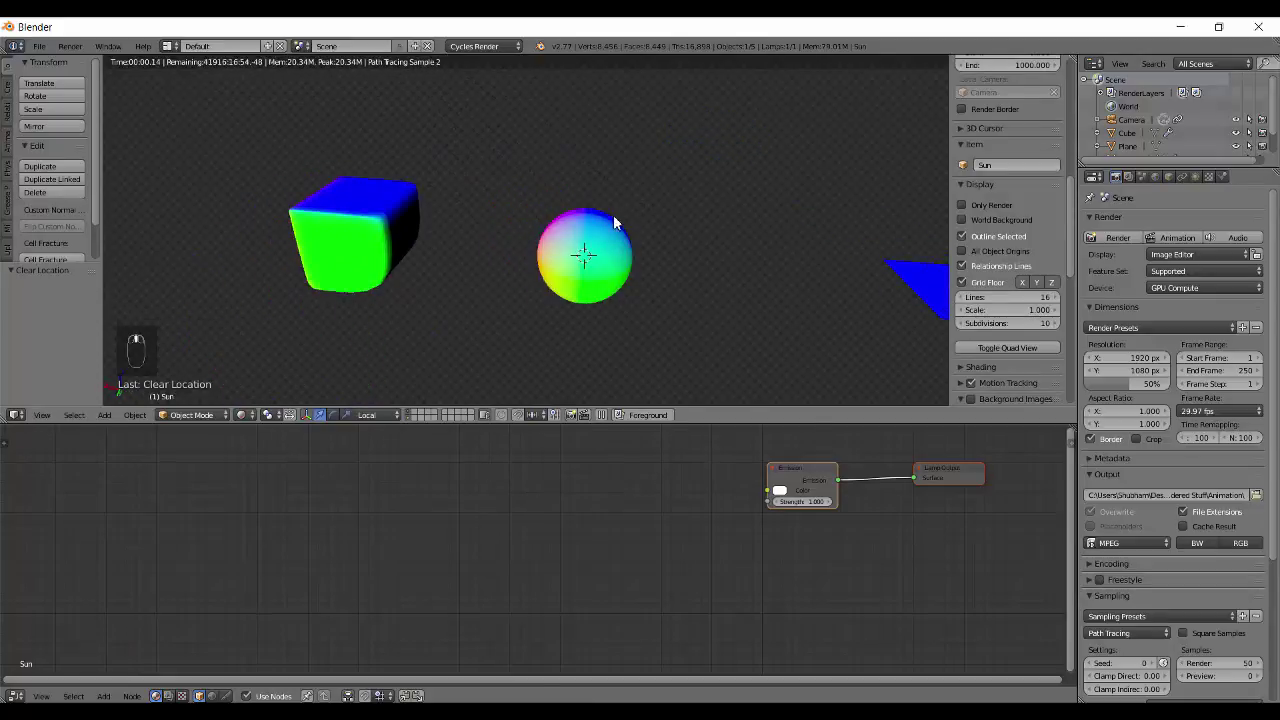
drag(590, 281, 514, 276)
drag(514, 276, 504, 360)
key(r)
middle_click(559, 291)
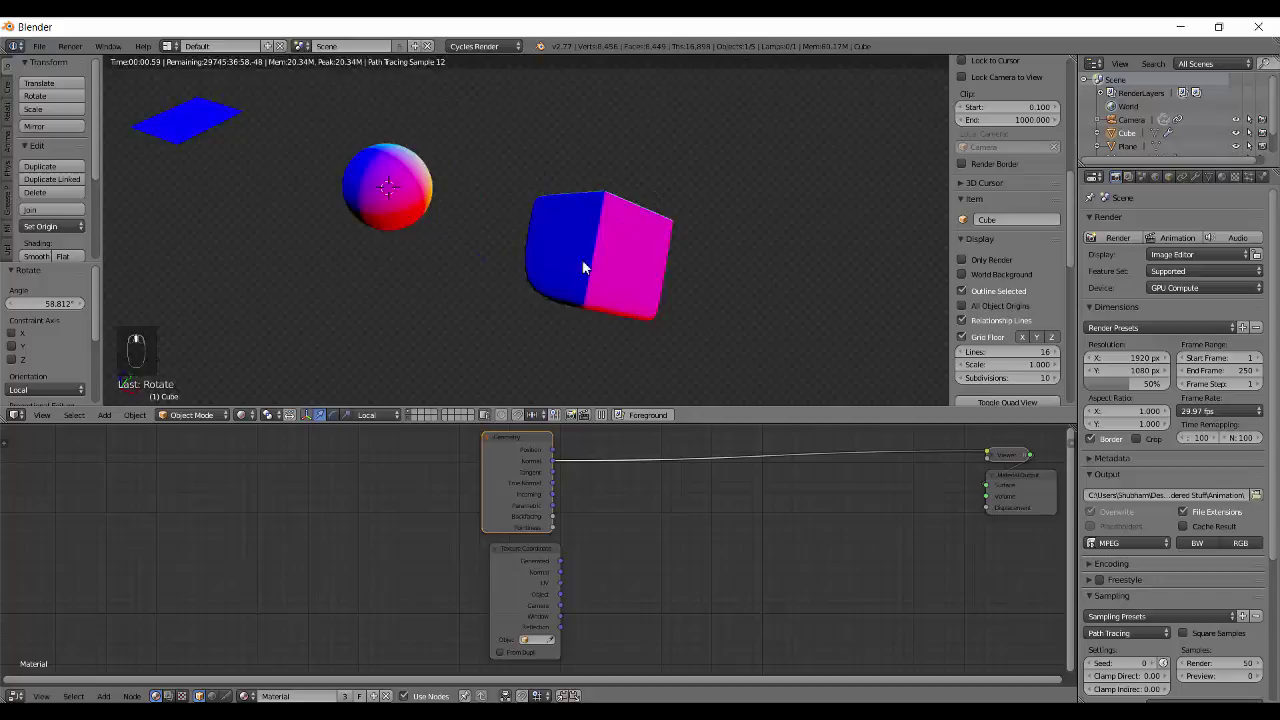
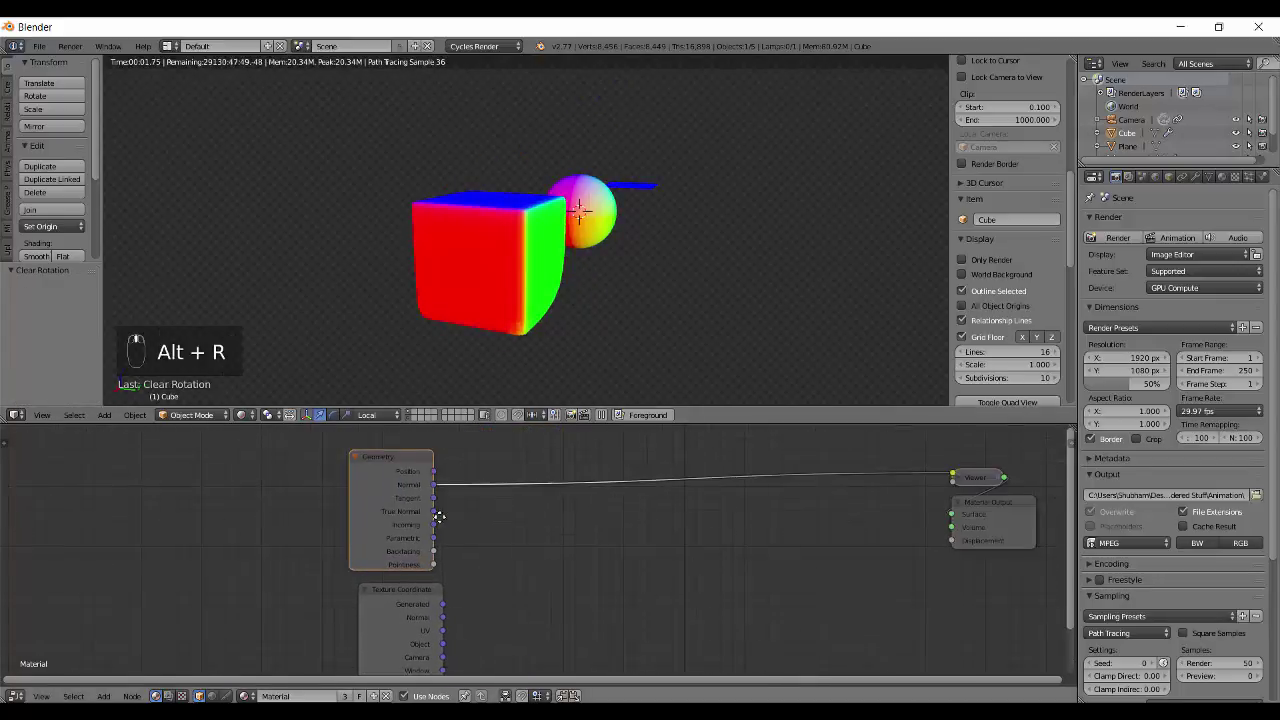
Wire the Geometry Tangent output to the Viewer and delete the Texture Coordinate node
drag(324, 524, 676, 249)
key(x)
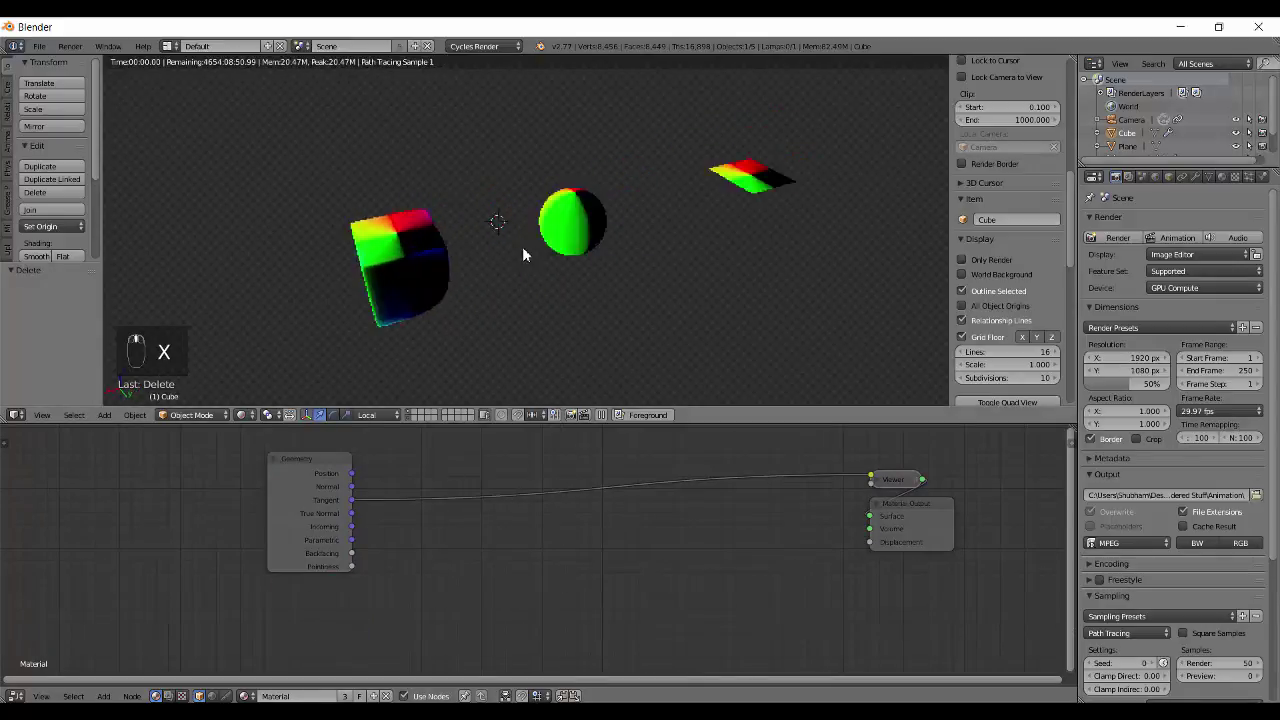
key(q)
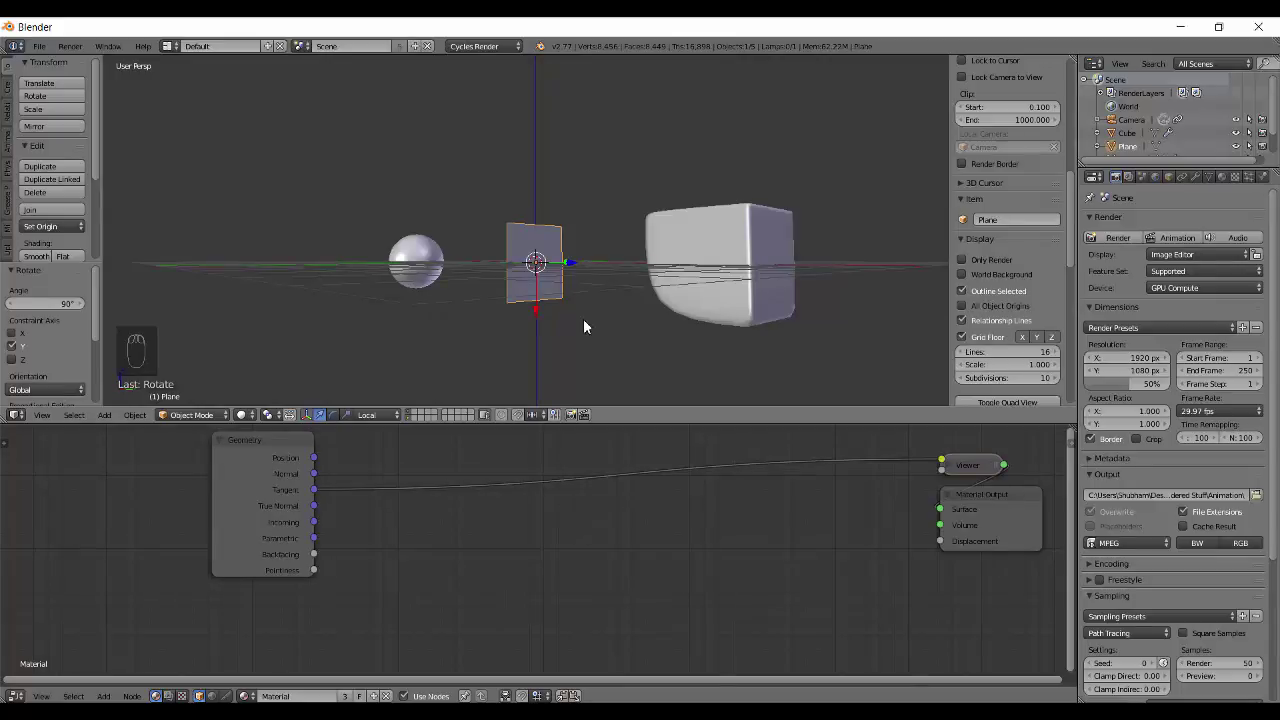
Tilt the plane about Y to check its Tangent colours, then clear its rotation back to flat
key(shift+z)
drag(557, 308, 566, 313)
key(alt+r)
key(shift+z)
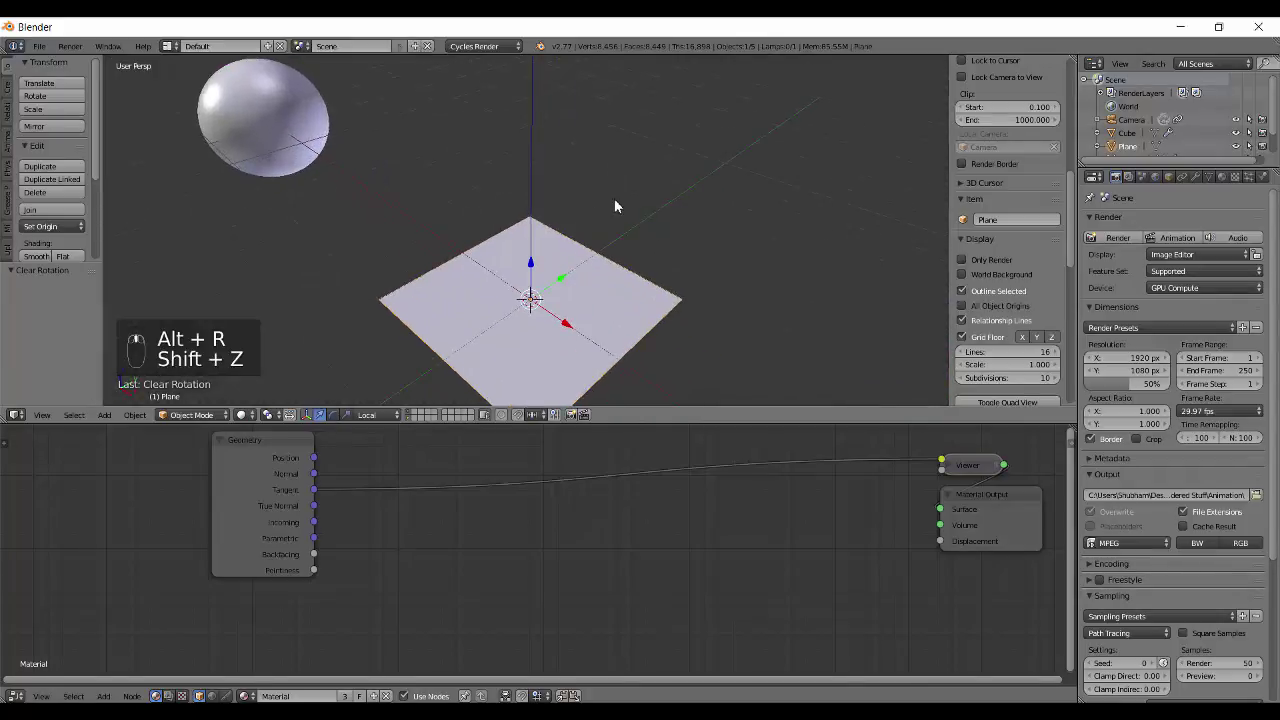
Enter Edit Mode on the plane and delete all of its vertices
middle_click(389, 355)
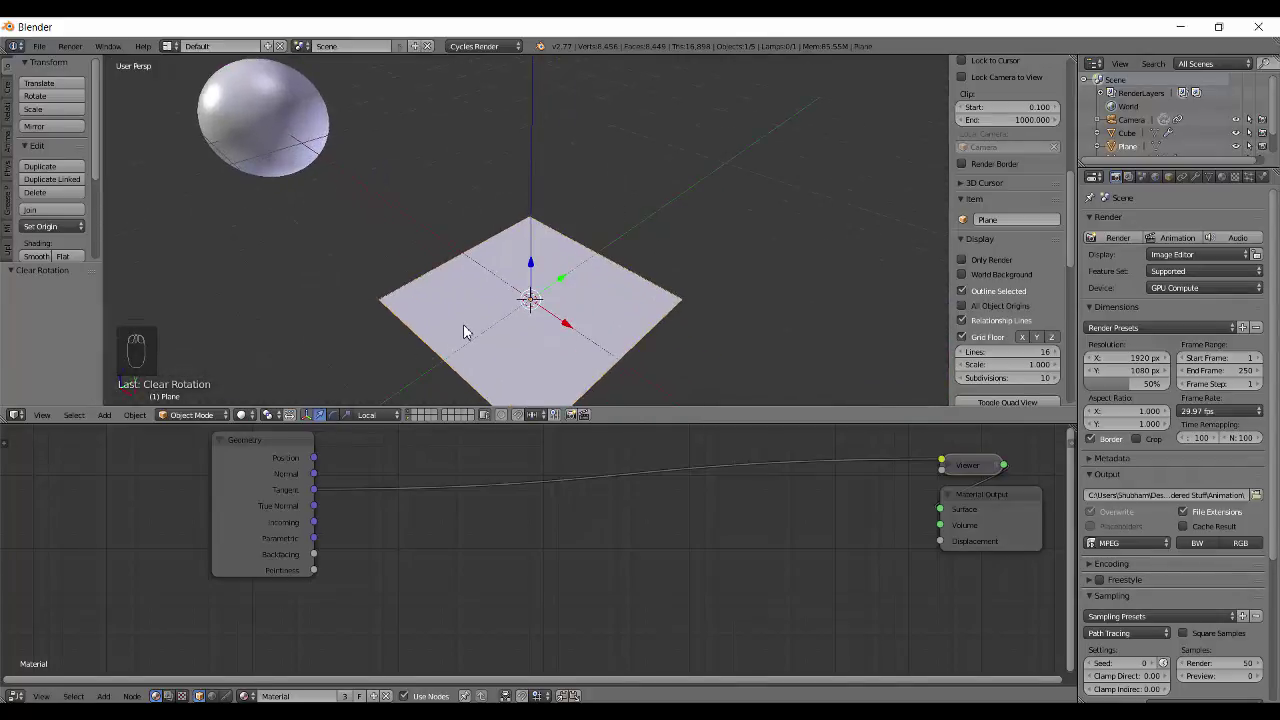
key(Tab)
key(a)
key(w)
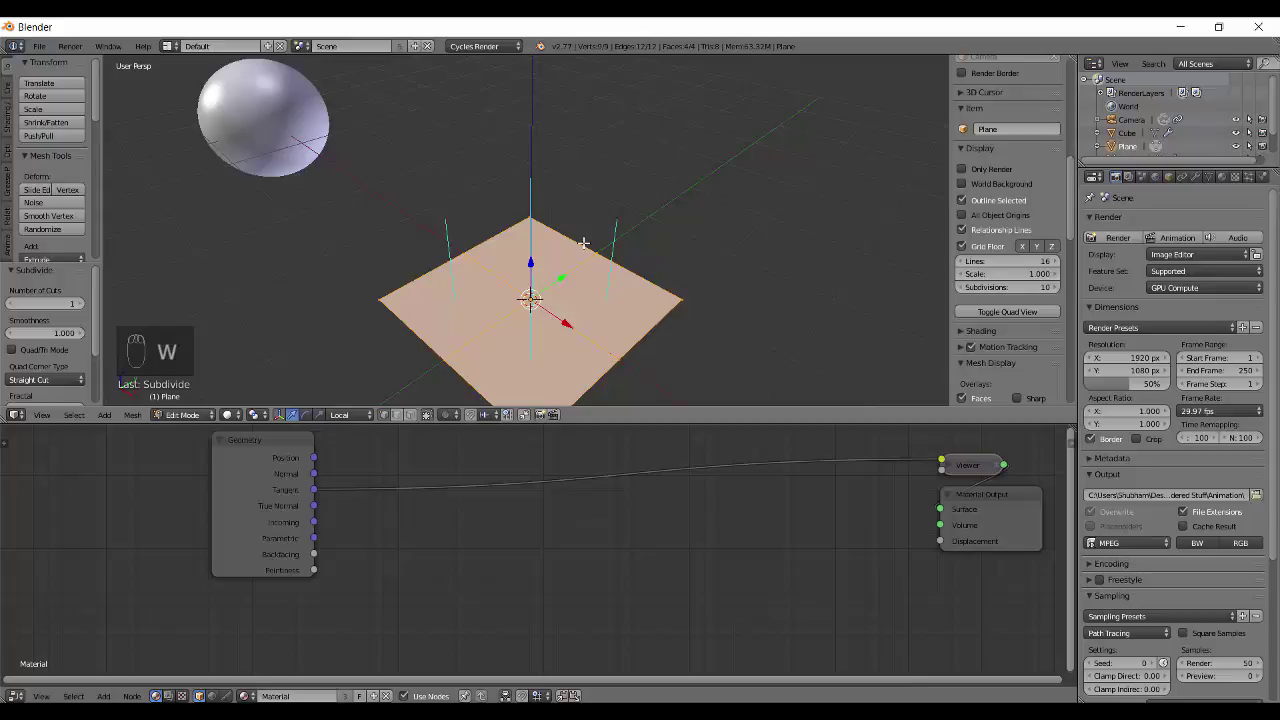
key(ctrl+z)
key(x)
Add a circle, fill it and Poke Faces into radial triangles, leaving a flat disc
key(shift+a)
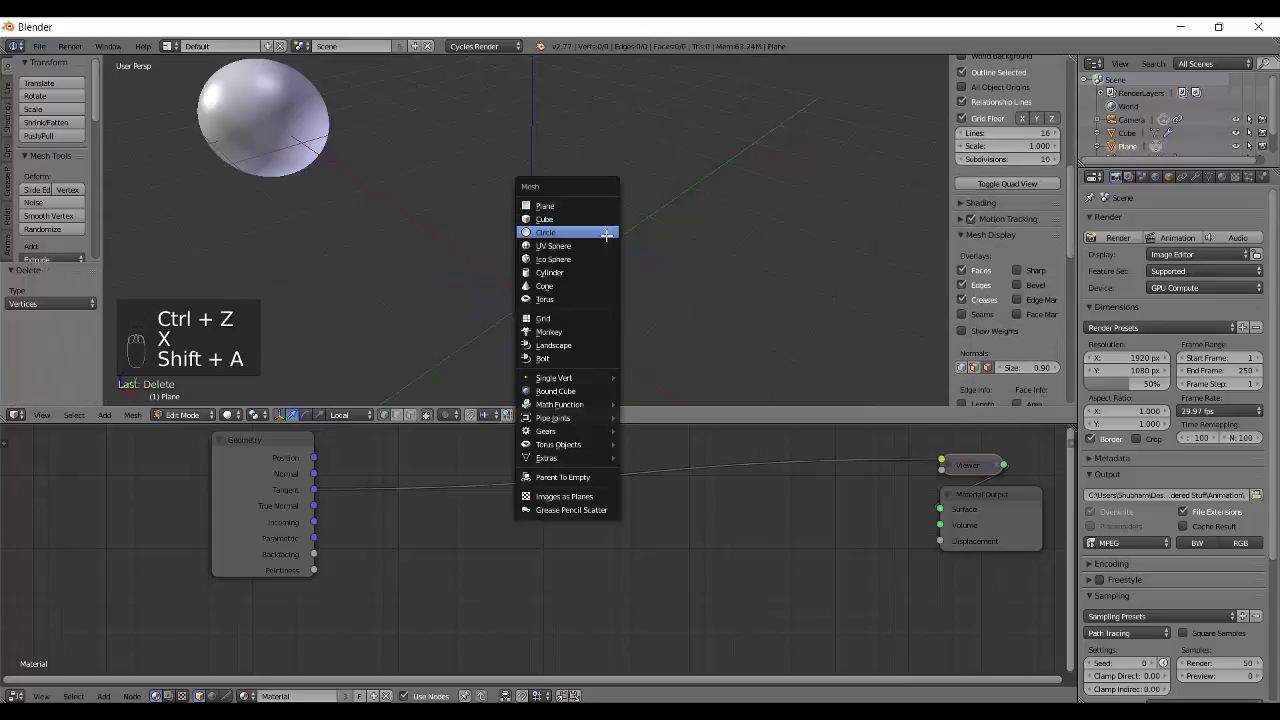
key(s)
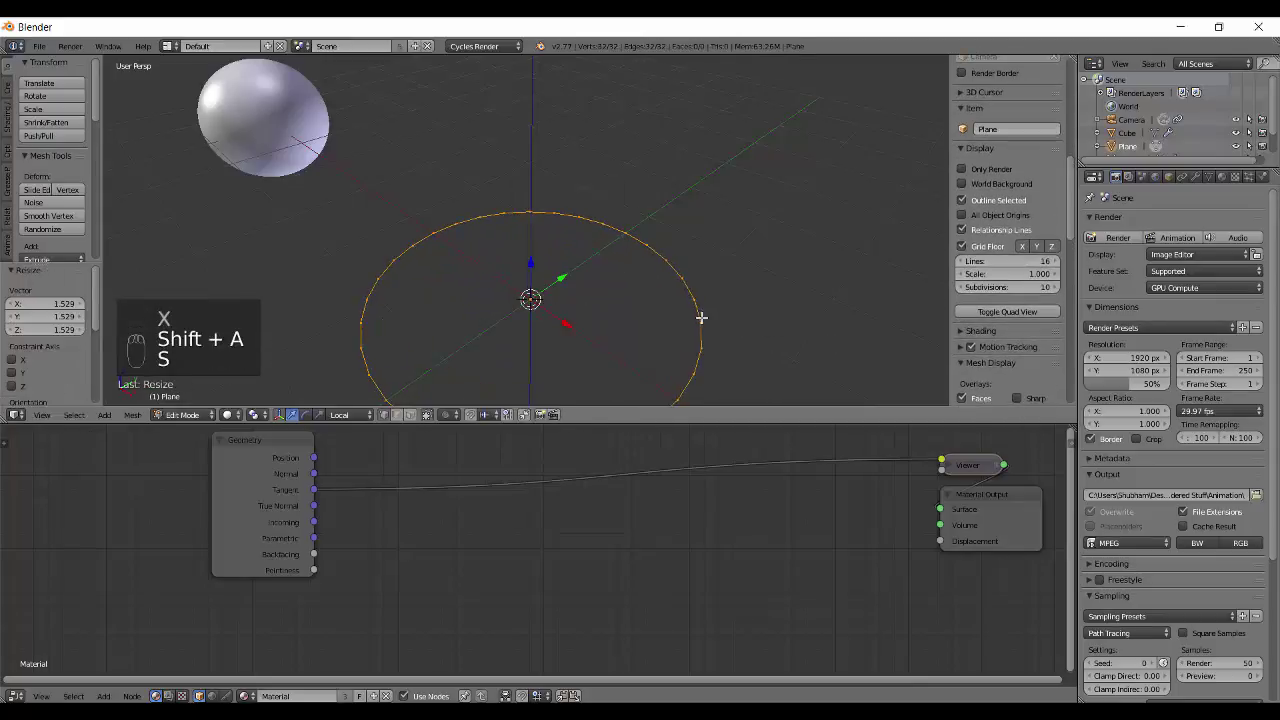
key(f)
key(alt+p)
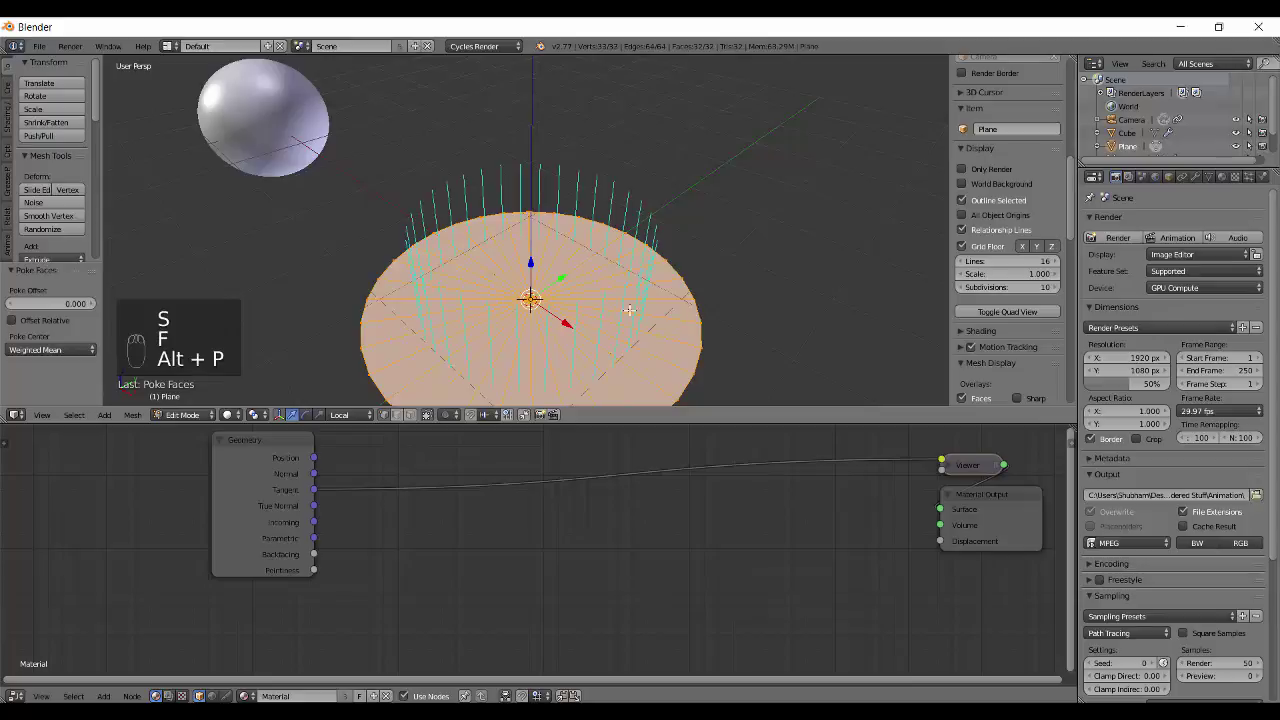
key(a)
key(Tab)
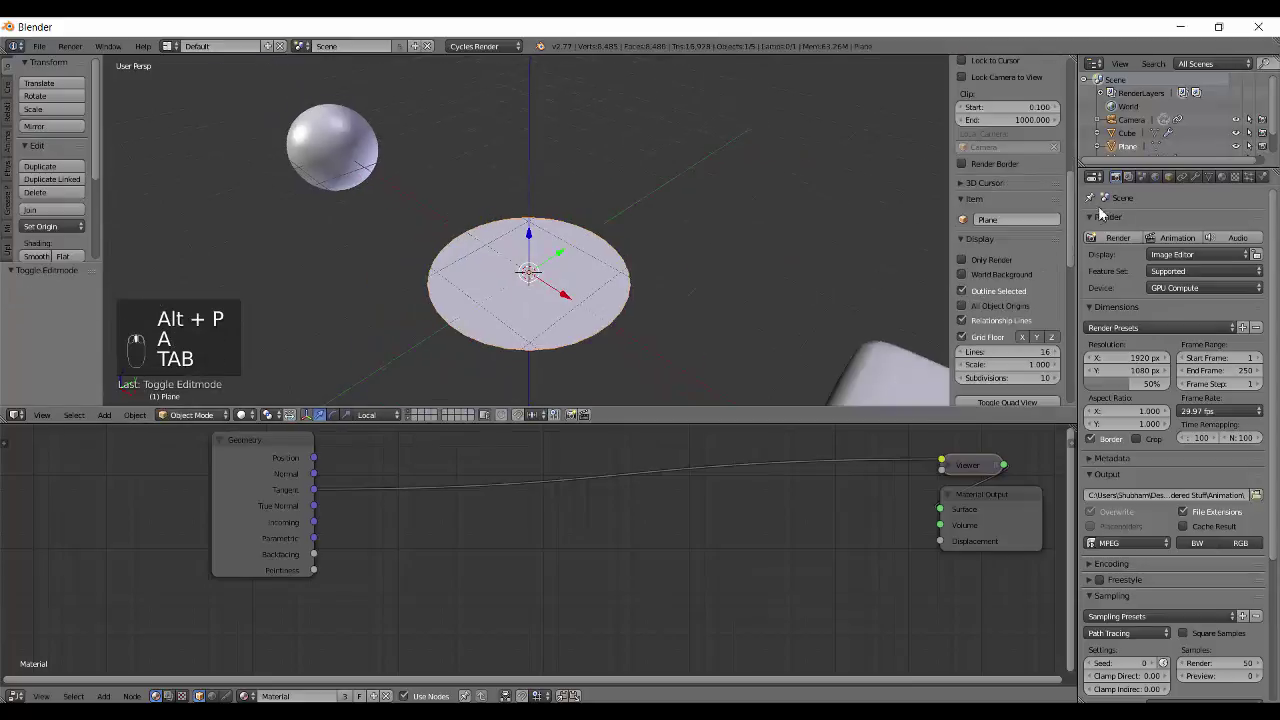
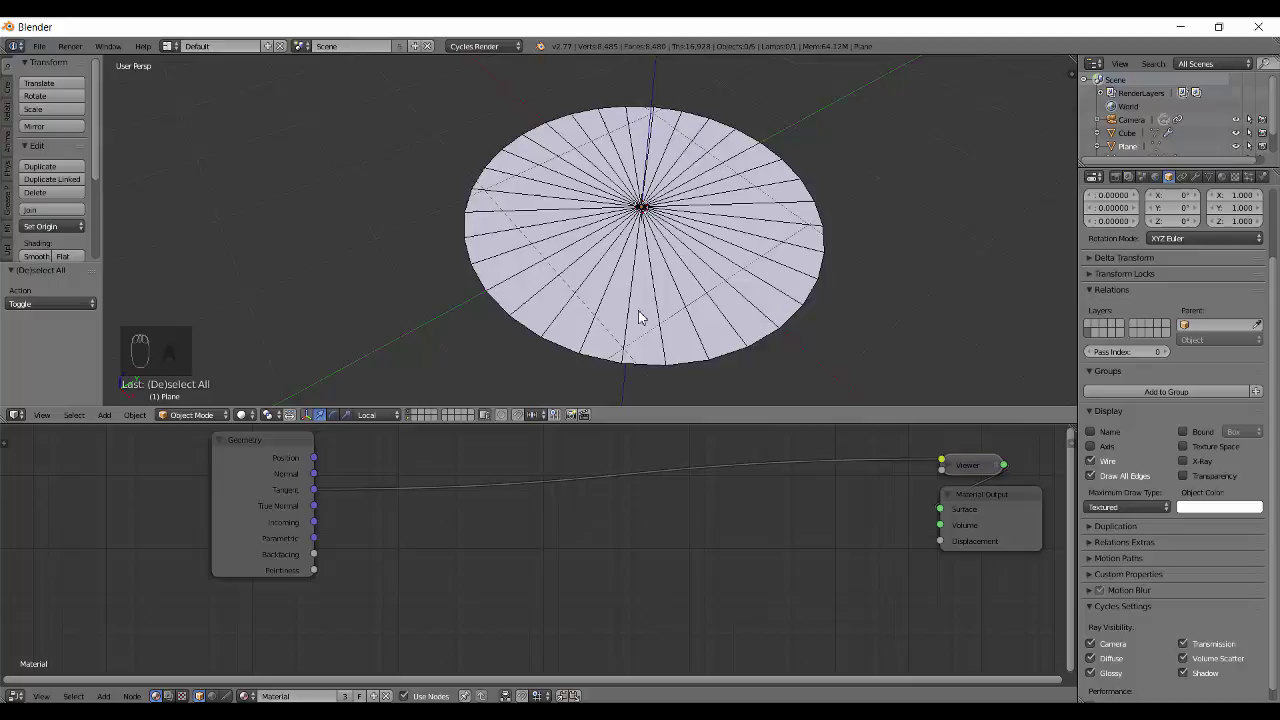
Mark a render border and preview the disc's radial Tangent wedges in Cycles from several angles
key(ctrl+b)
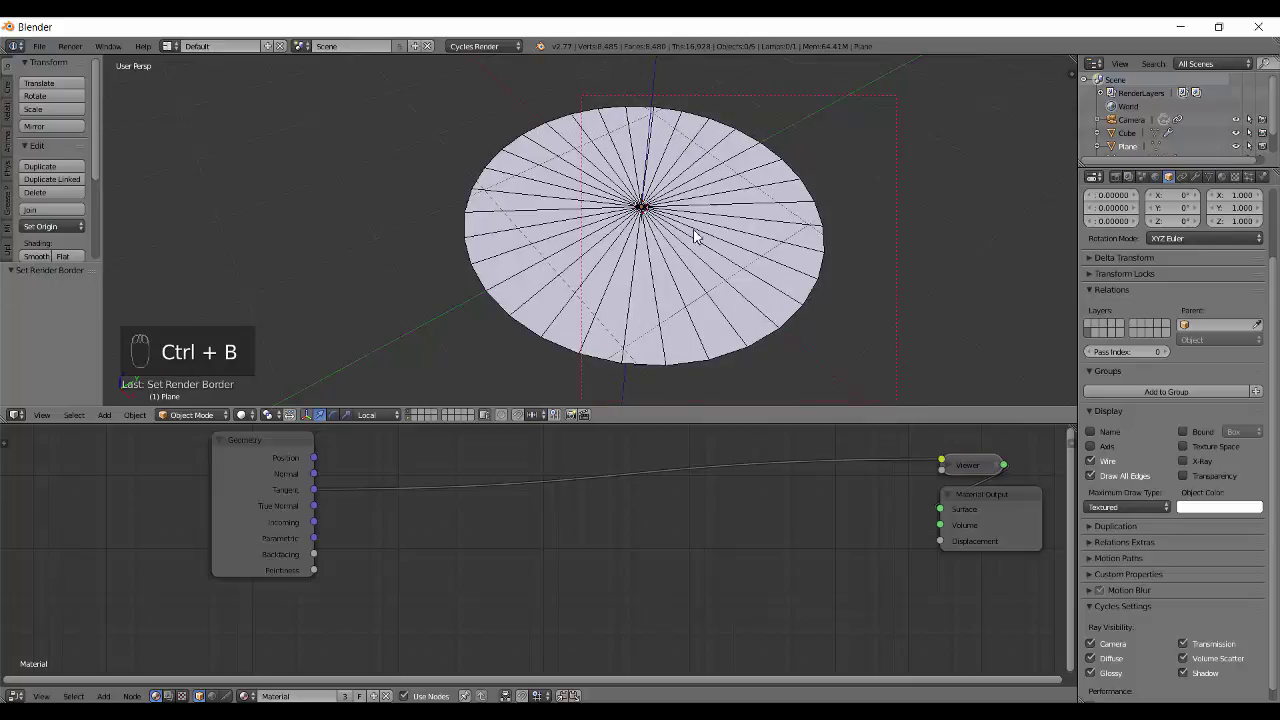
key(ctrl+b)
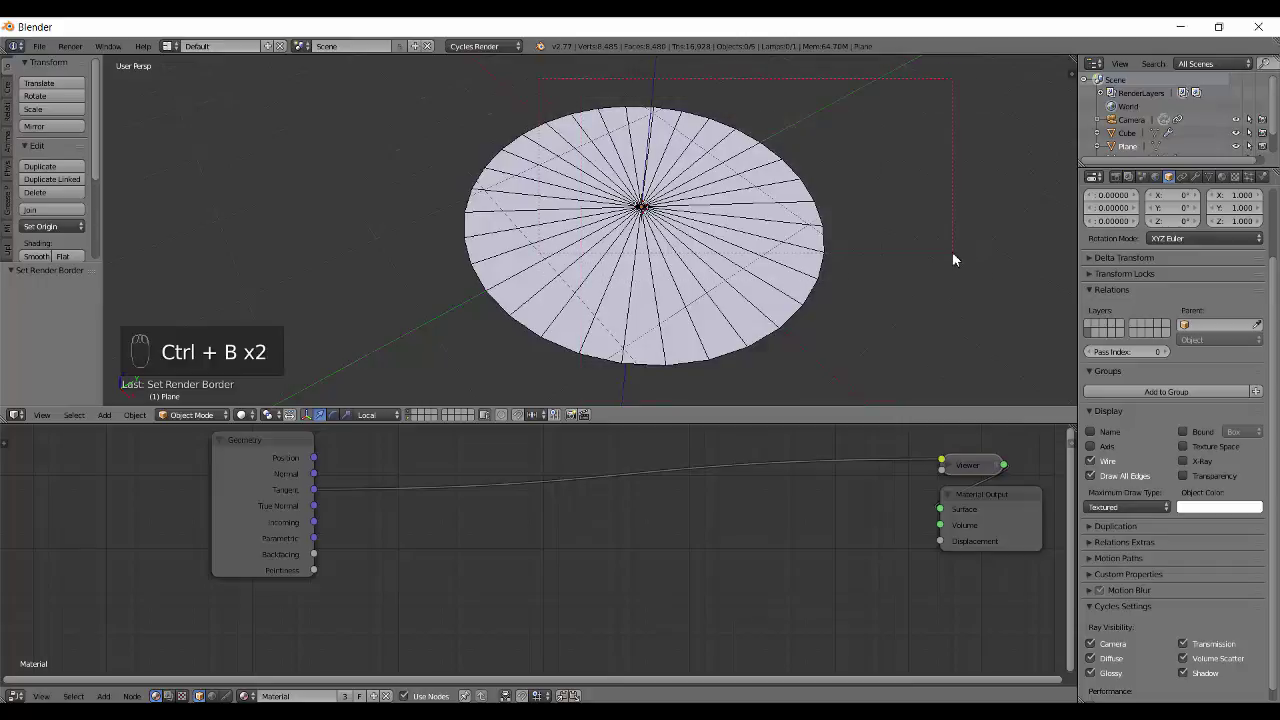
key(shift+z)
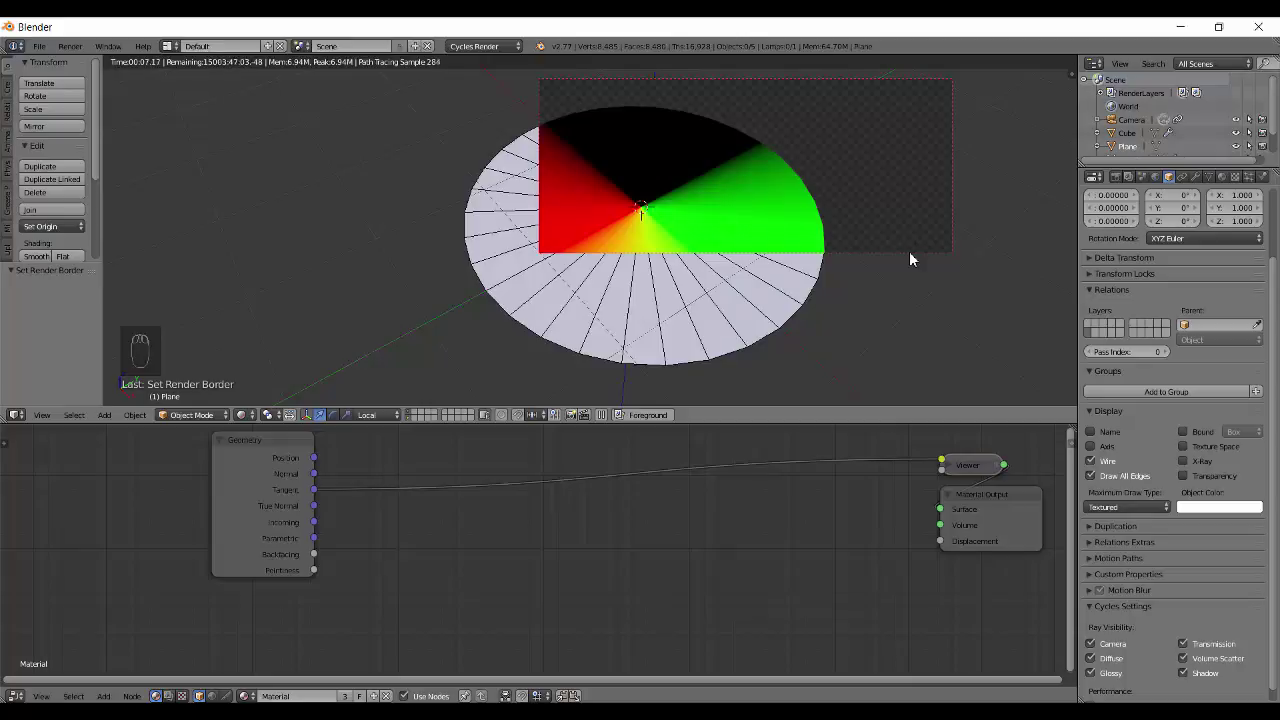
key(shift+z)
drag(690, 302, 645, 202)
middle_click(656, 290)
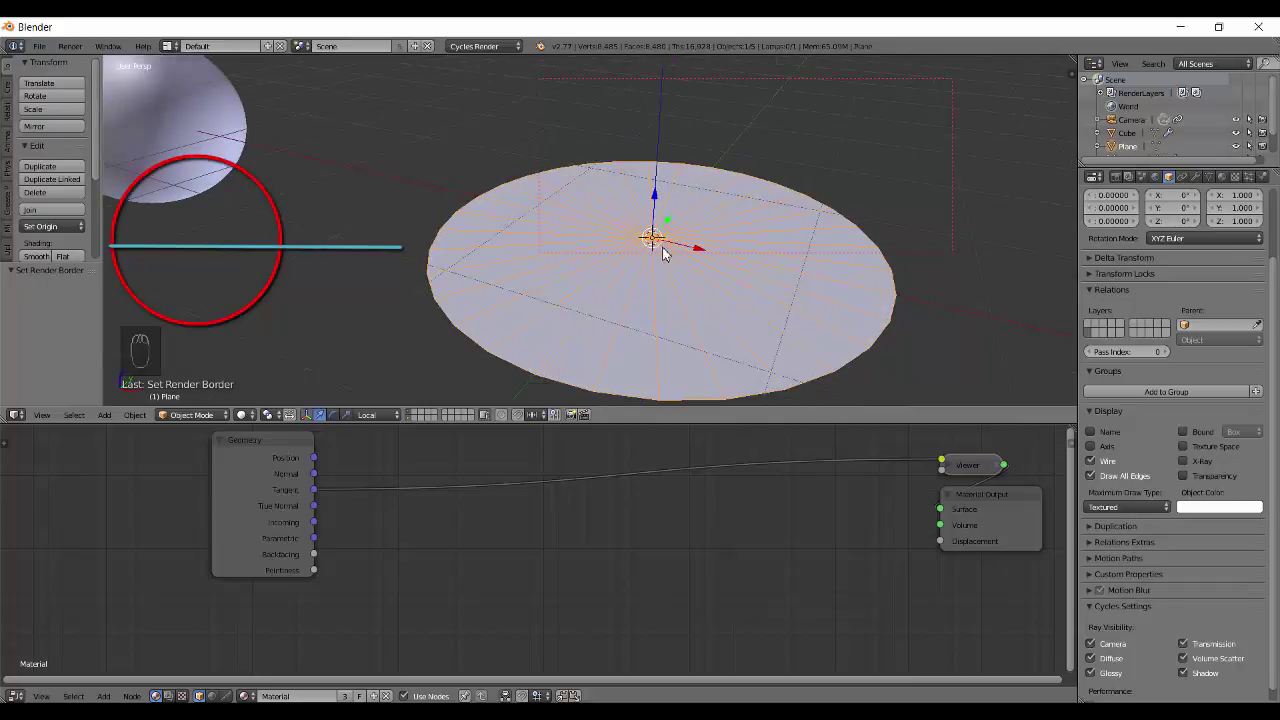
drag(581, 214, 597, 214)
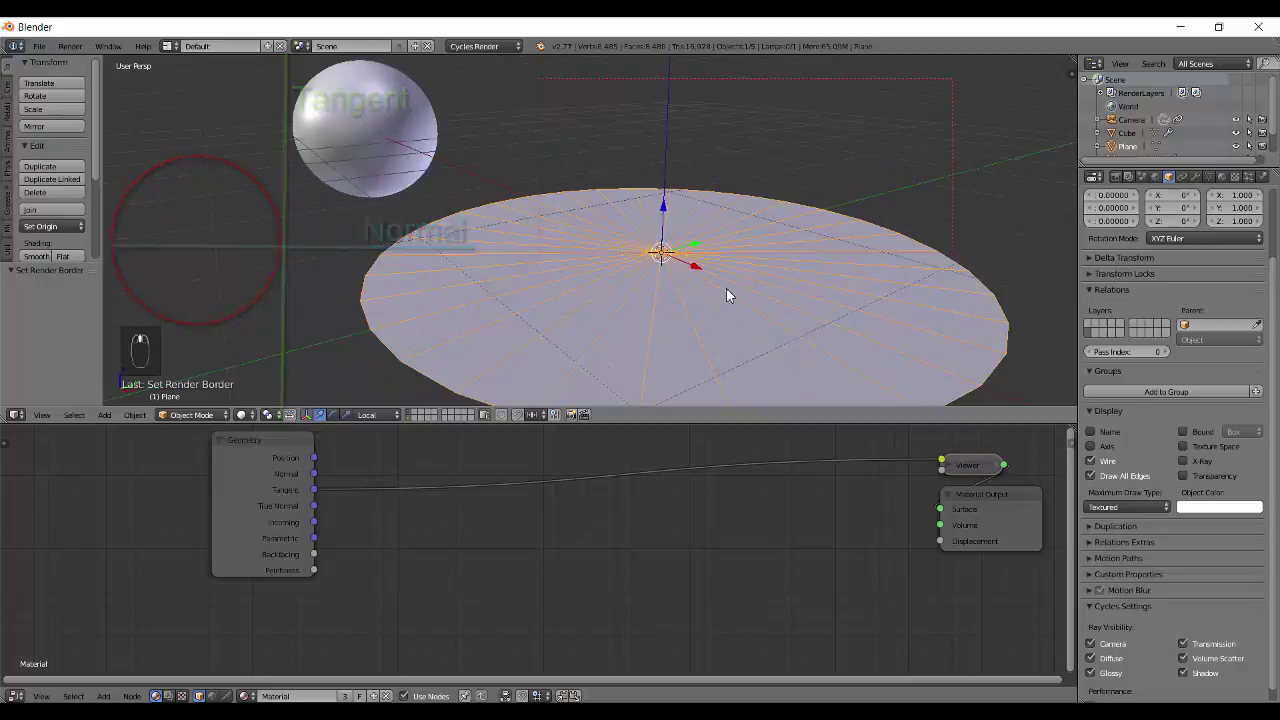
key(shift+z)
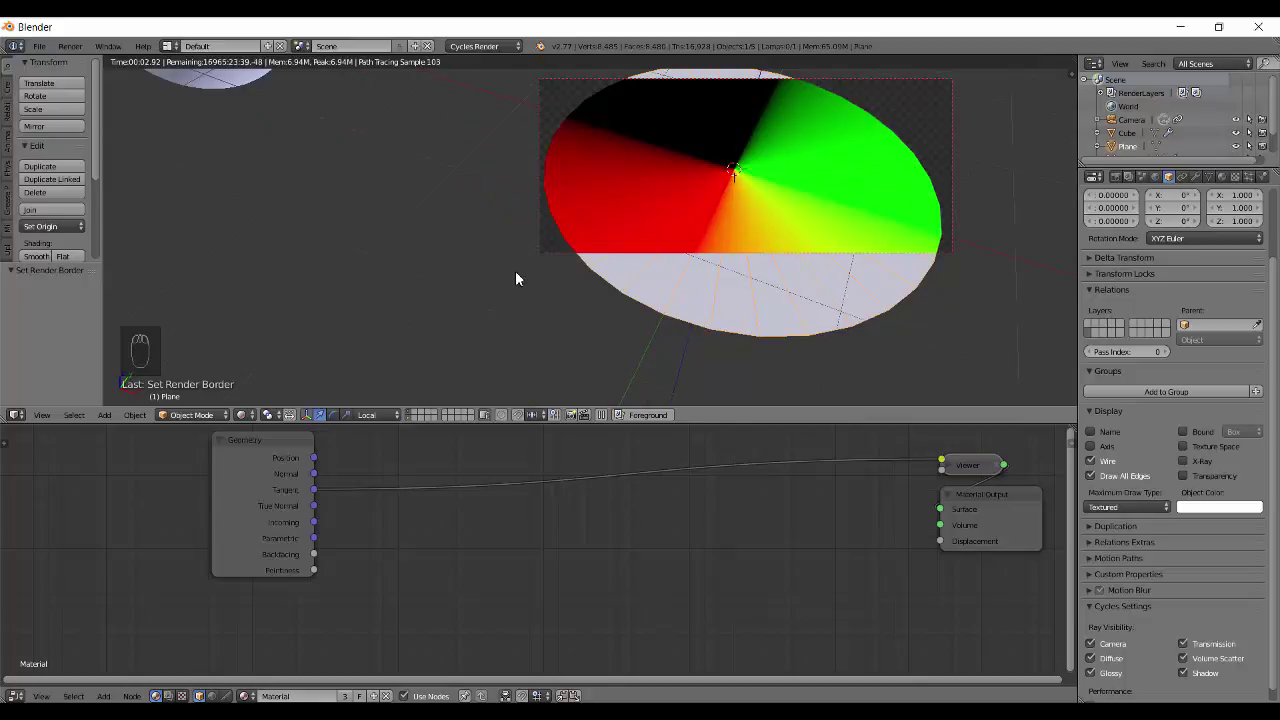
Apply the disc's rotation with Ctrl+A > Rotation and recheck the preview
key(alt+r)
key(ctrl+a)
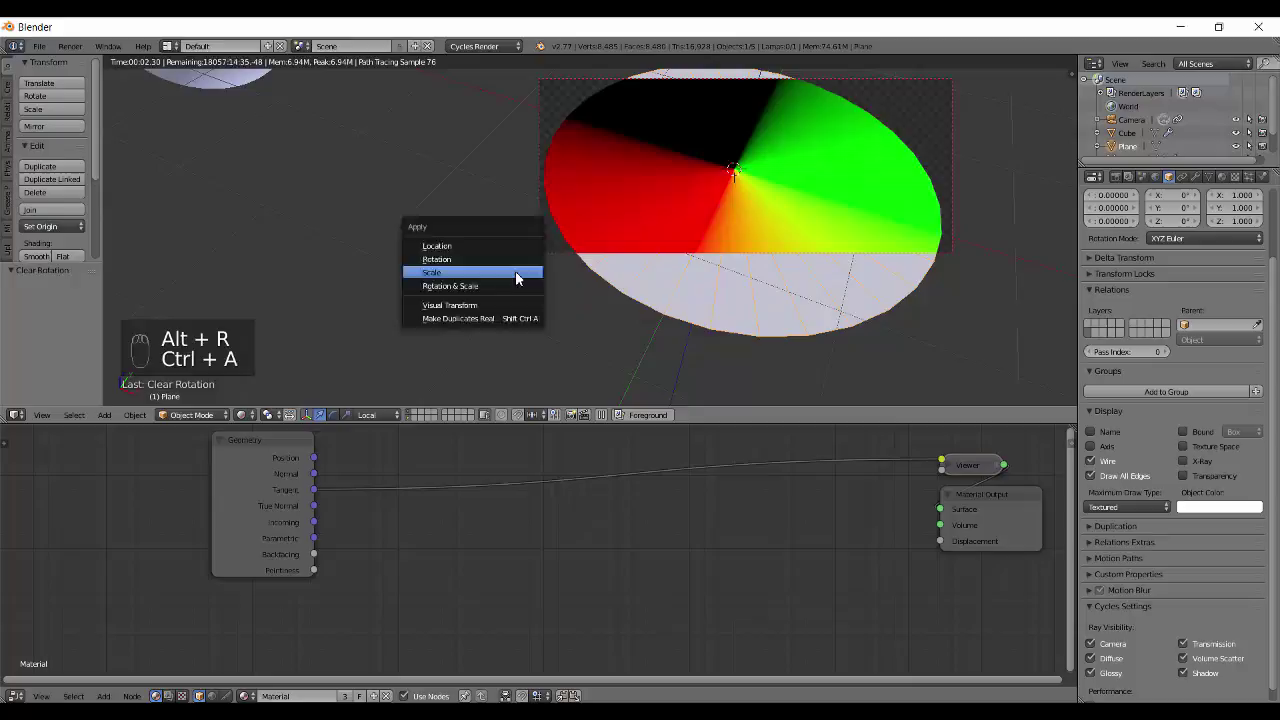
key(ctrl+a)
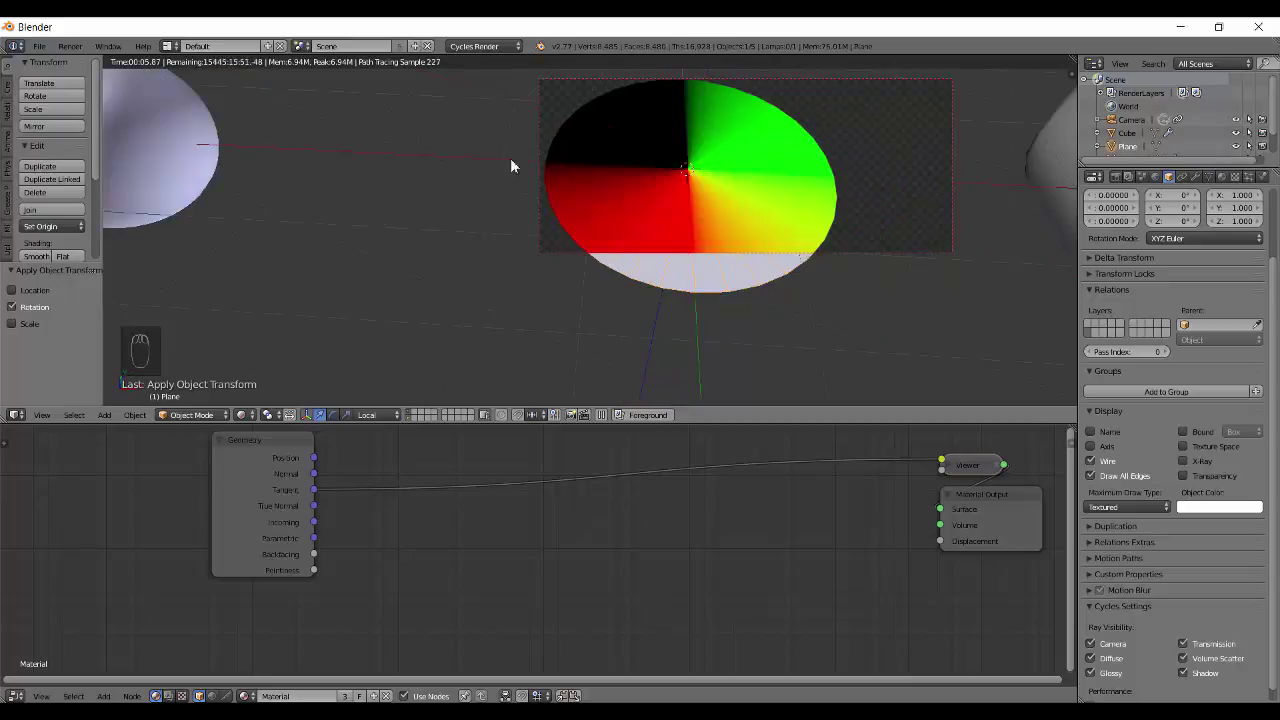
drag(742, 189, 786, 276)
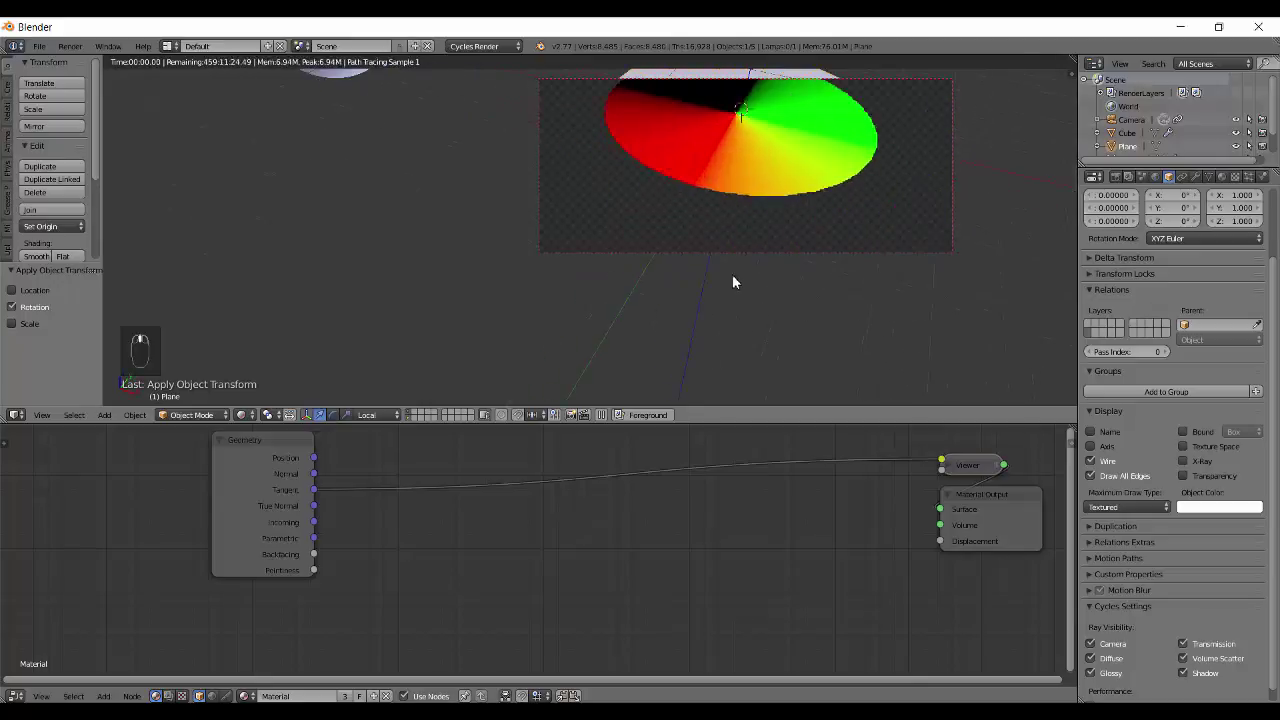
Rotate the disc, apply the rotation and orbit to fresh viewpoints beside the cube
drag(715, 244, 769, 249)
key(r)
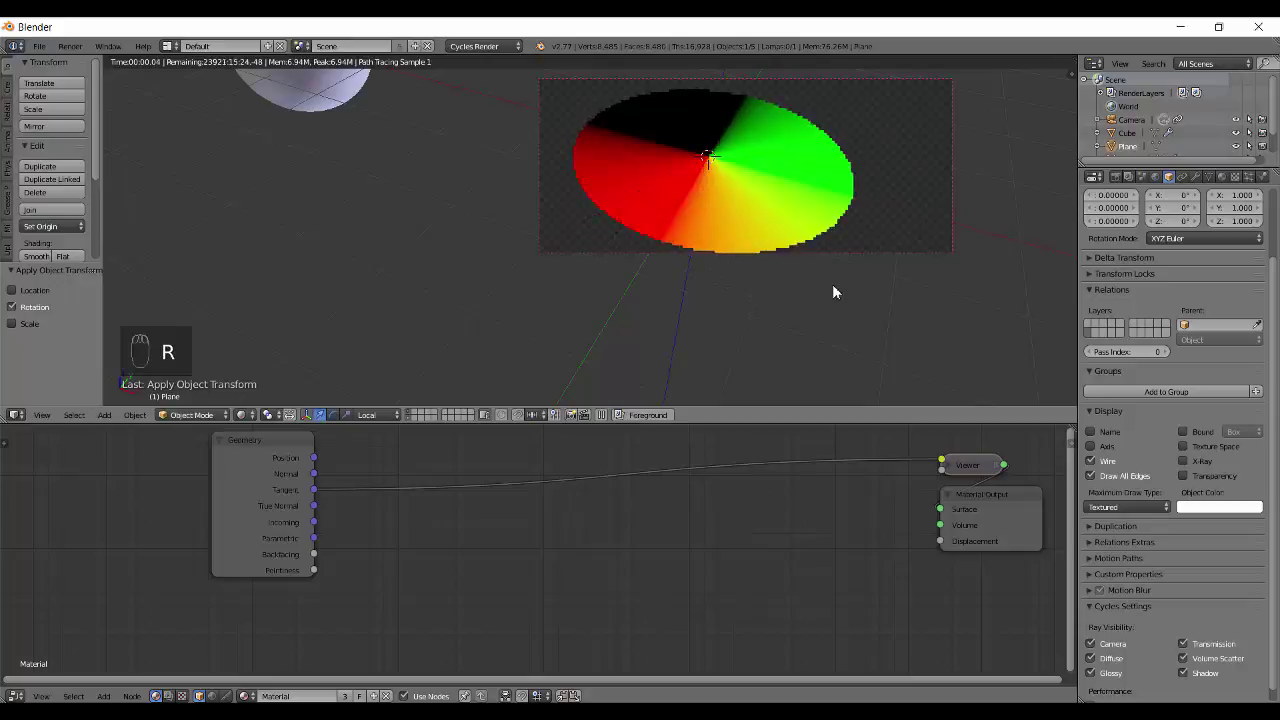
key(r)
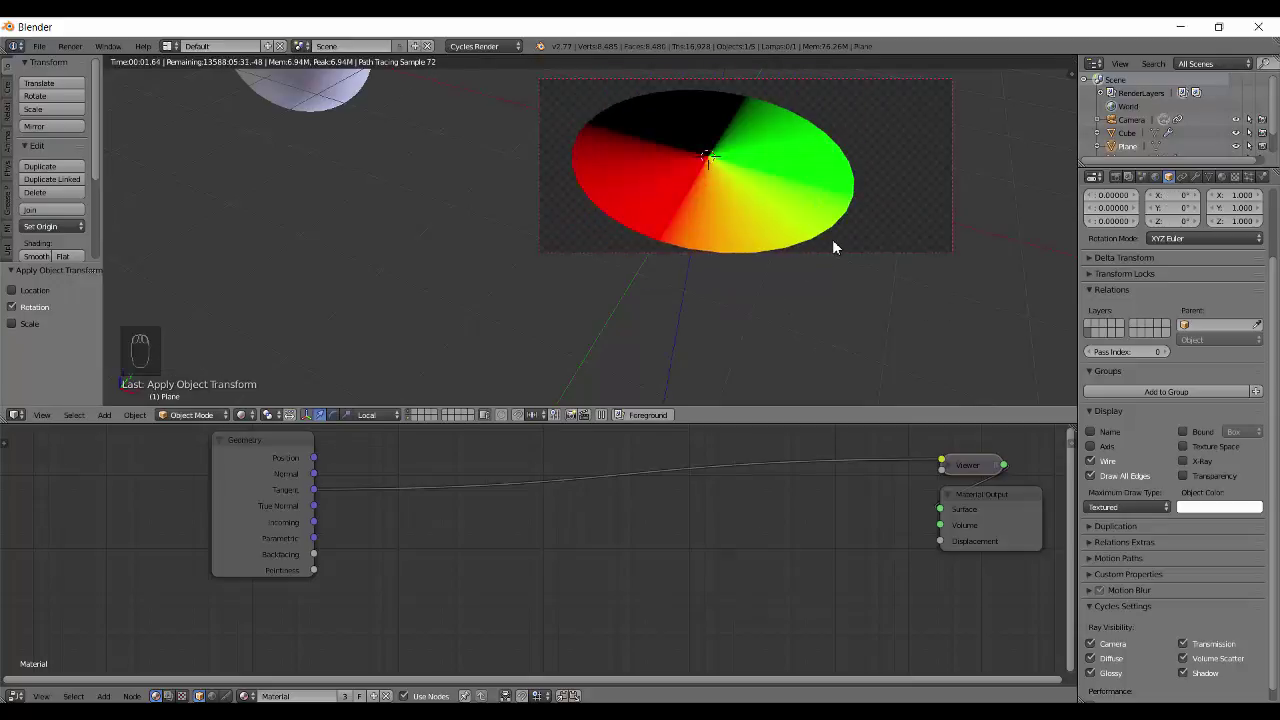
key(ctrl+a)
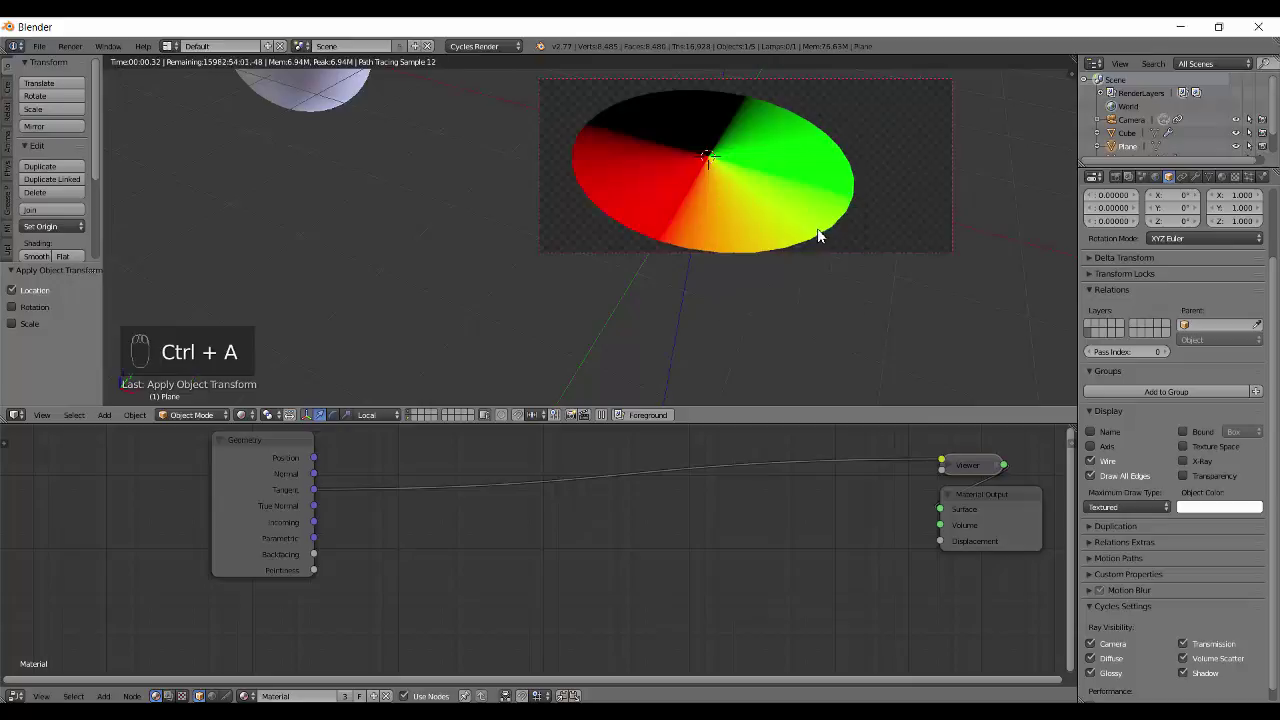
drag(20, 326, 647, 257)
drag(647, 257, 588, 232)
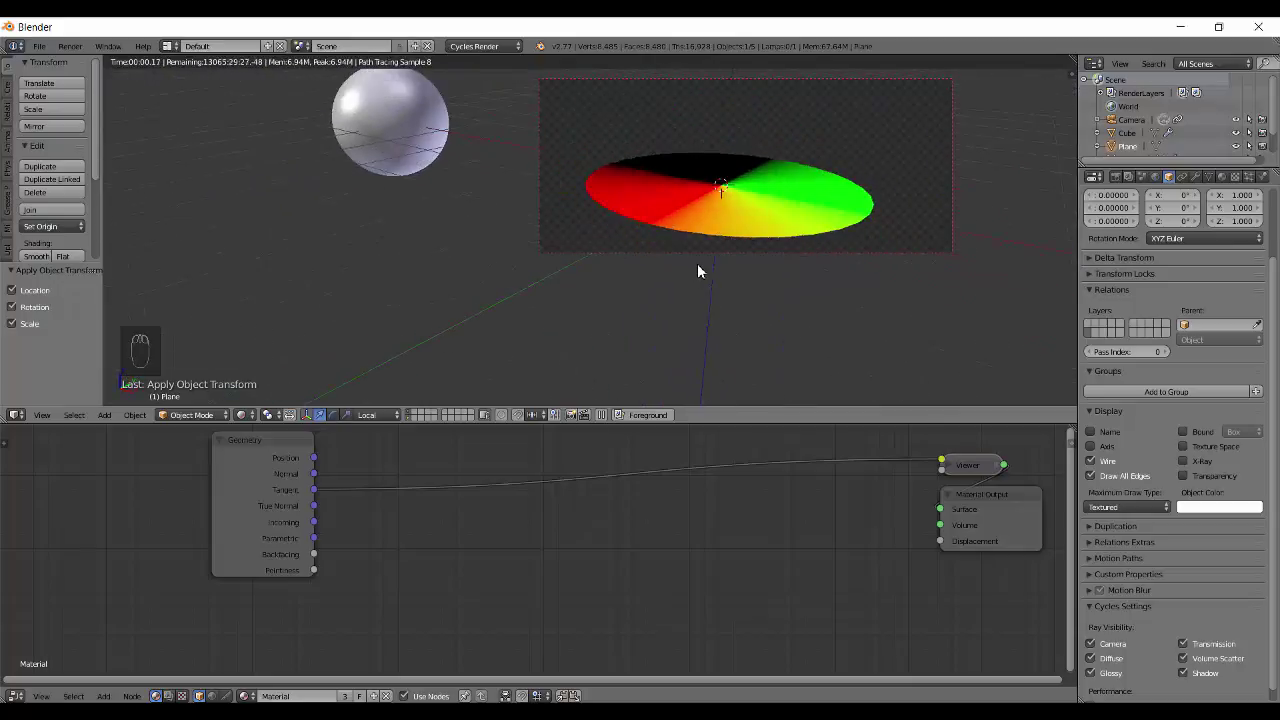
drag(684, 316, 718, 242)
Toggle between solid and rendered shading to inspect the red, green and black Tangent sectors
key(shift+z)
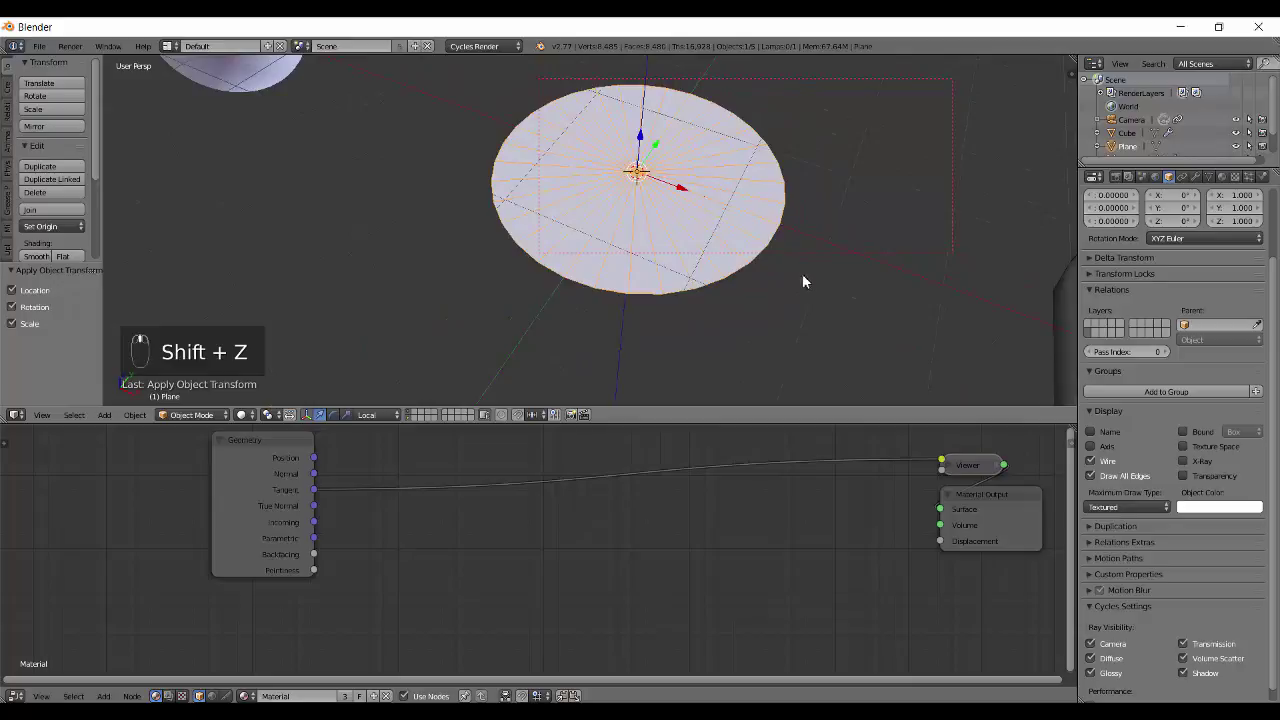
key(shift+z)
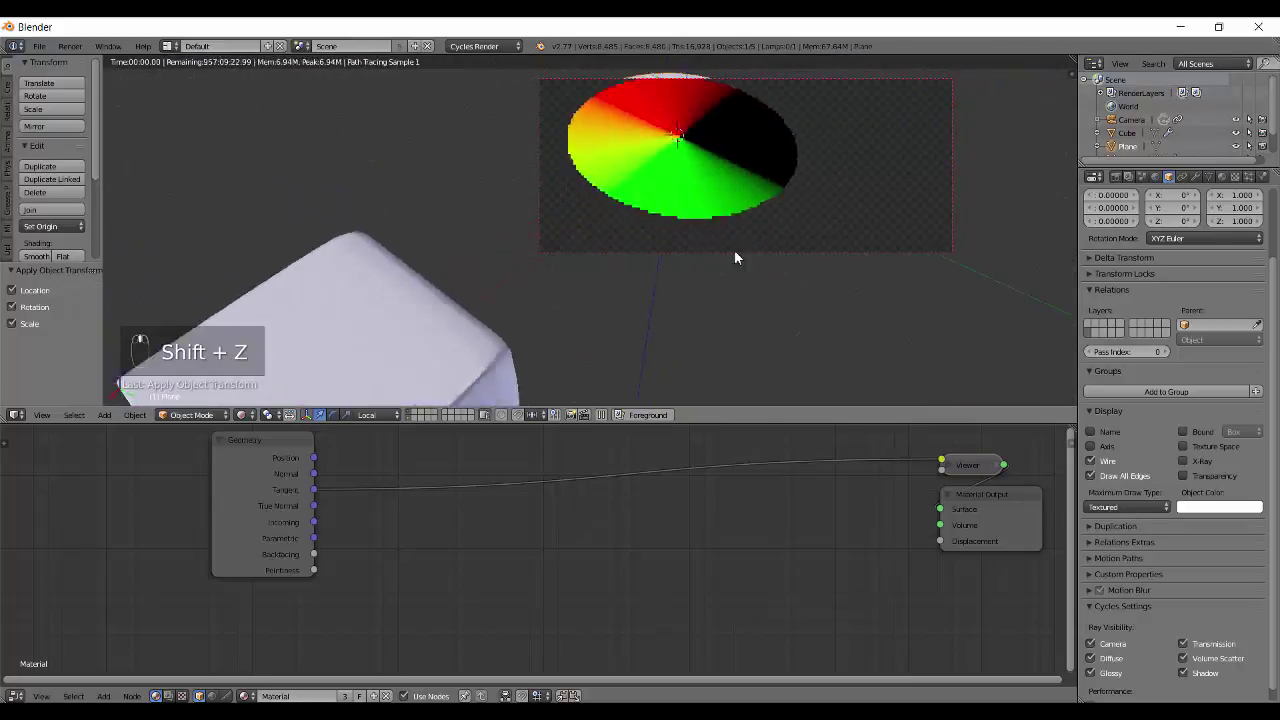
key(shift+z)
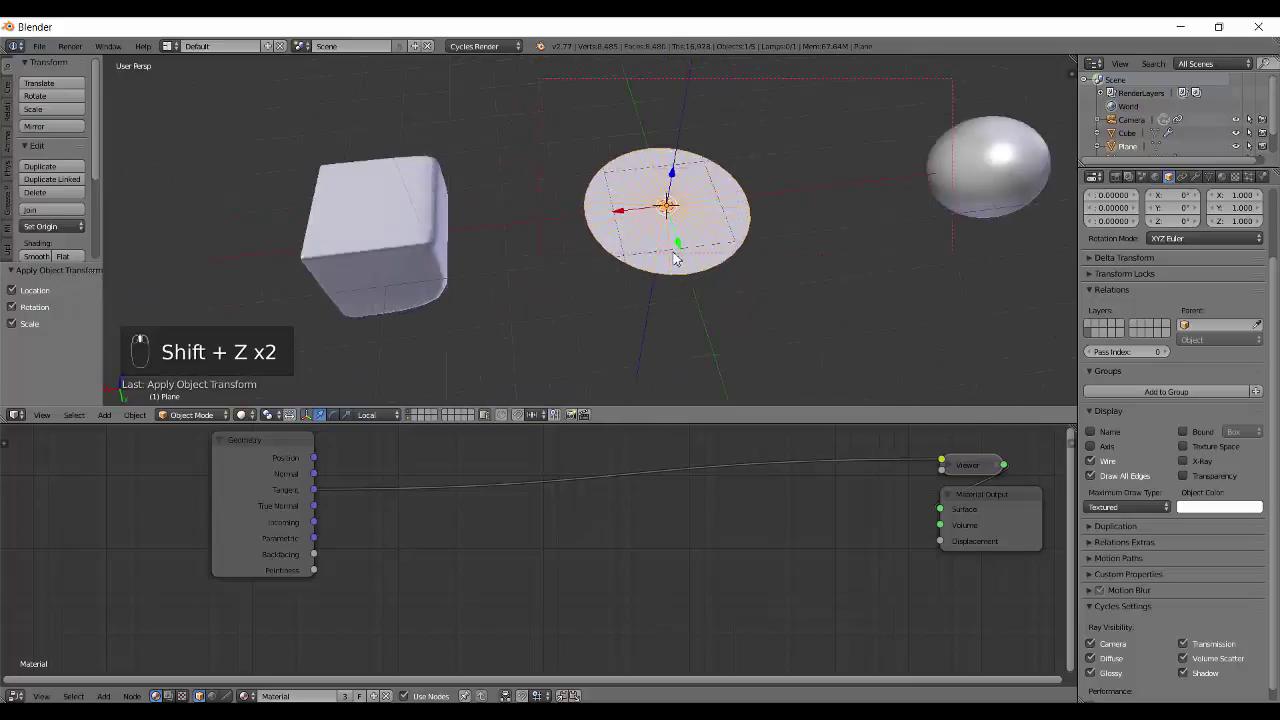
key(shift+z)
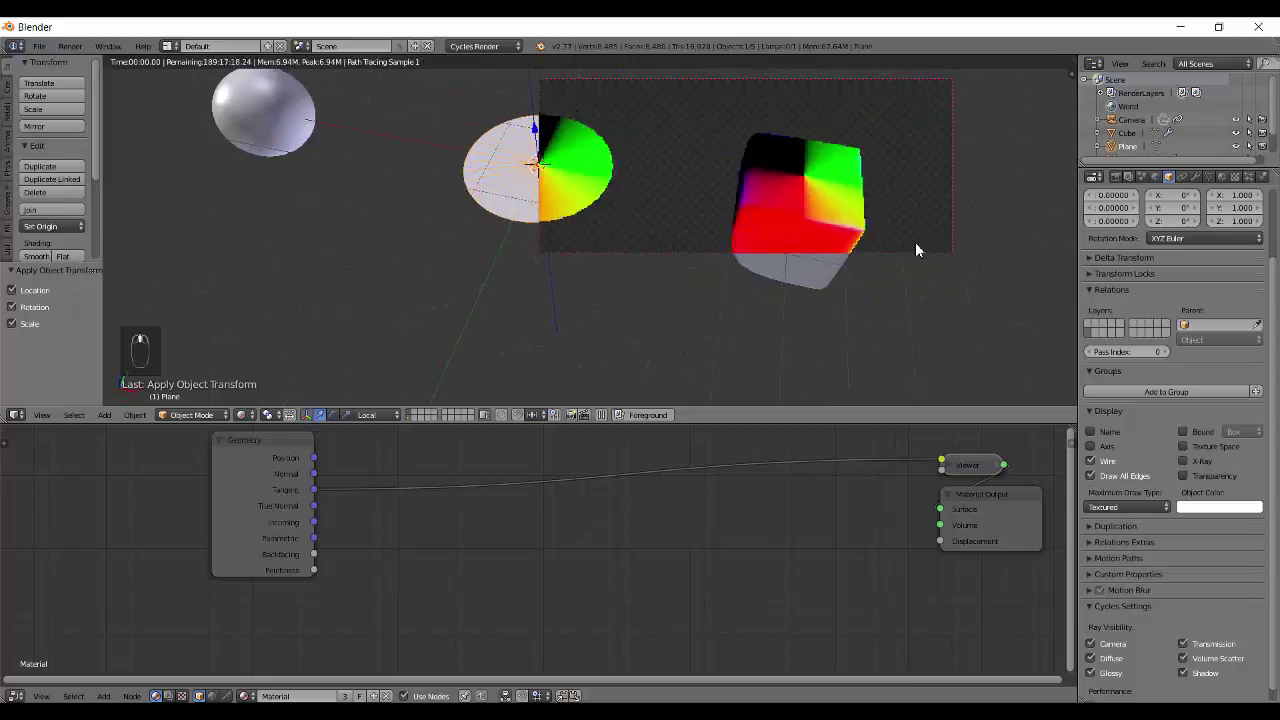
key(shift+z)
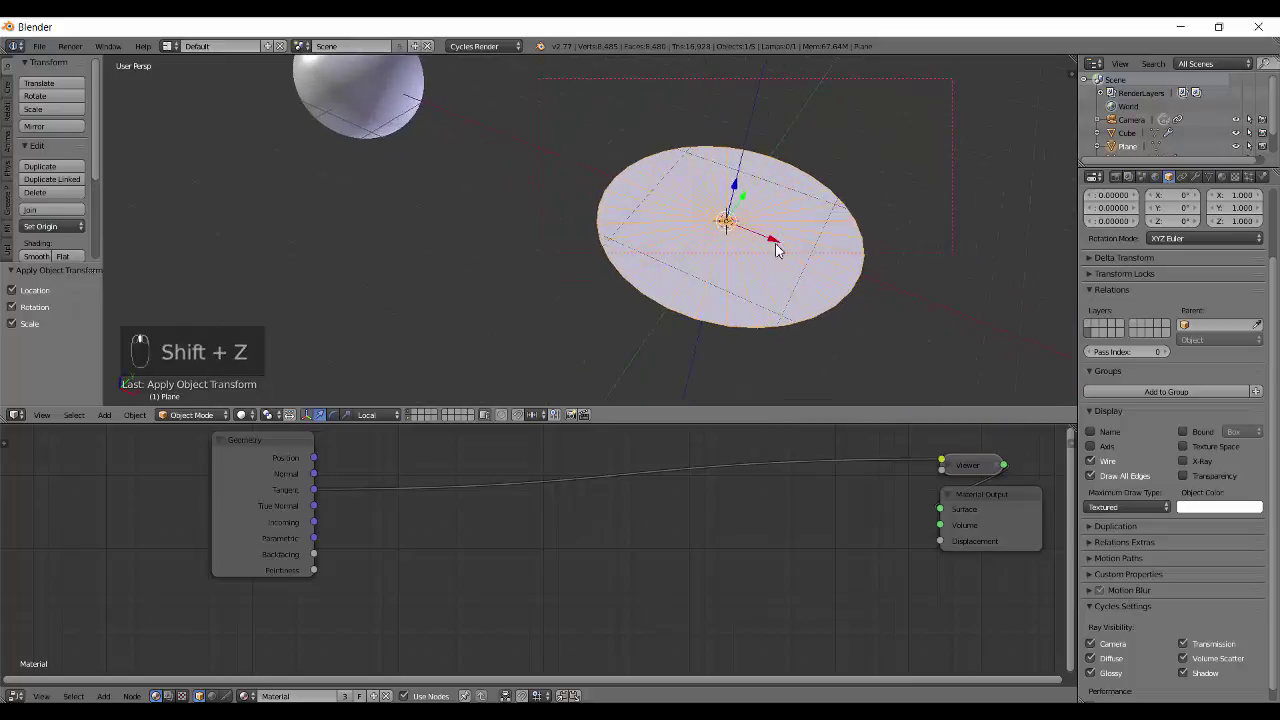
drag(384, 415, 394, 380)
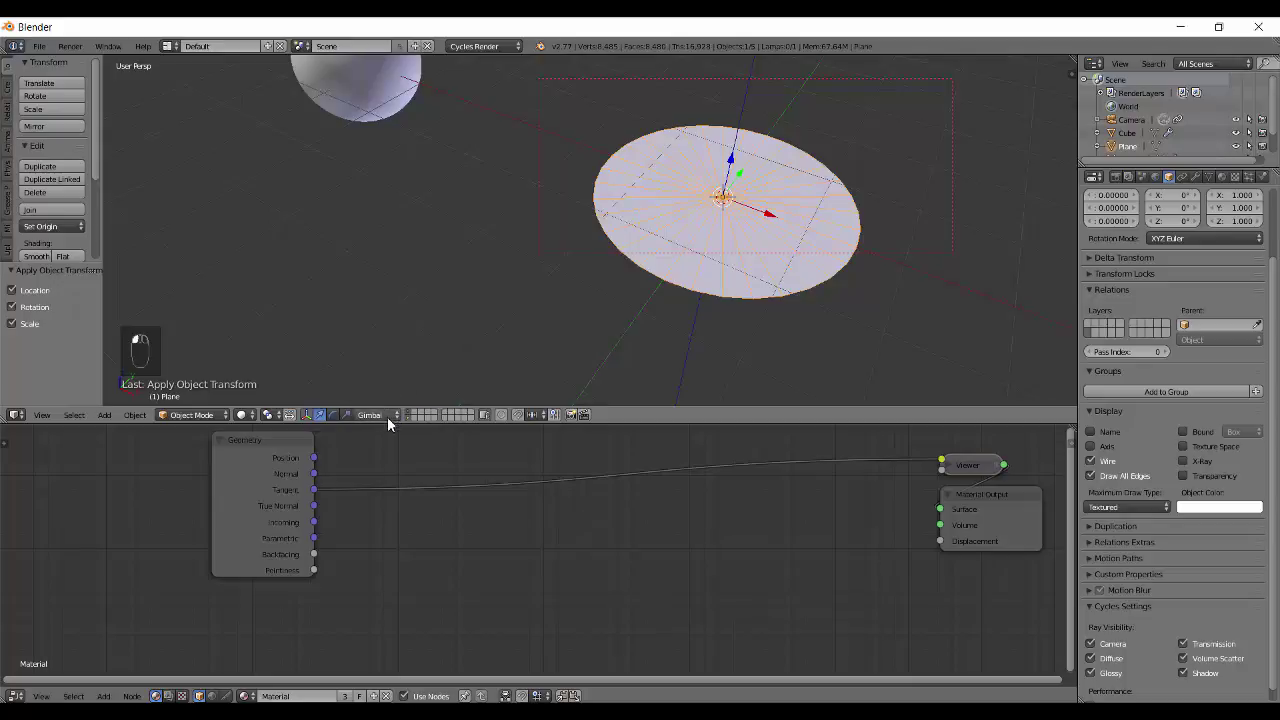
Select the disc and stand it upright with a 90° rotation about X
middle_click(748, 288)
key(shift+z)
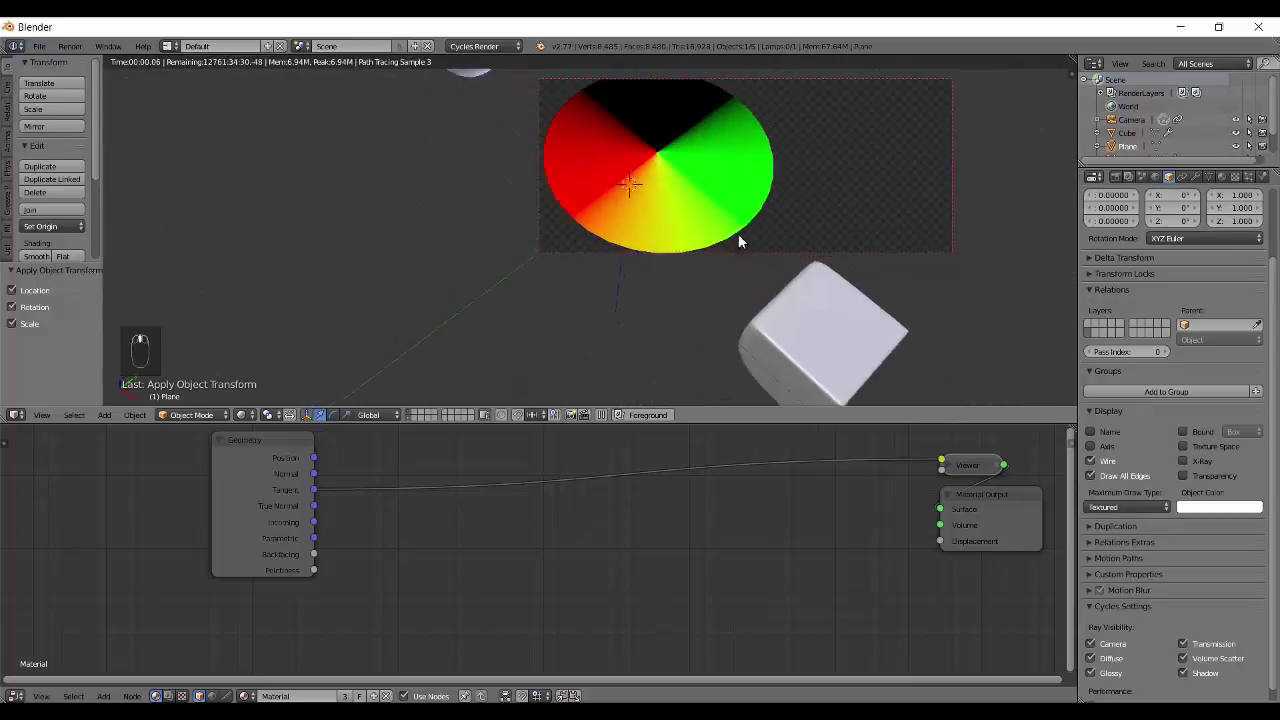
right_click(662, 206)
key(r)
click(661, 204)
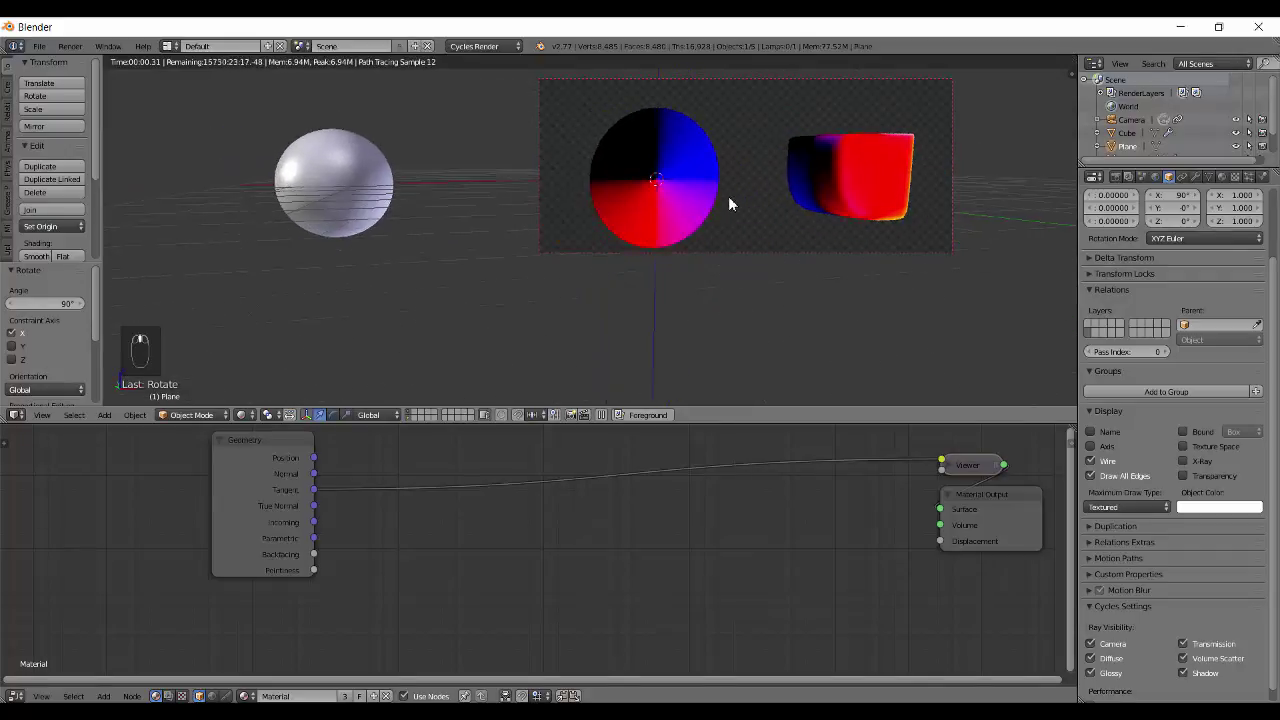
drag(704, 213, 738, 182)
Lift the disc upward along Z to about 3.8 units, above the sphere and cube
key(g)
middle_click(738, 182)
key(a)
key(shift+z)
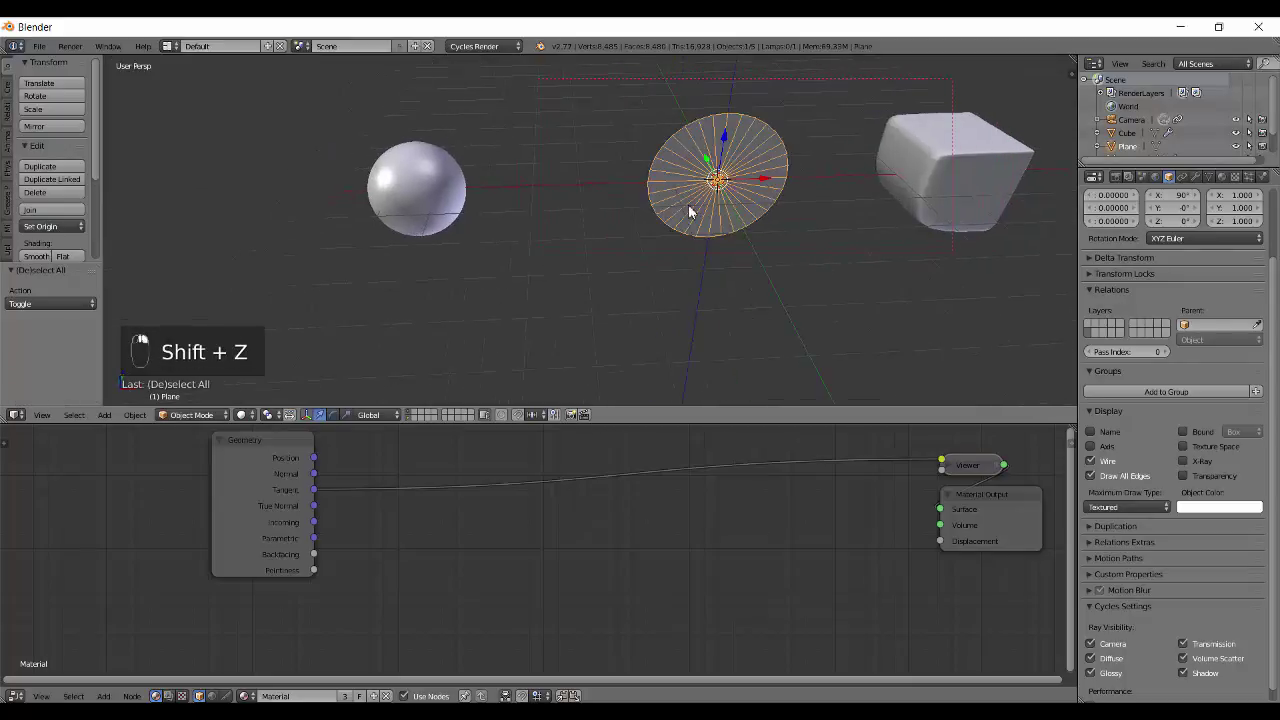
right_click(692, 212)
key(g)
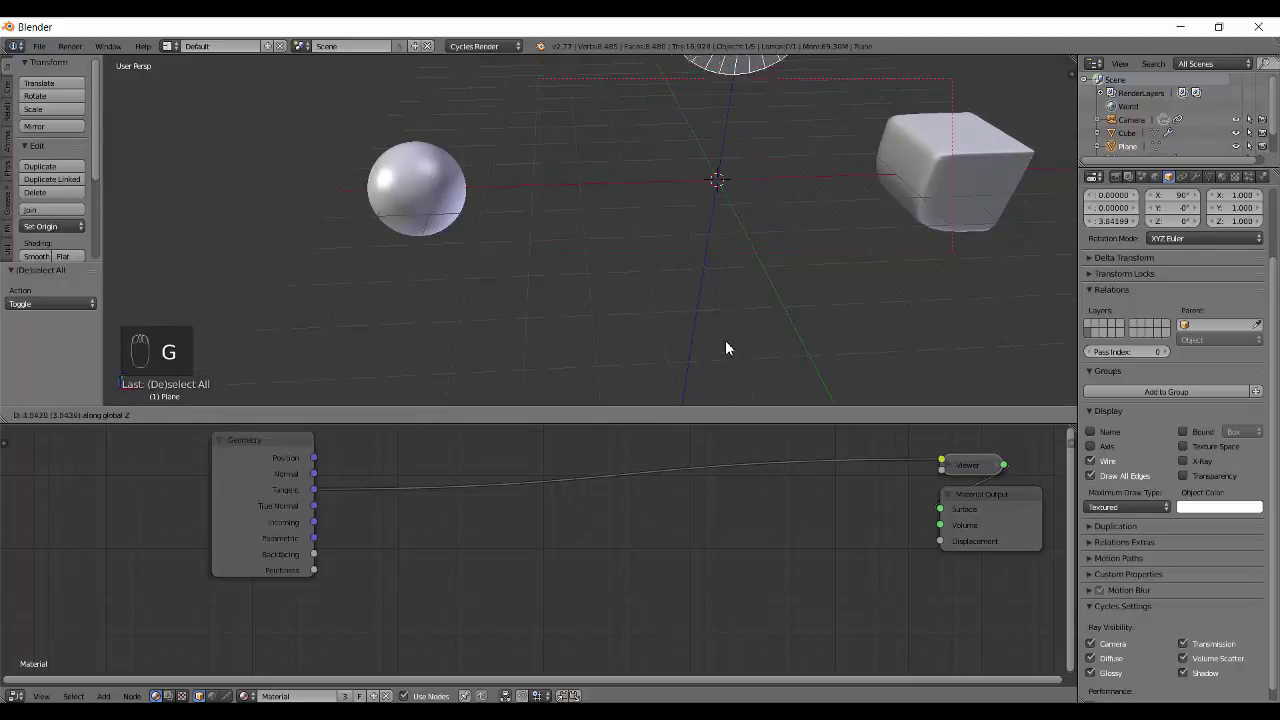
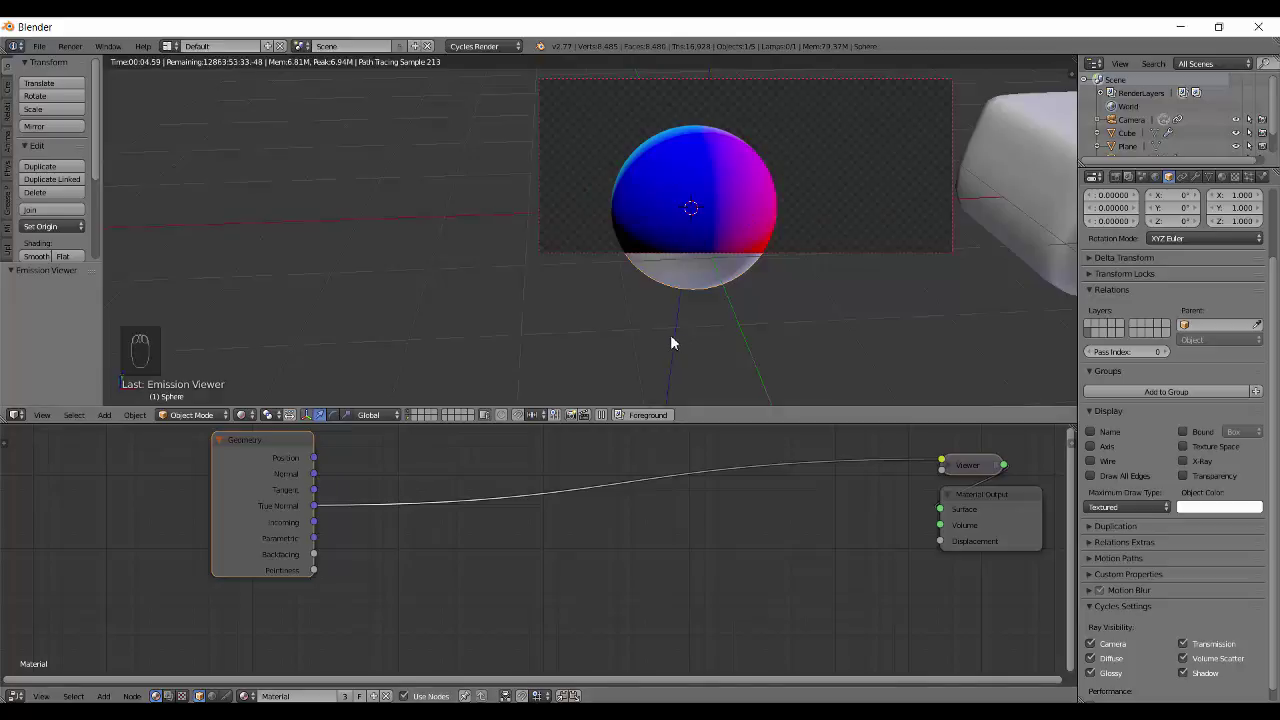
Shade the sphere flat, wire Geometry Normal to the Viewer and render its faceted green-blue patches
key(shift+z)
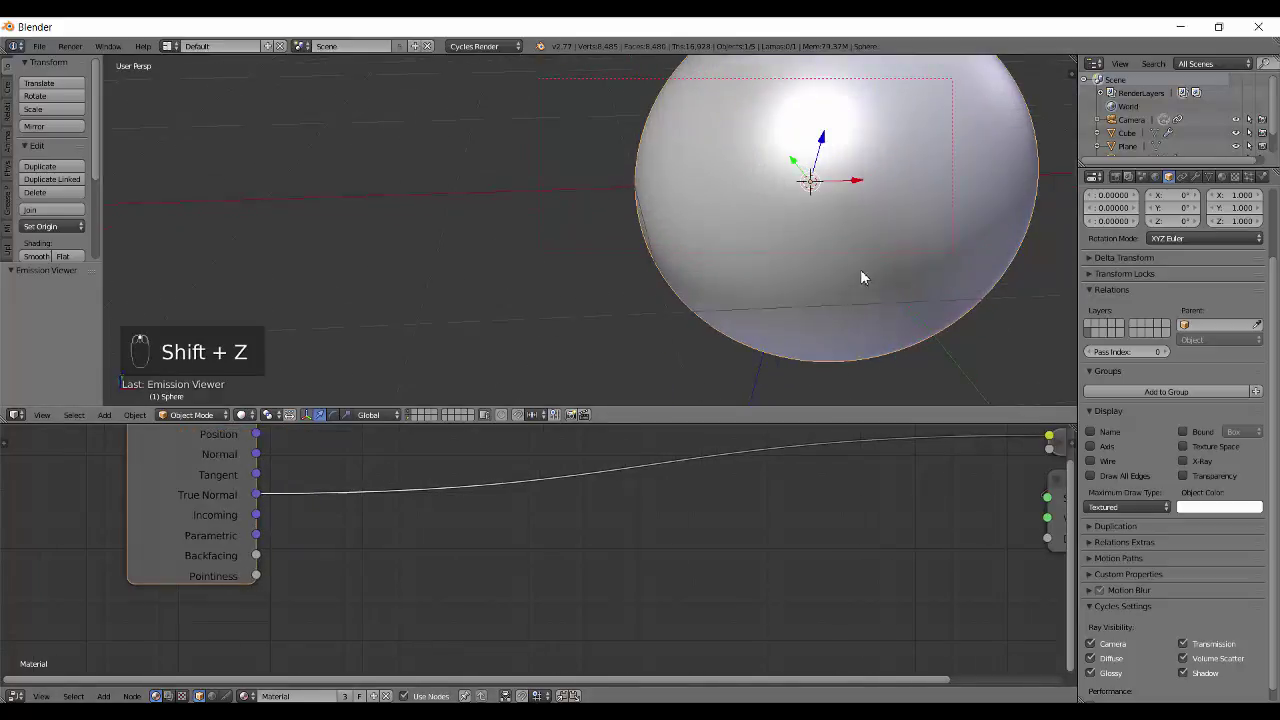
middle_click(1106, 160)
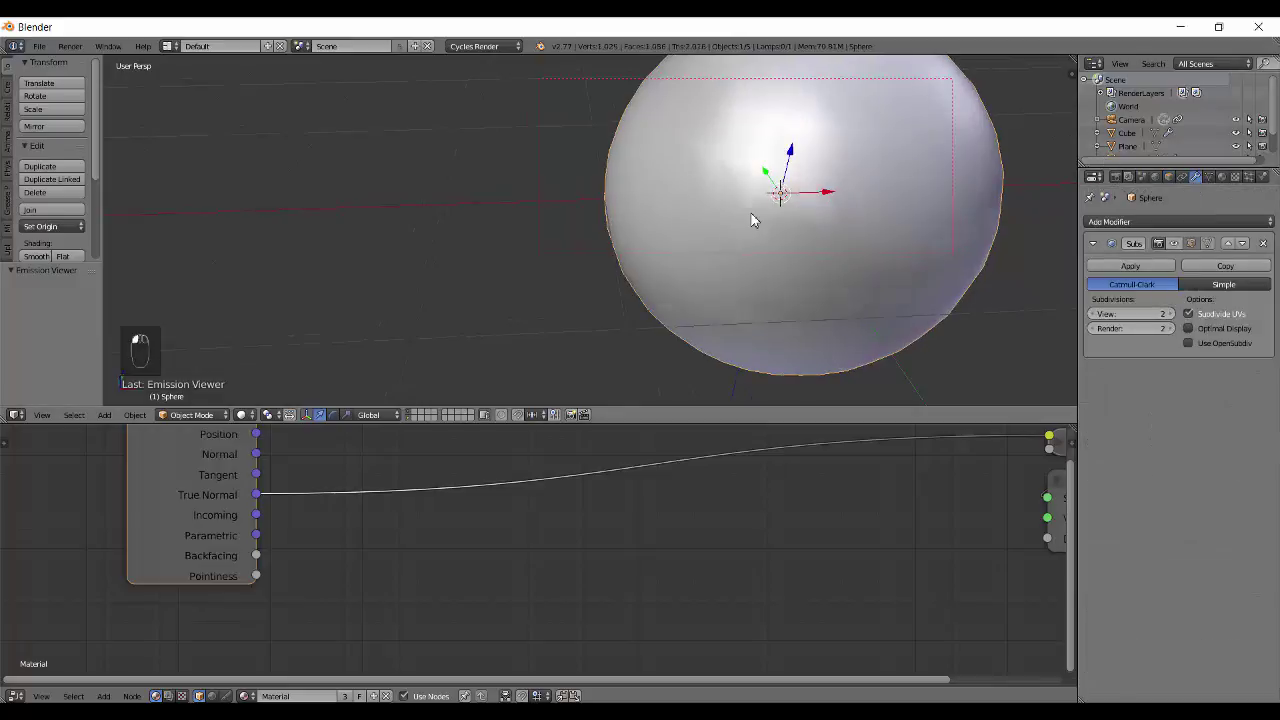
key(z)
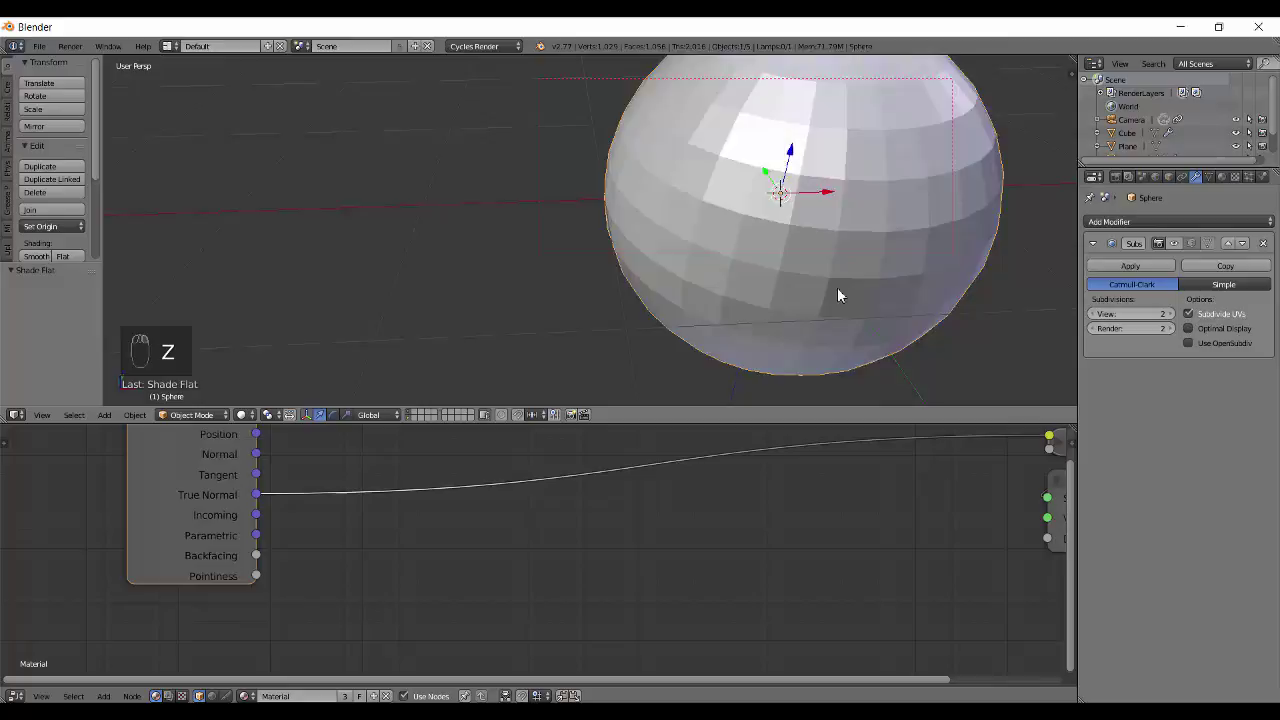
drag(262, 458, 750, 276)
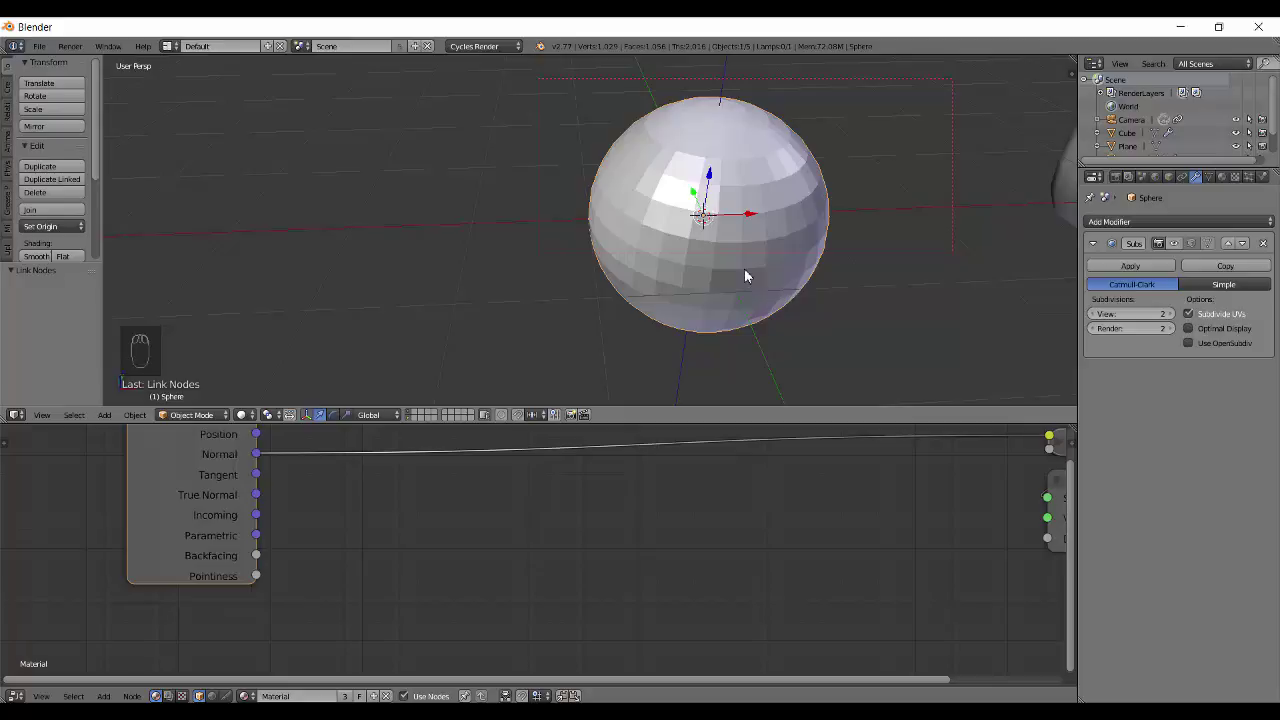
key(shift+z)
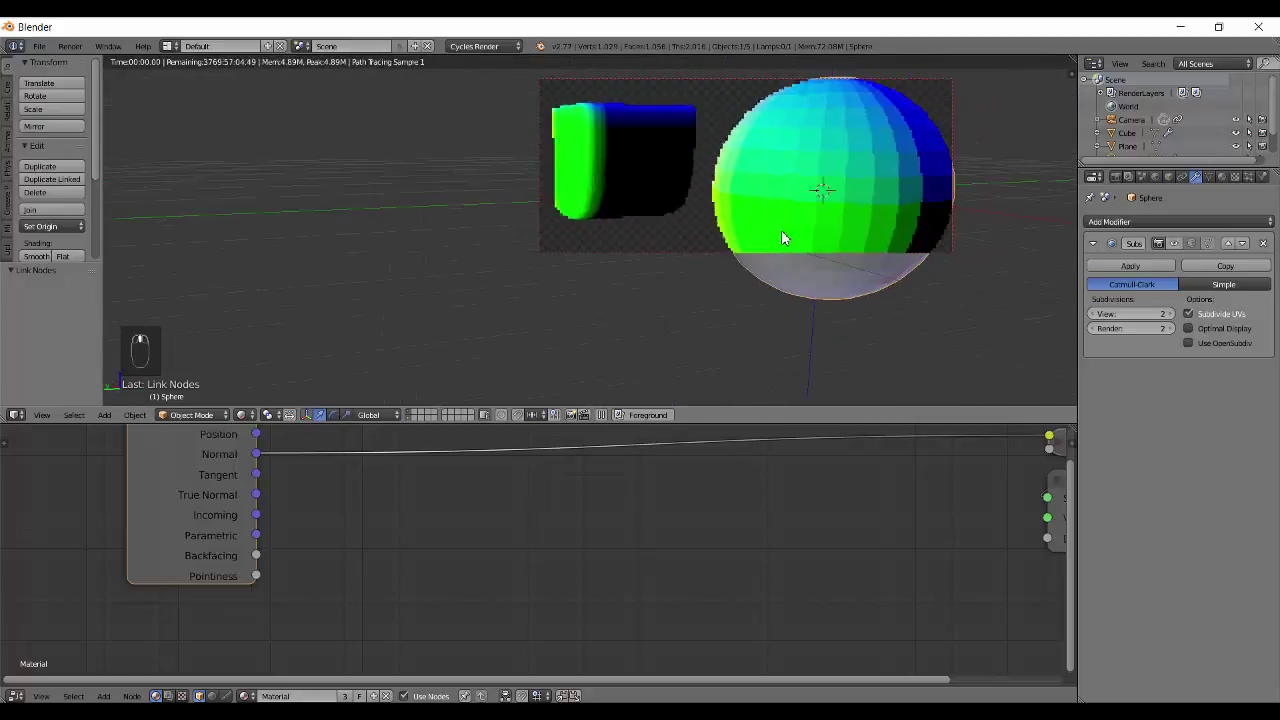
Shade the sphere smooth and wire the Geometry True Normal output into the Viewer
key(z)
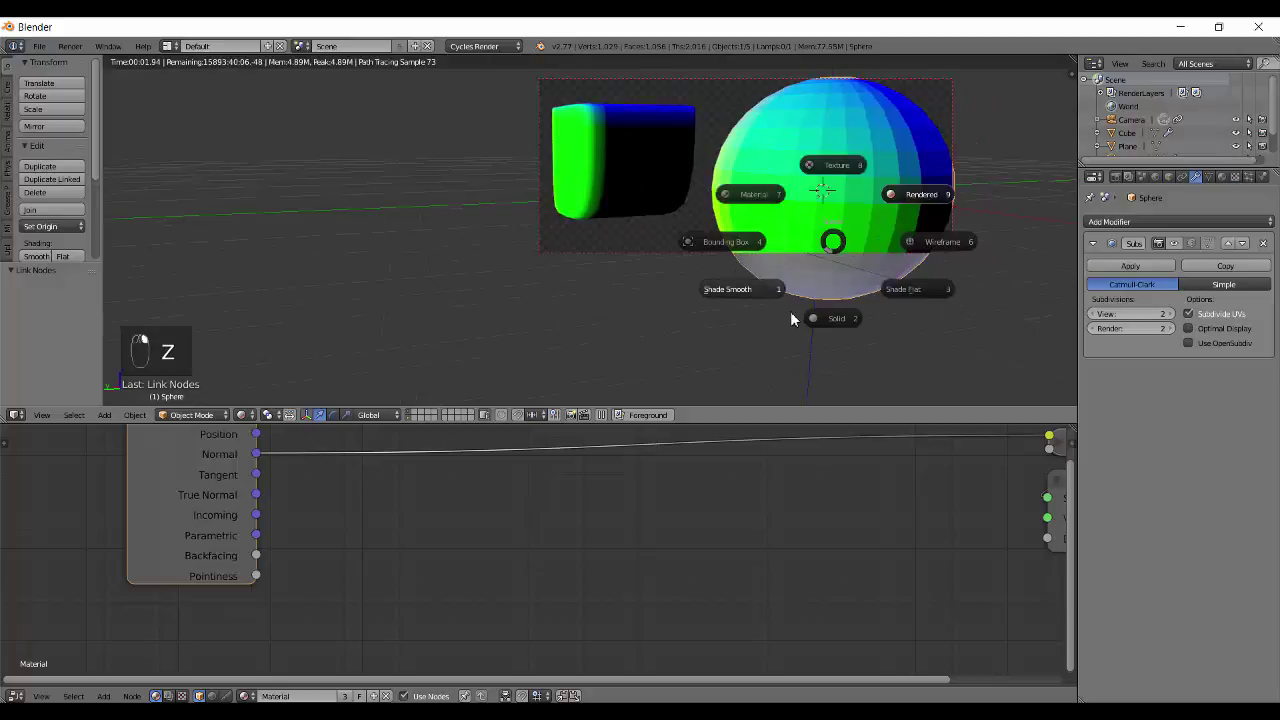
click(813, 290)
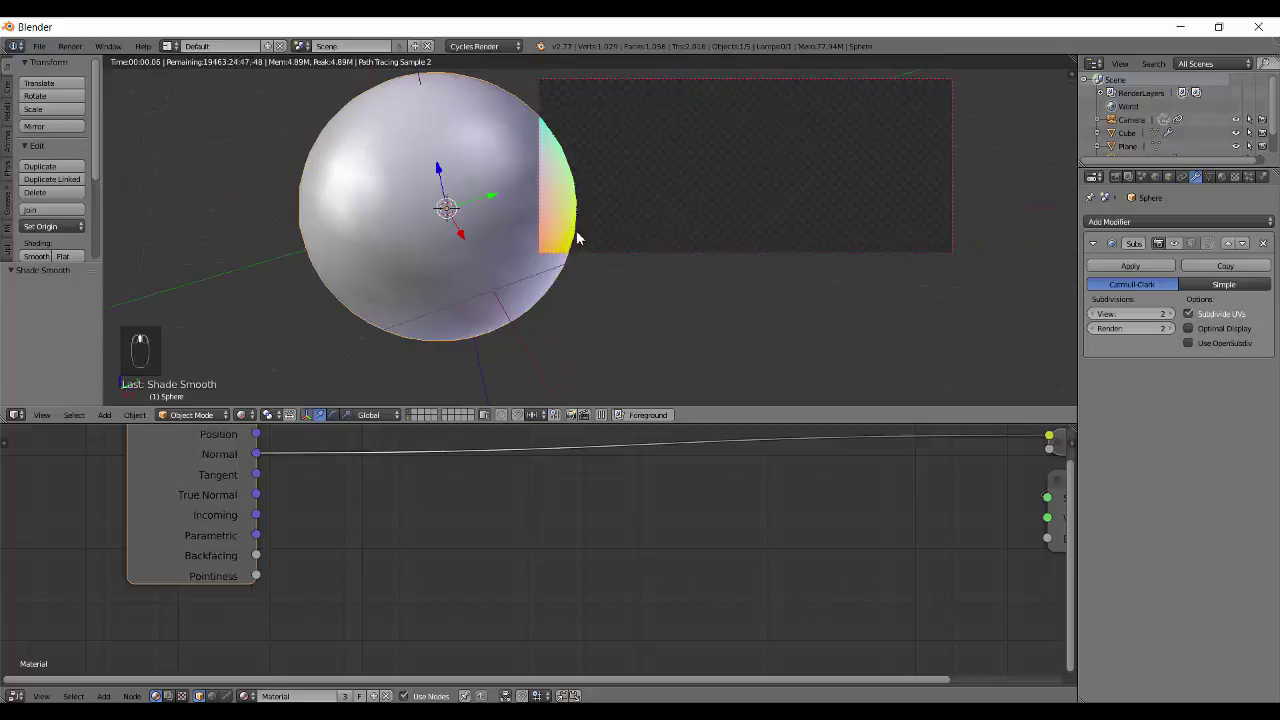
middle_click(642, 277)
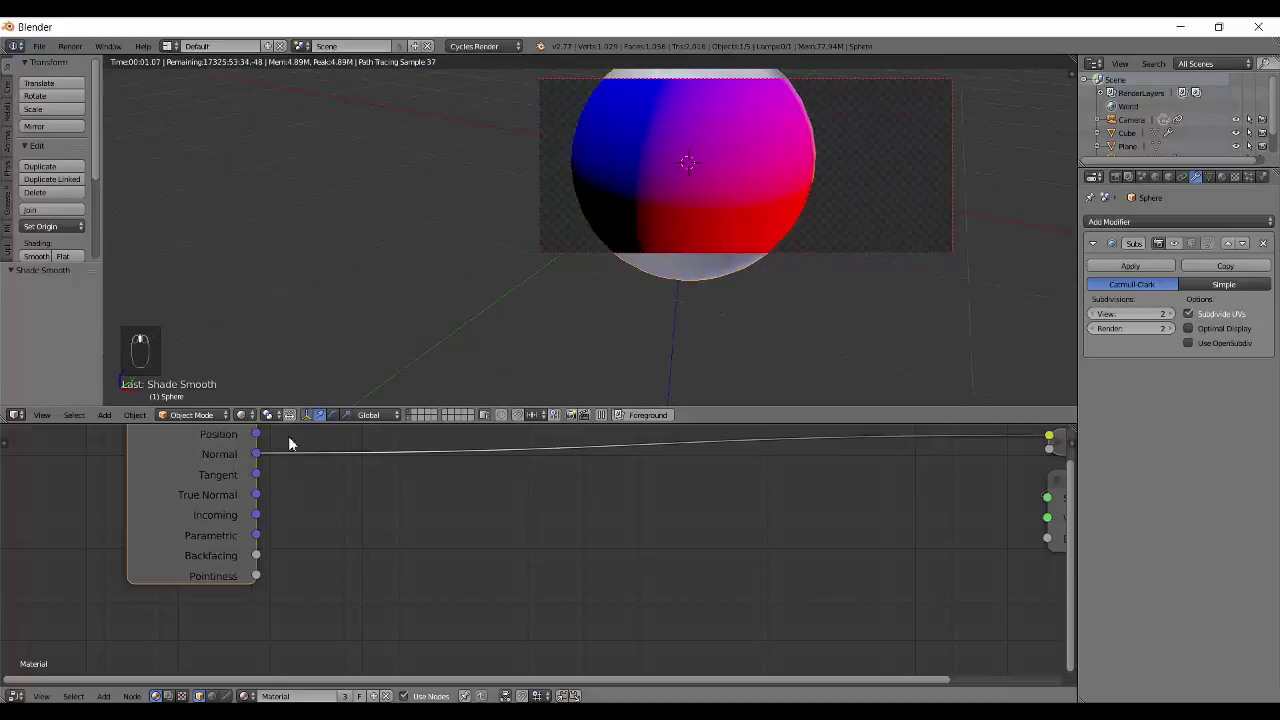
drag(239, 455, 264, 500)
drag(264, 500, 717, 174)
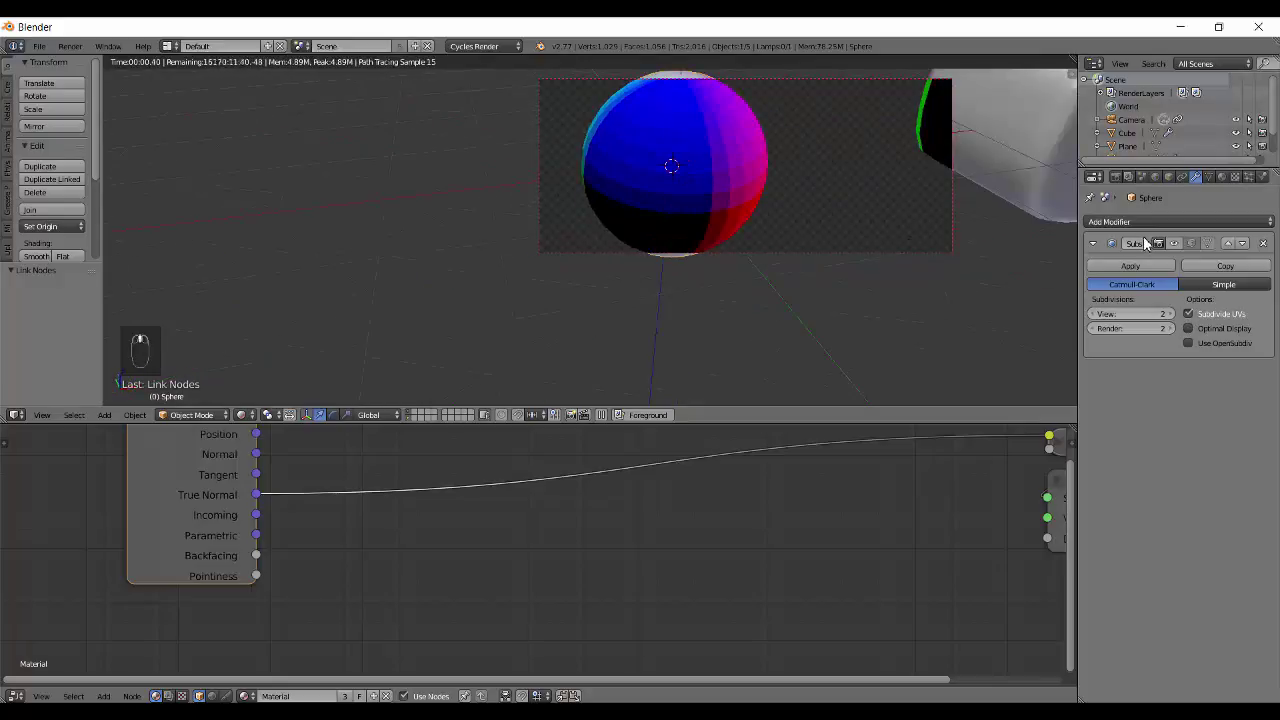
drag(816, 188, 779, 206)
drag(736, 188, 779, 206)
Compare Normal and True Normal renders on the sphere under smooth and flat shading
key(z)
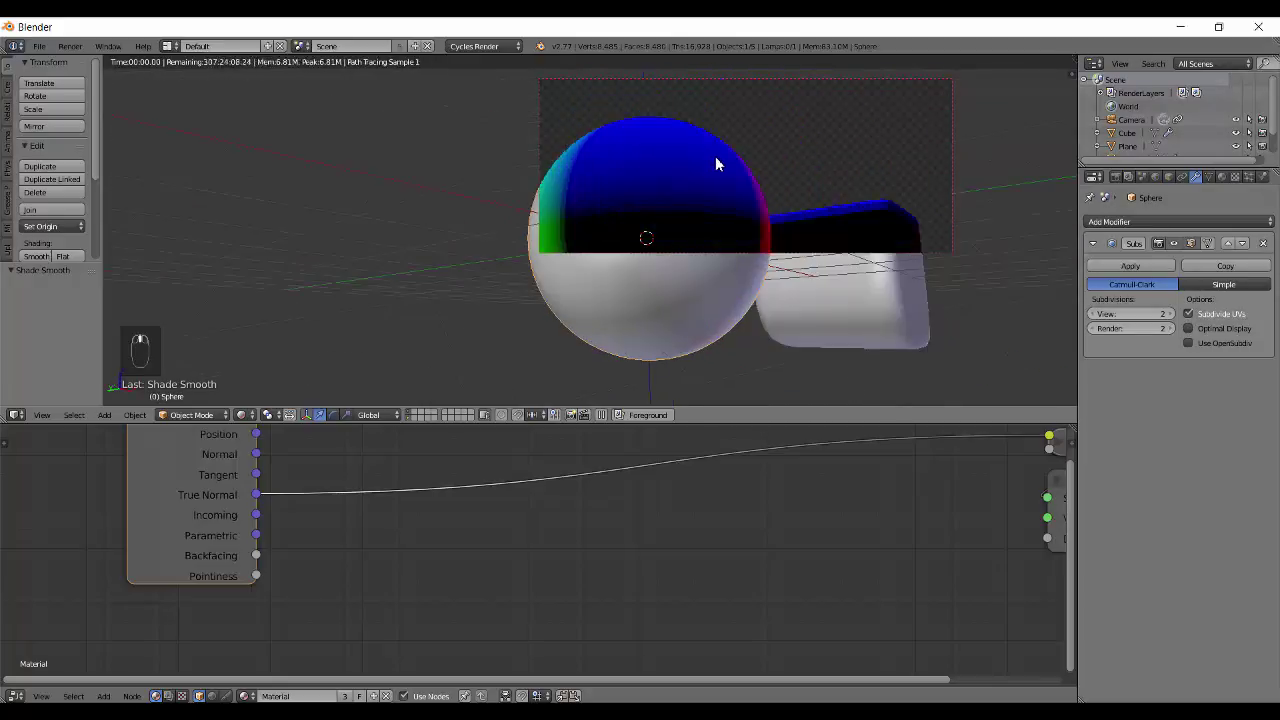
key(shift+z)
key(z)
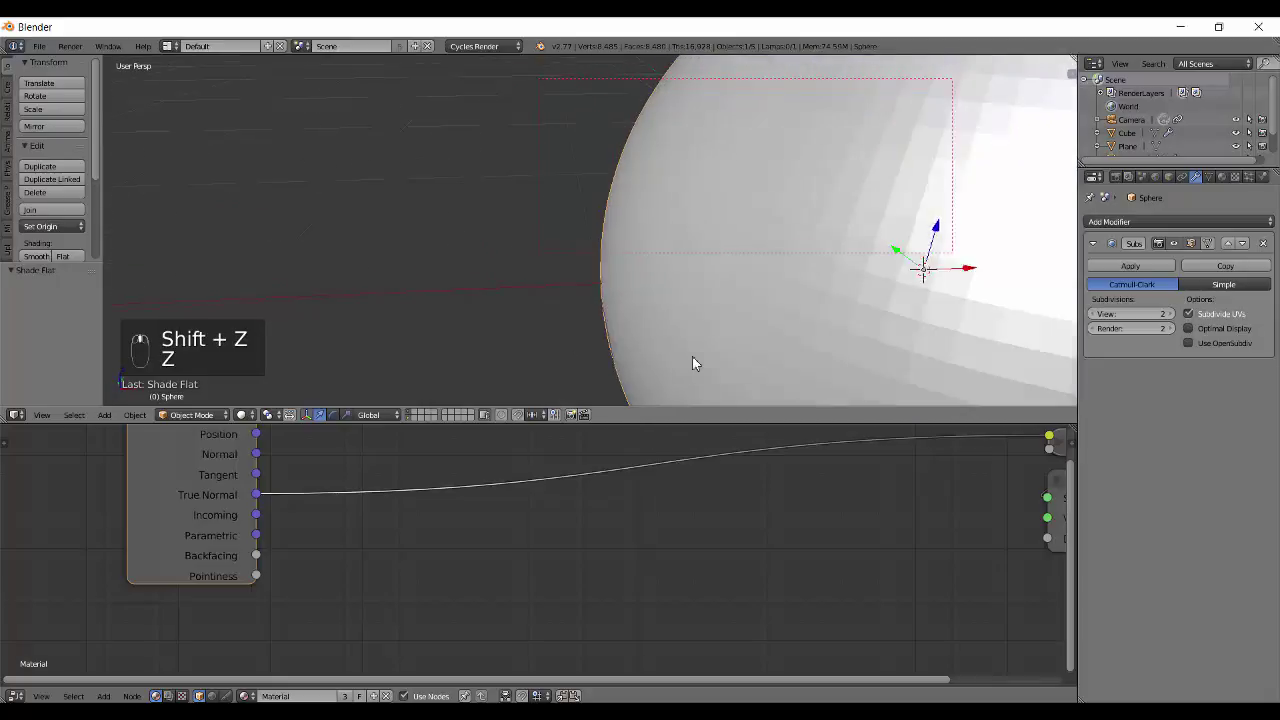
key(shift+z)
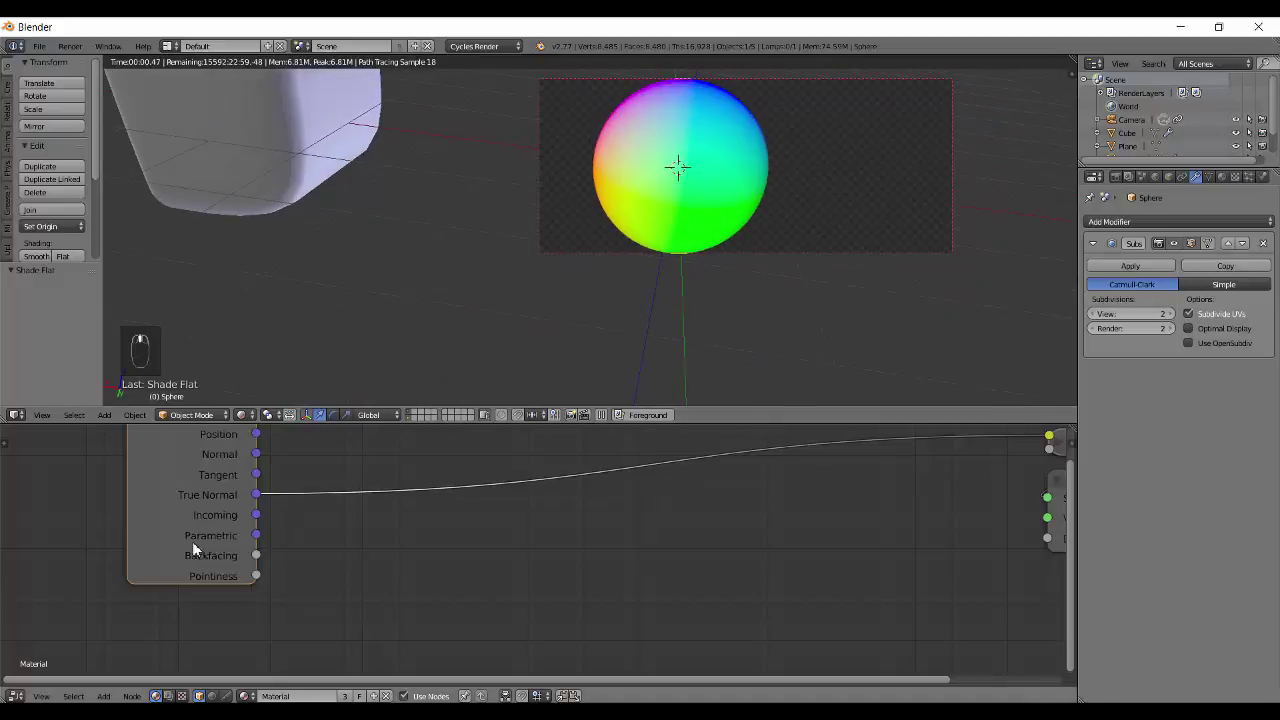
key(r)
middle_click(864, 286)
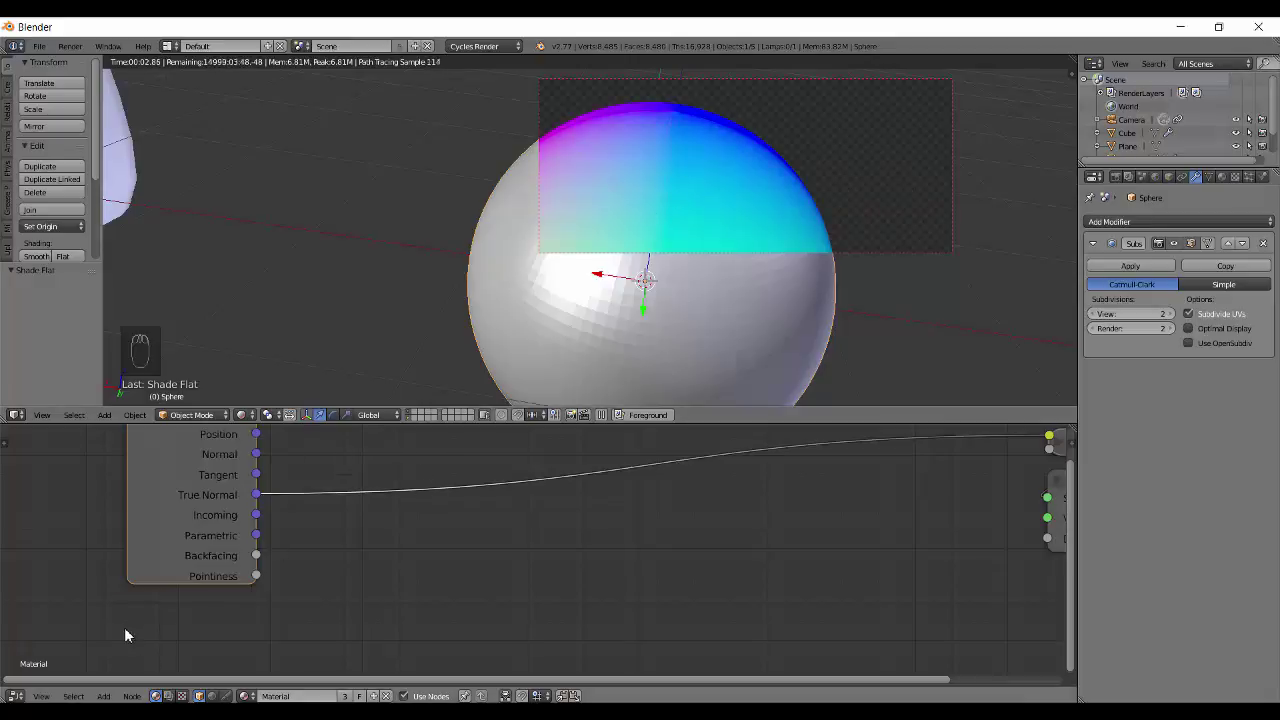
Wire the Incoming output to the Viewer, hide the cube and frame the sphere from preset viewpoints
drag(209, 527, 692, 227)
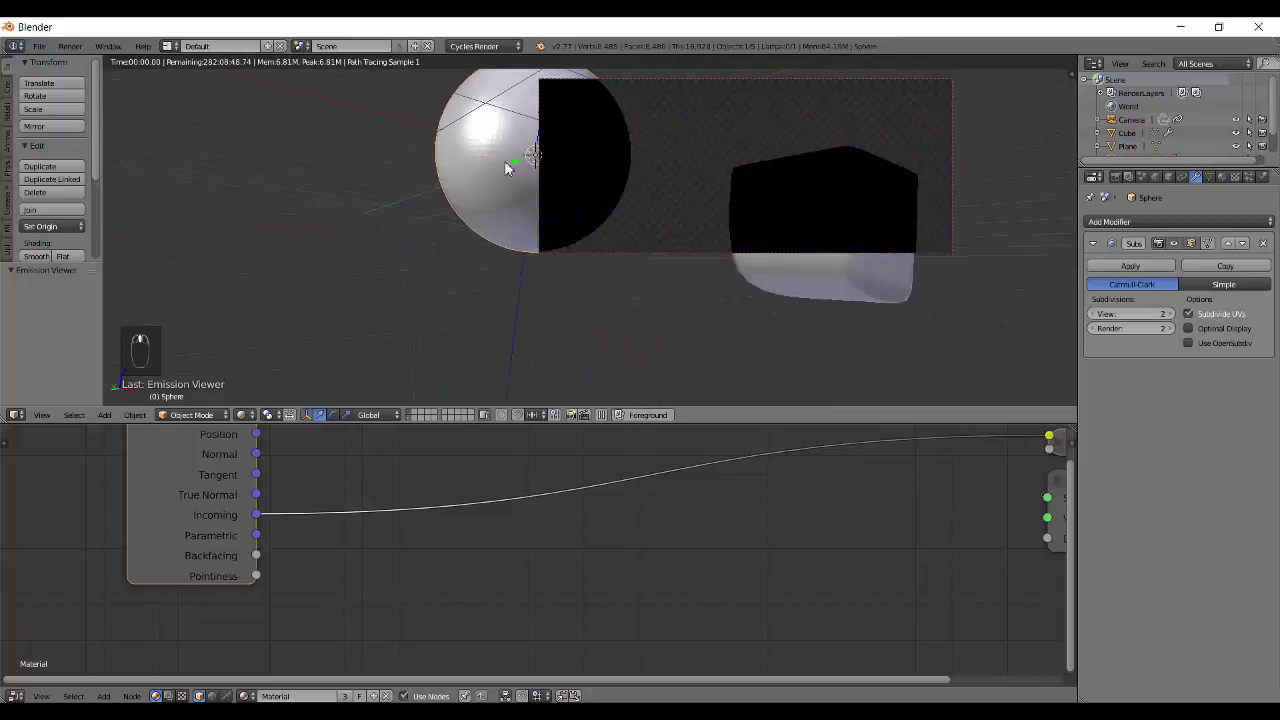
key(q)
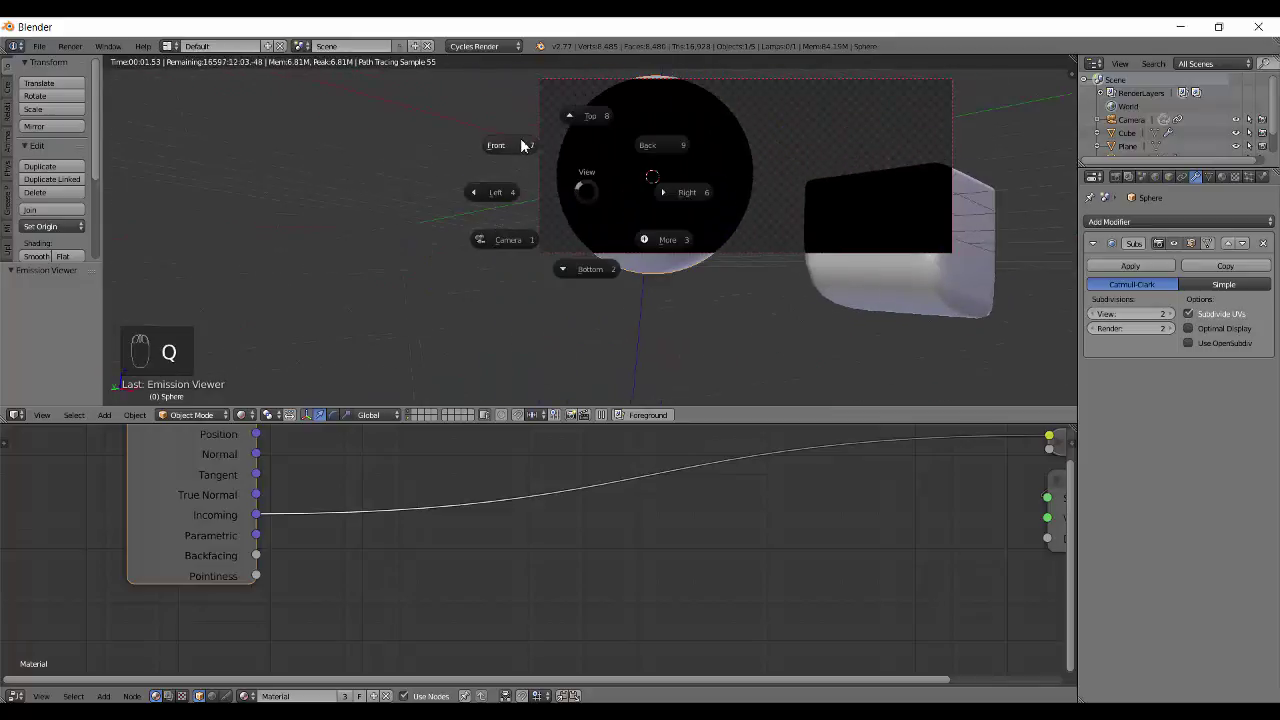
key(q)
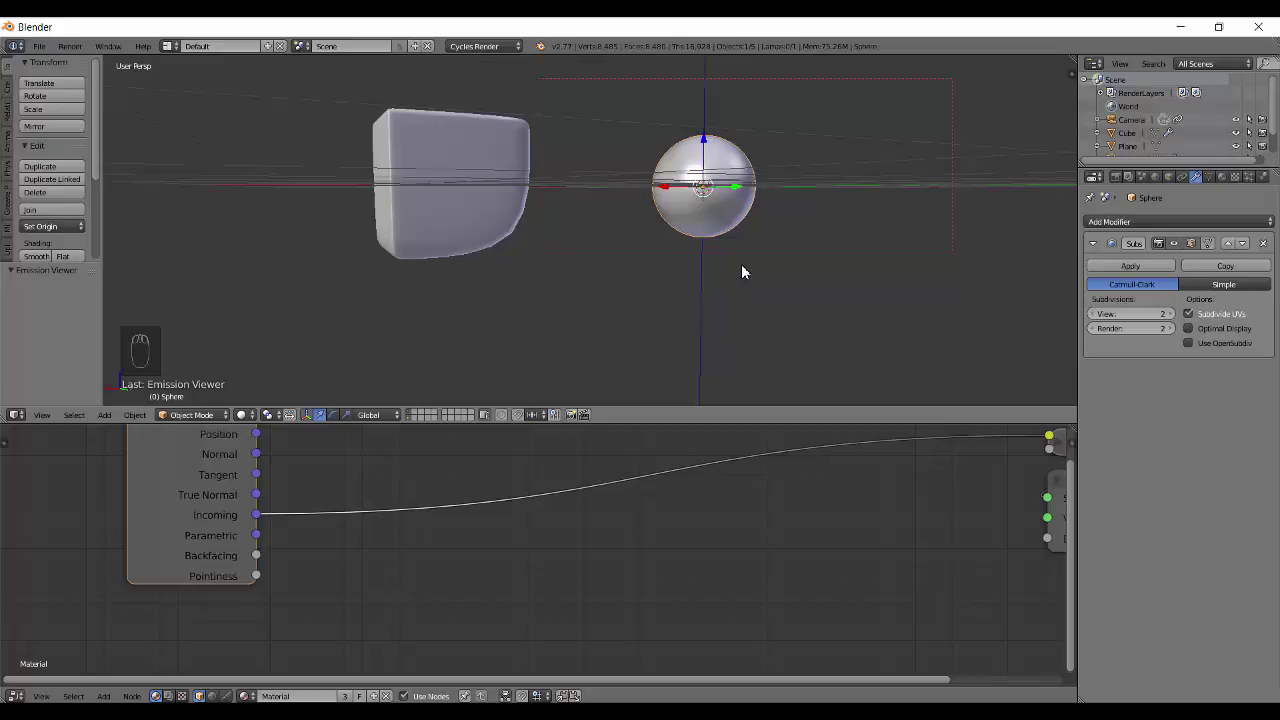
key(q)
key(q)
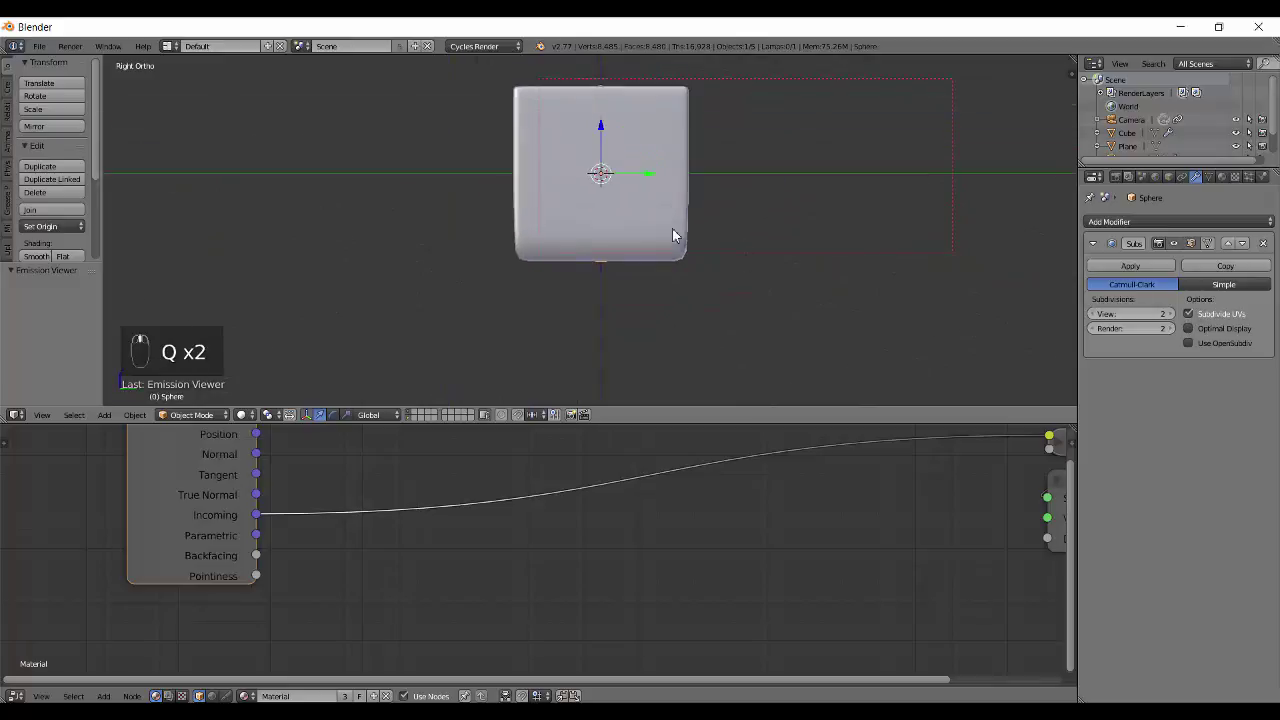
key(h)
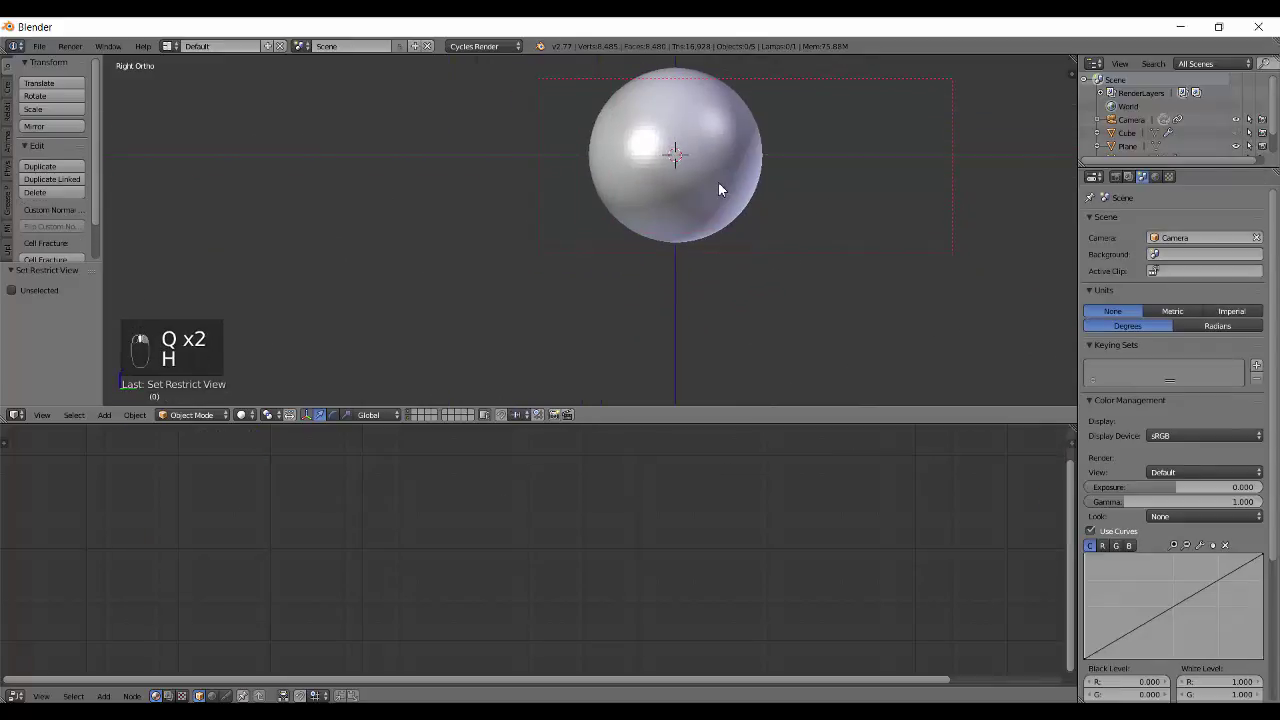
key(z)
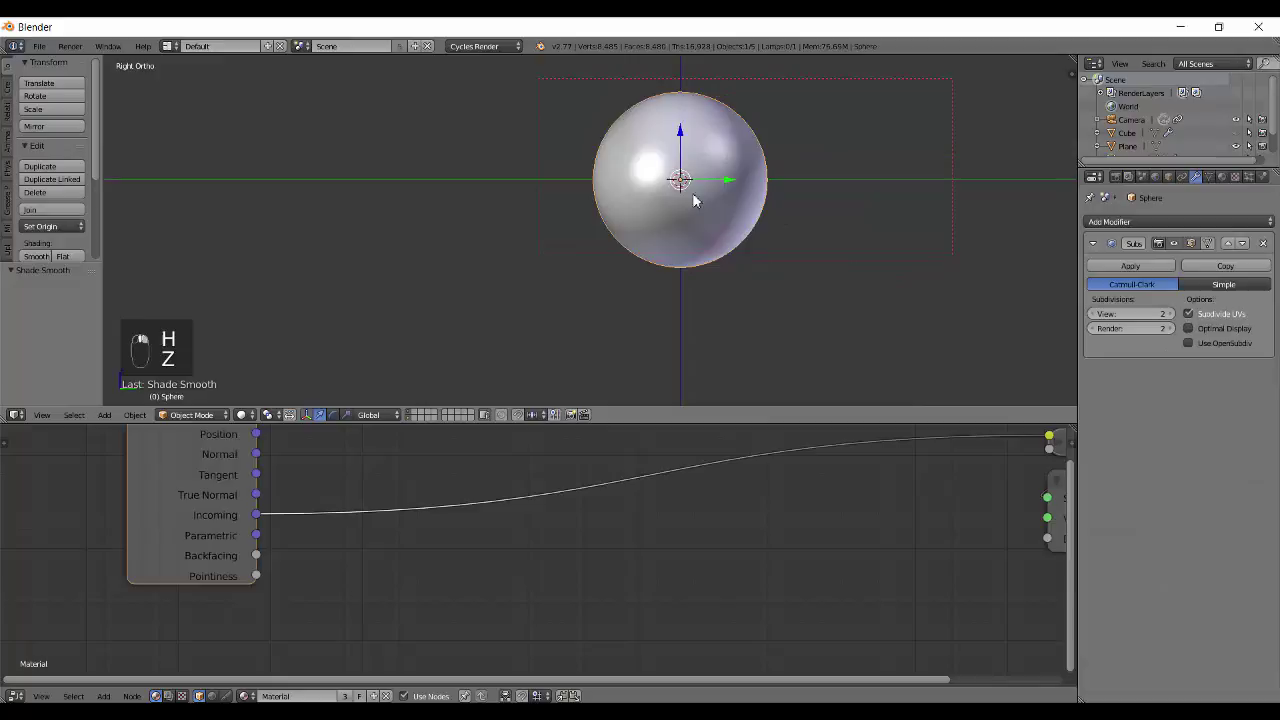
key(ctrl+b)
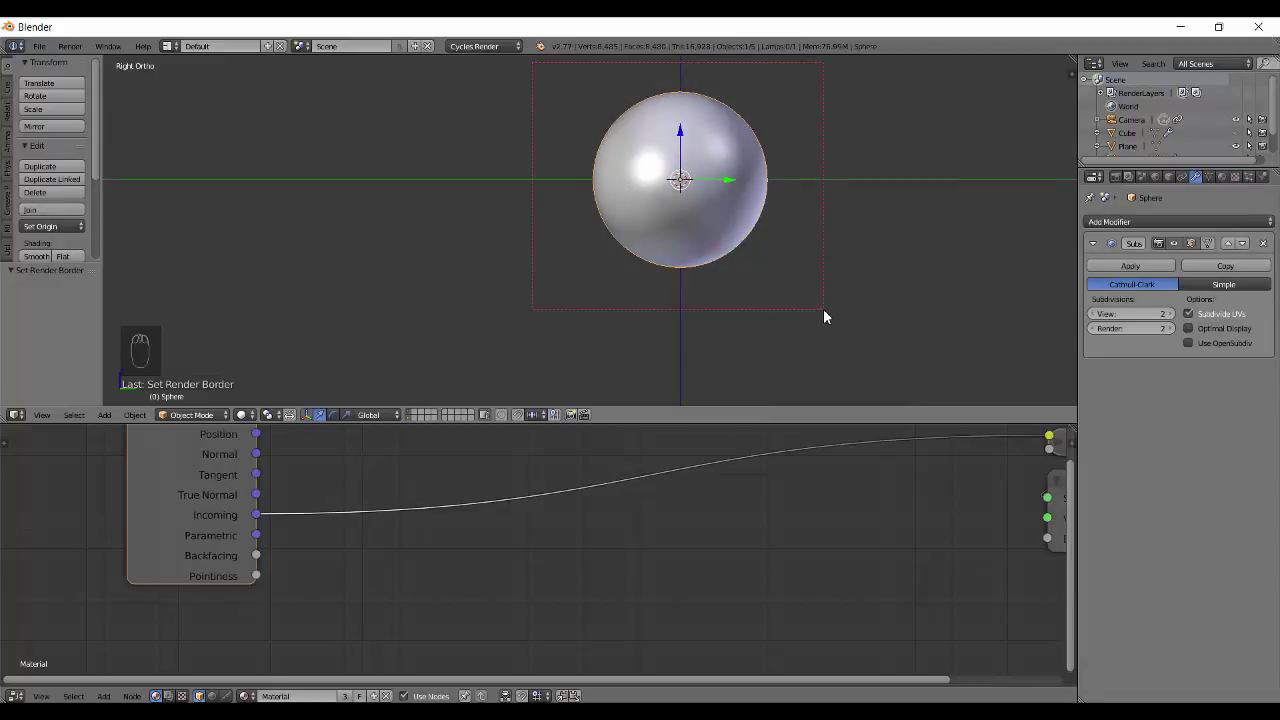
Toggle the Cycles preview repeatedly to watch the sphere's Incoming colour
key(shift+z)
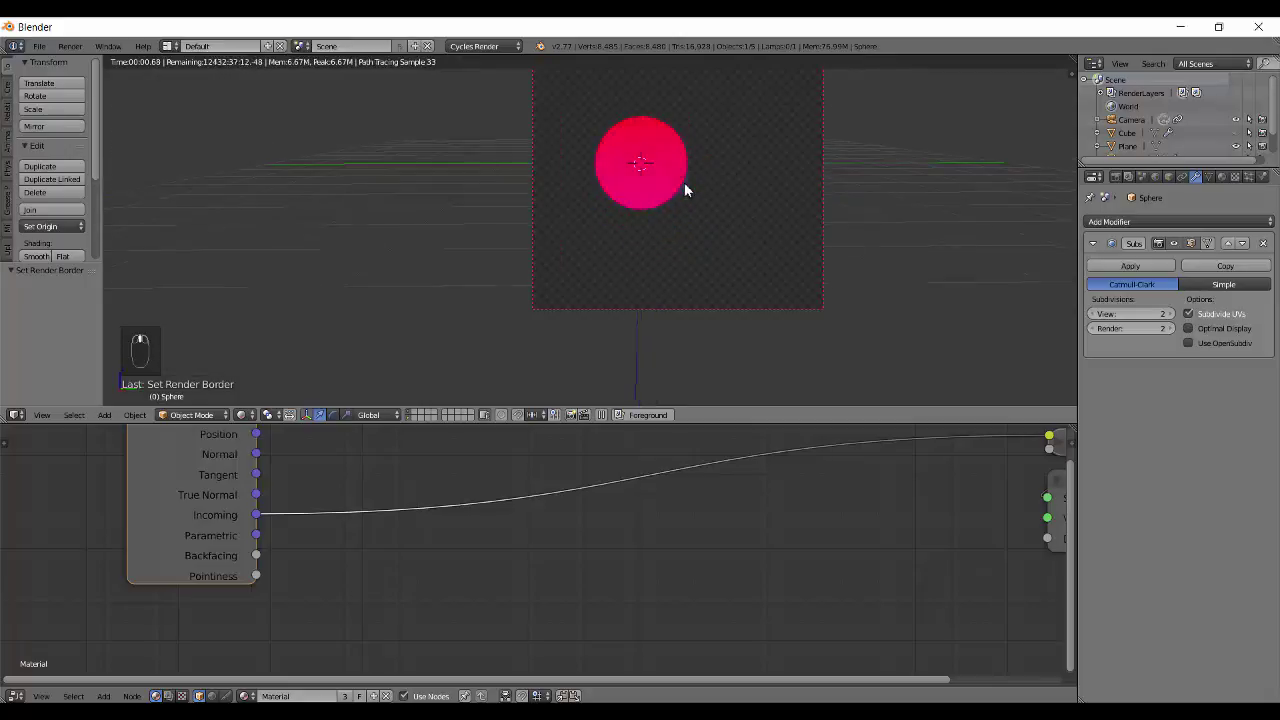
key(shift+z)
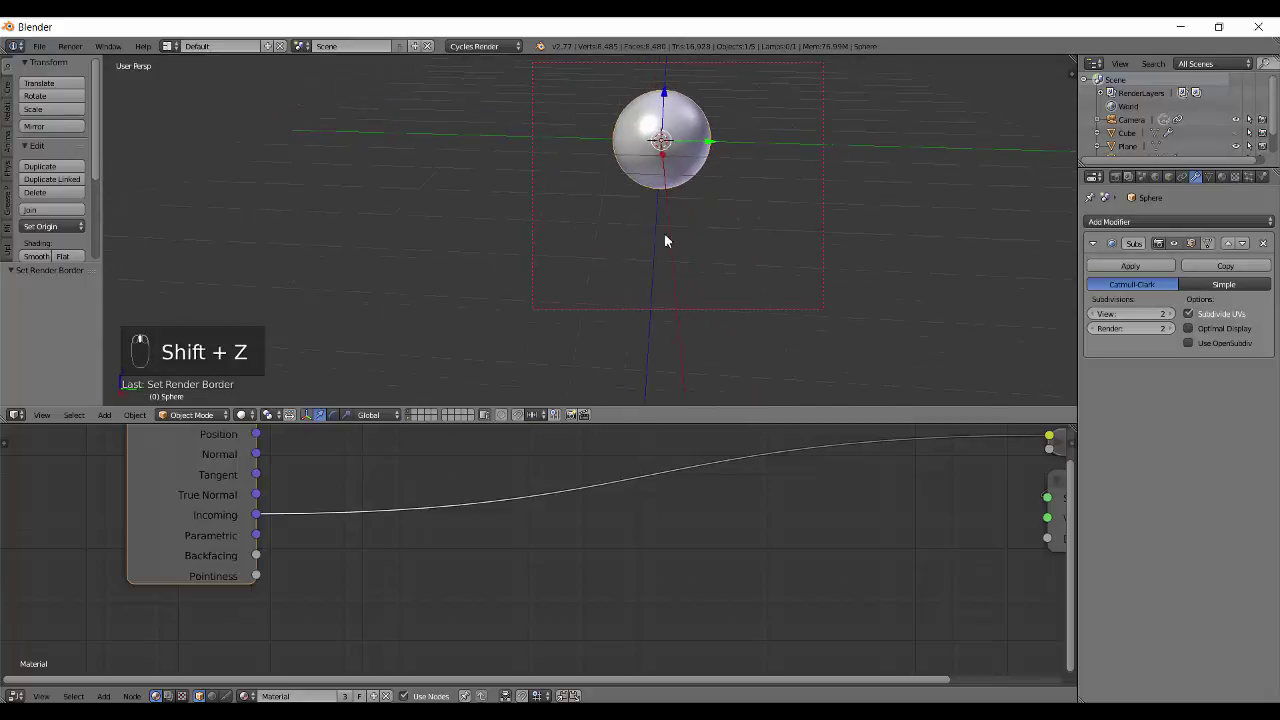
key(shift+z)
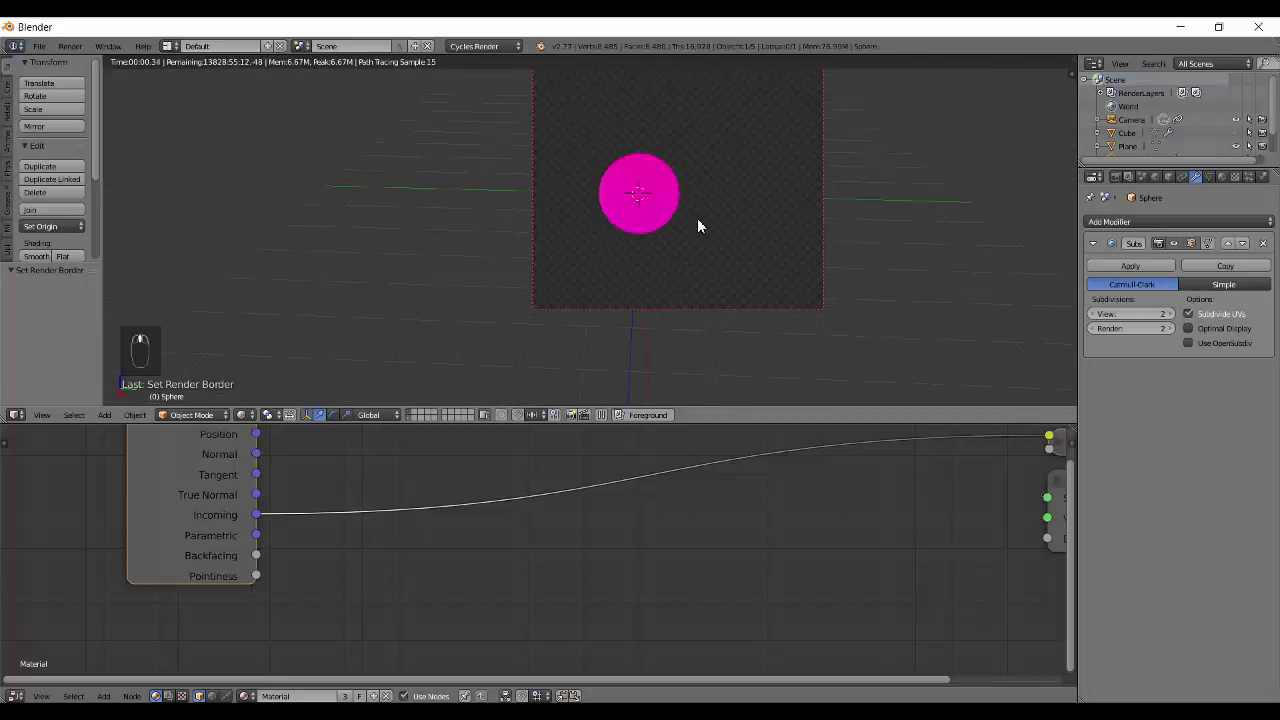
key(shift+z)
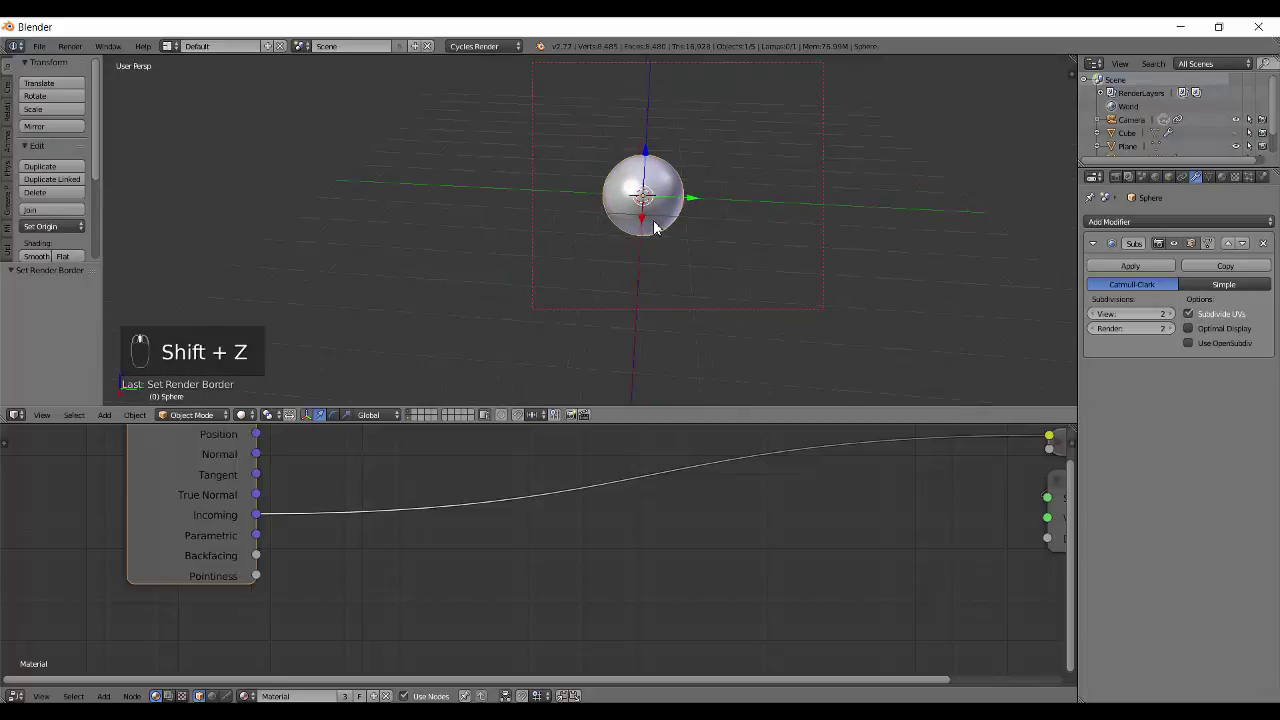
key(shift+z)
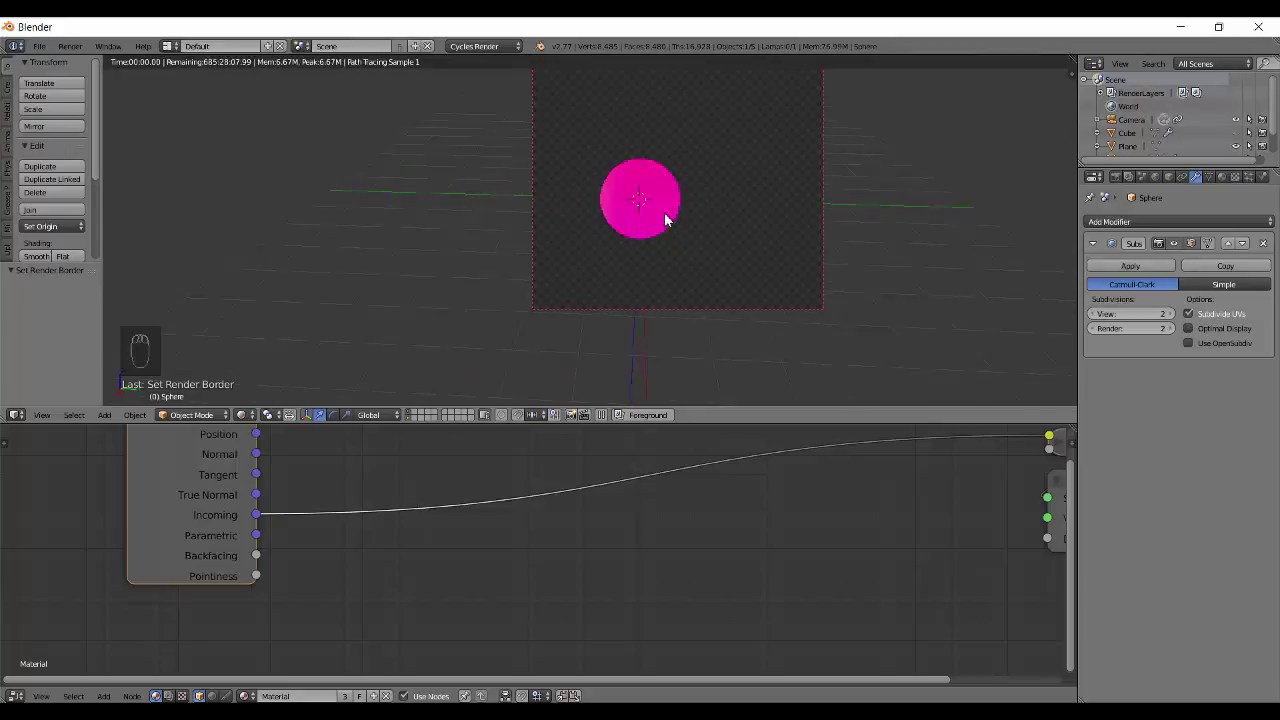
Orbit to new angles and re-render, the sphere shifting towards cyan as the view changes
drag(741, 243, 696, 245)
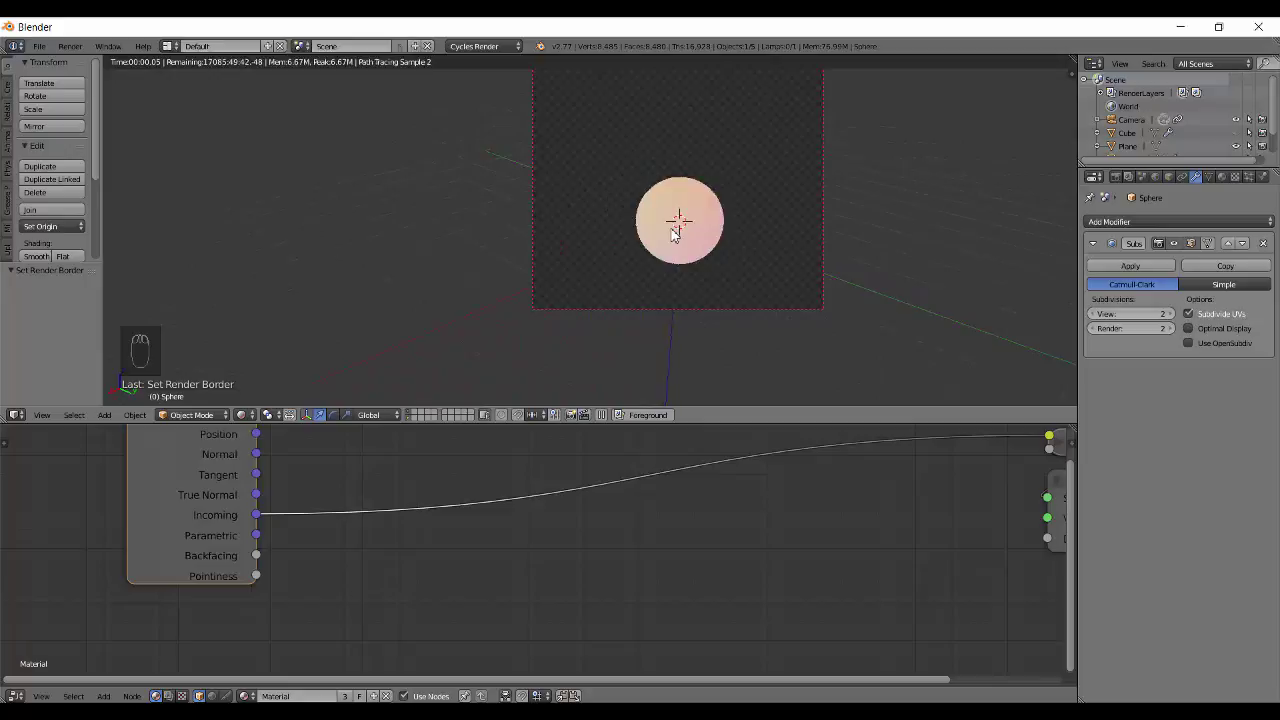
key(shift+z)
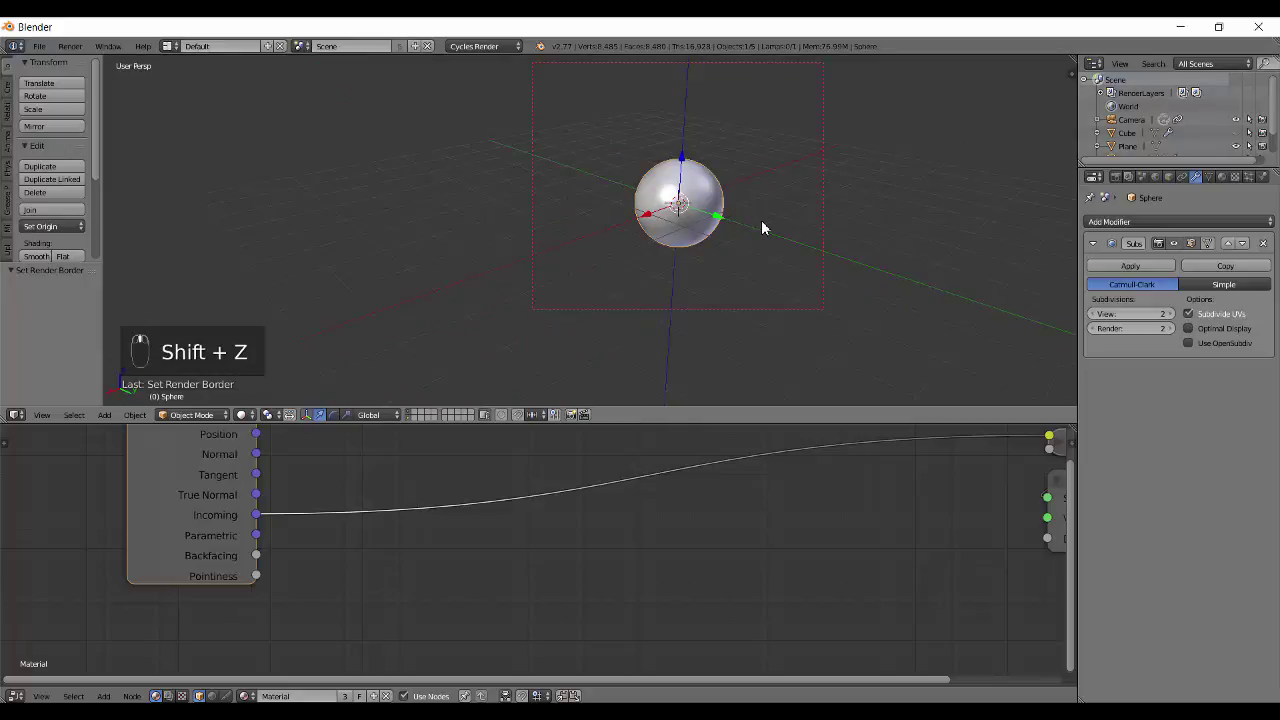
middle_click(790, 226)
key(shift+z)
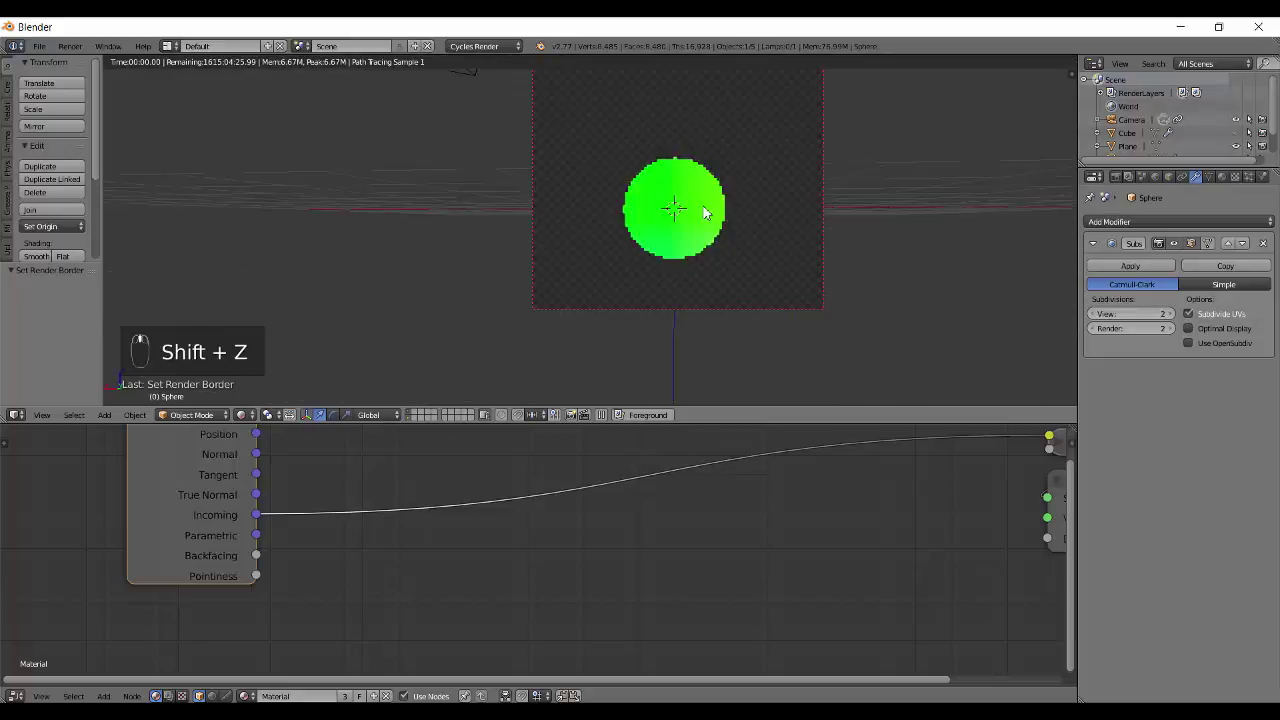
middle_click(707, 286)
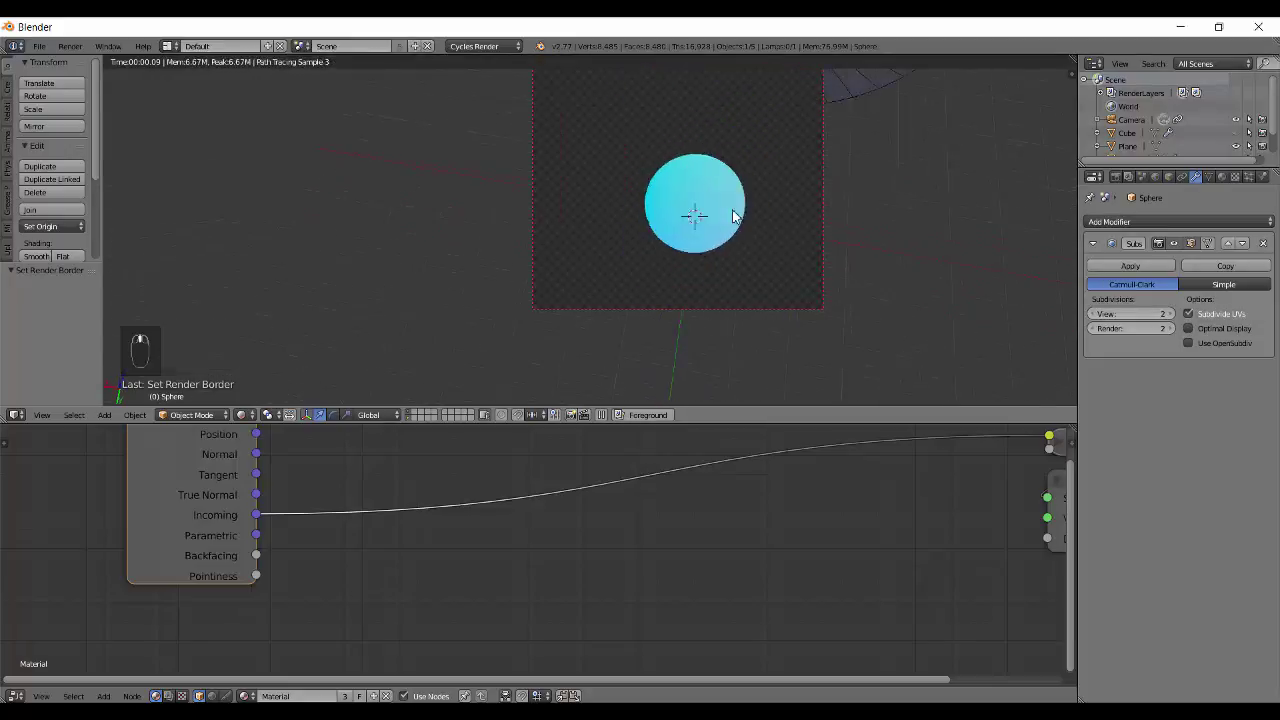
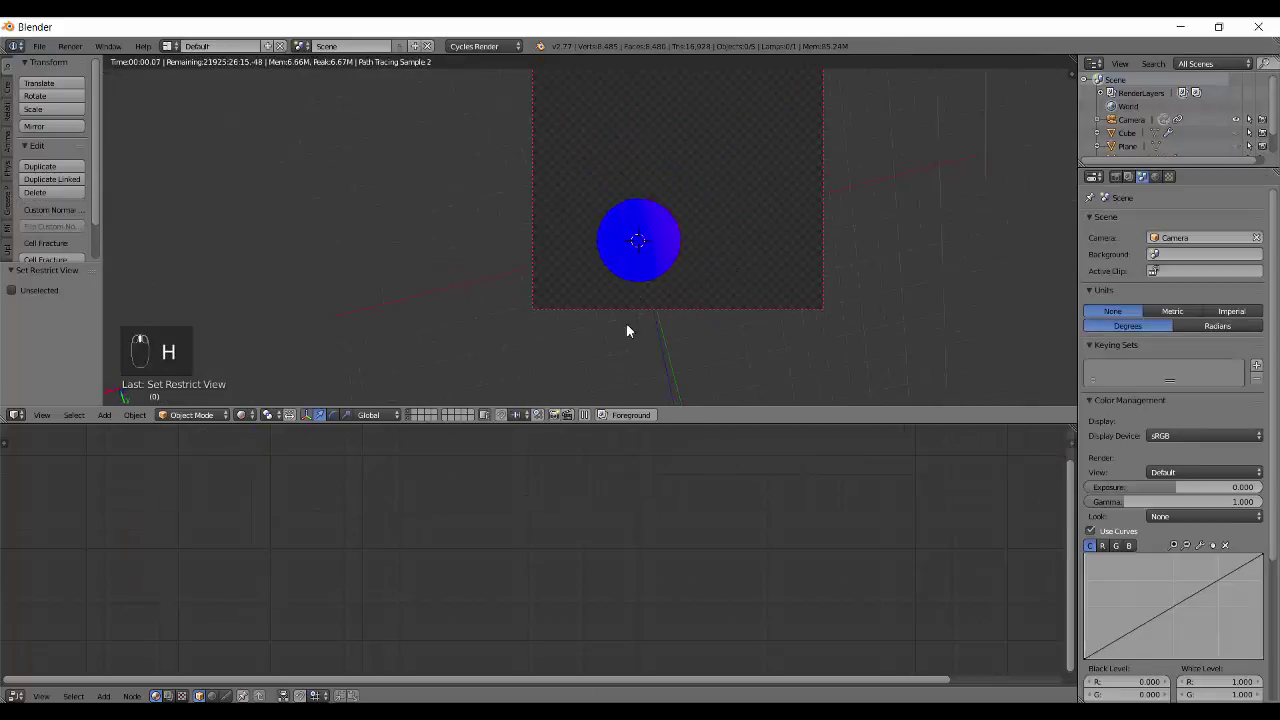
Orbit the rendered sphere and return the viewport to plain solid shading
drag(615, 244, 709, 248)
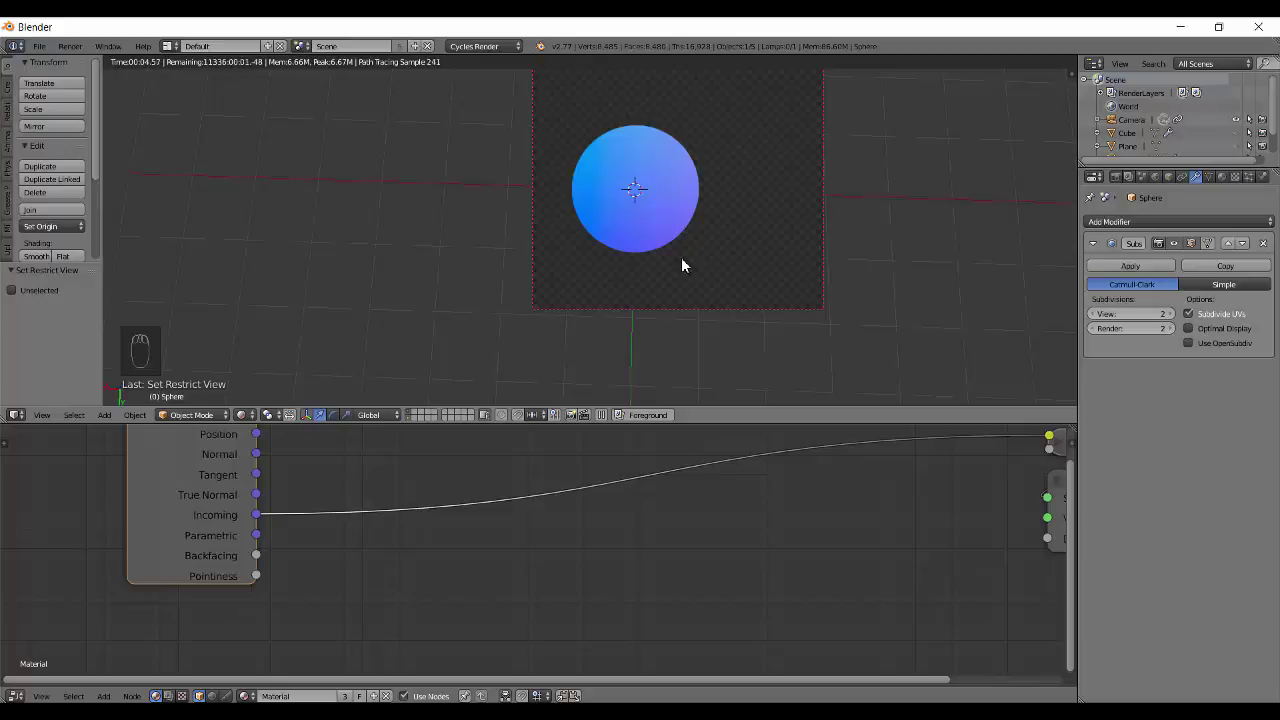
key(shift+z)
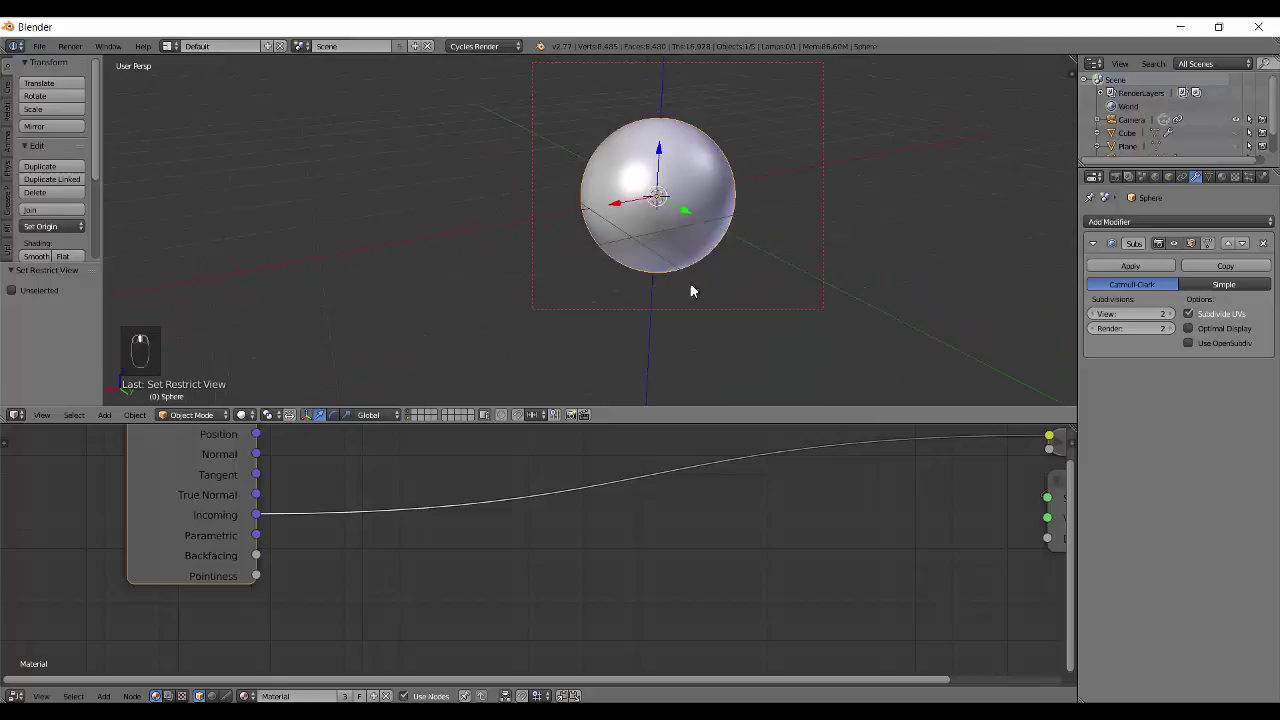
Frame the Geometry node and render the Parametric output on the sphere in Cycles
drag(226, 524, 240, 566)
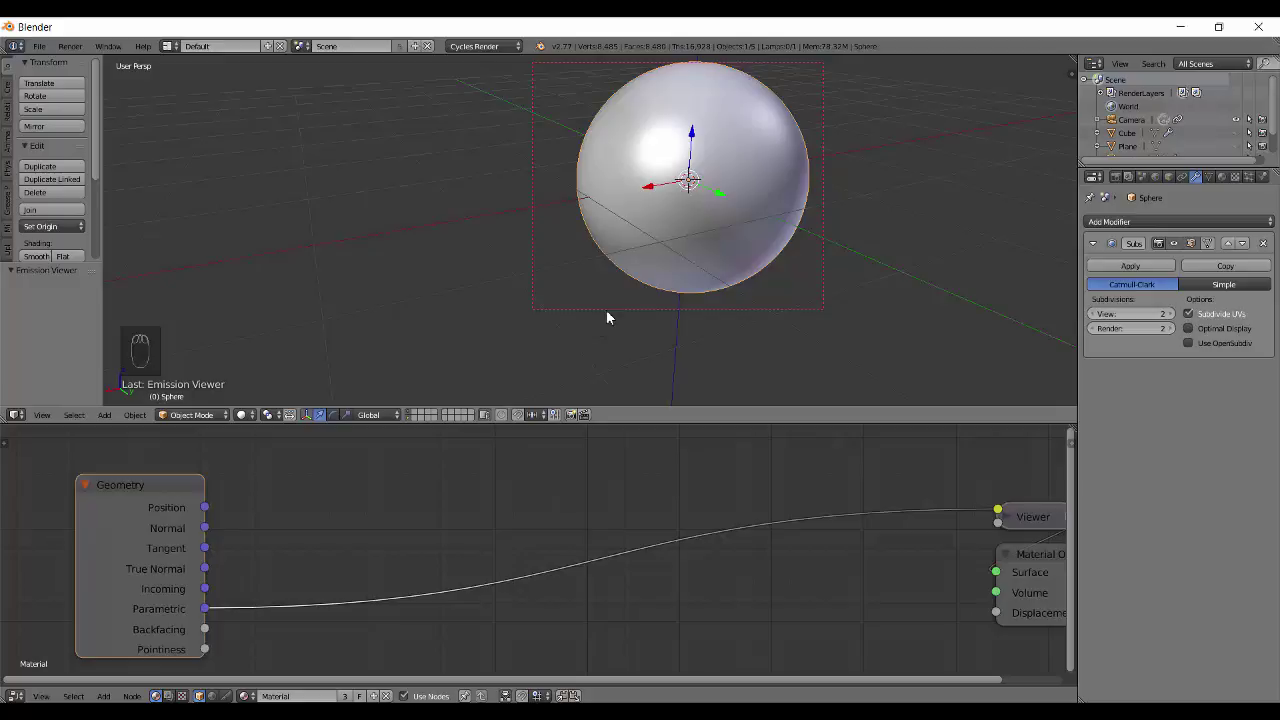
key(shift+z)
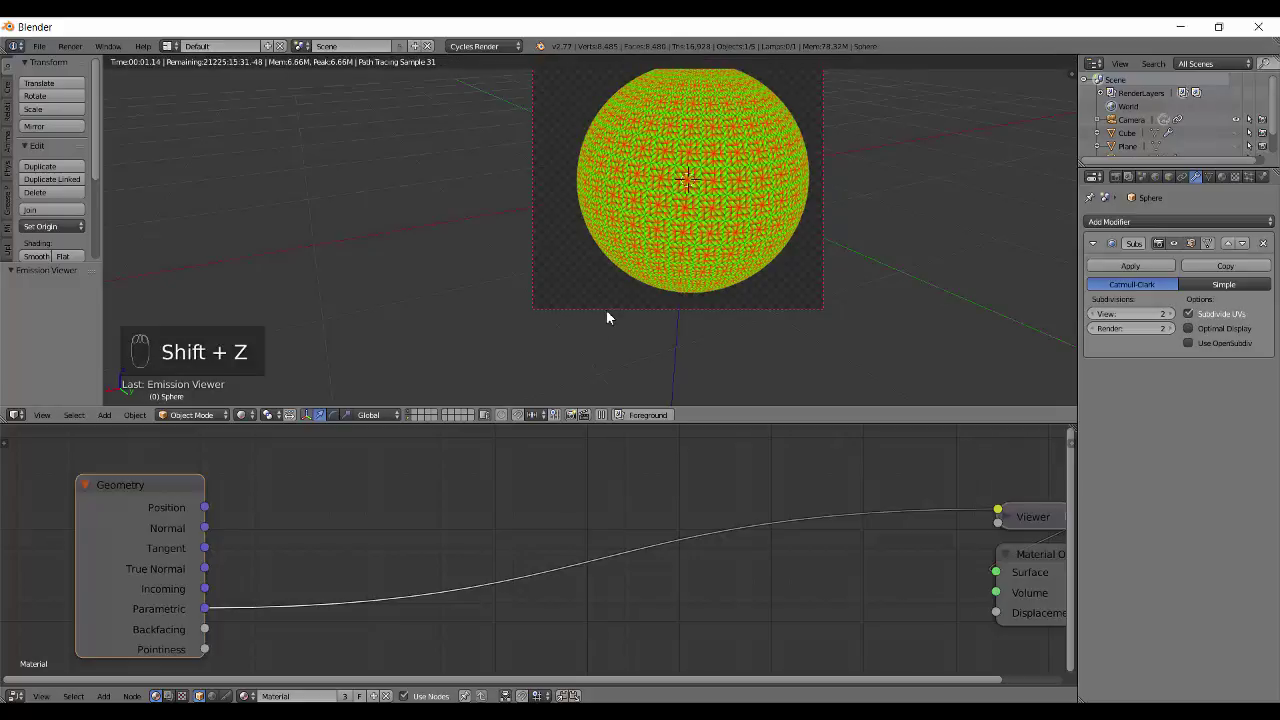
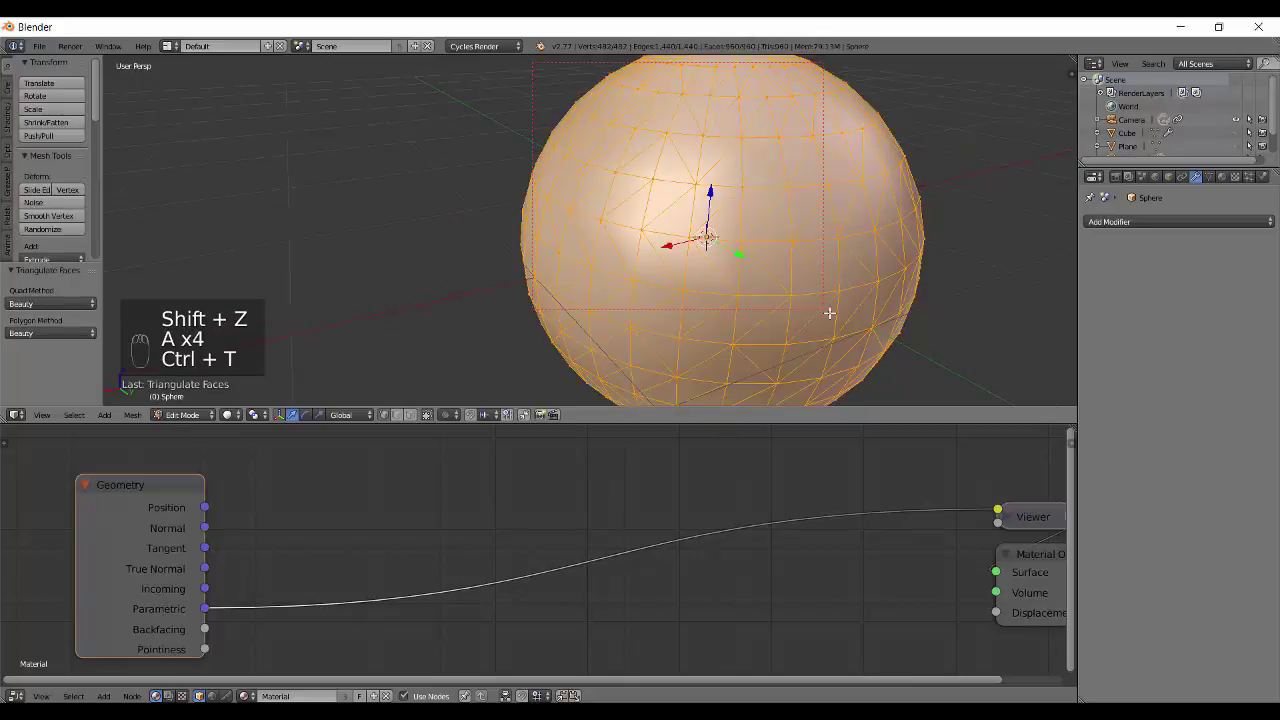
Toggle selection, shading and Edit Mode to leave the triangulated sphere in object mode
key(a)
key(a)
key(z)
key(Tab)
key(z)
key(Tab)
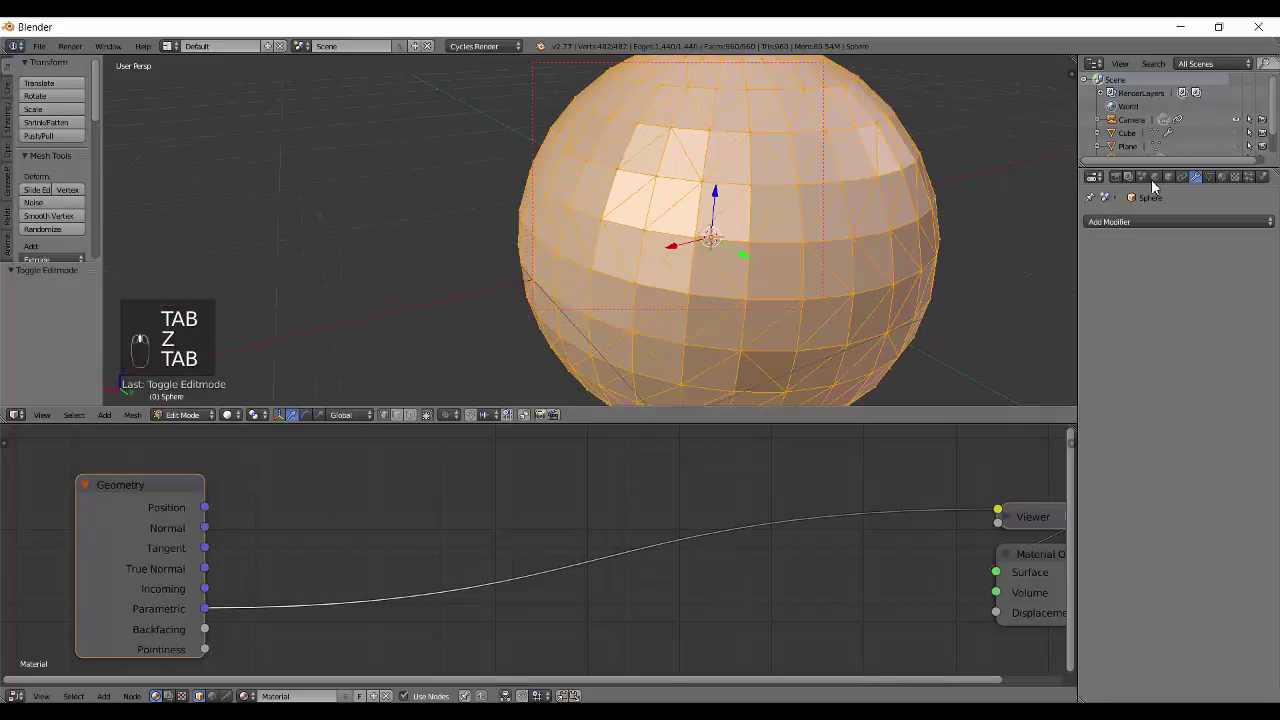
Enable Wire display in the sphere's Object properties and clear the selection
click(1098, 462)
key(a)
key(Tab)
key(a)
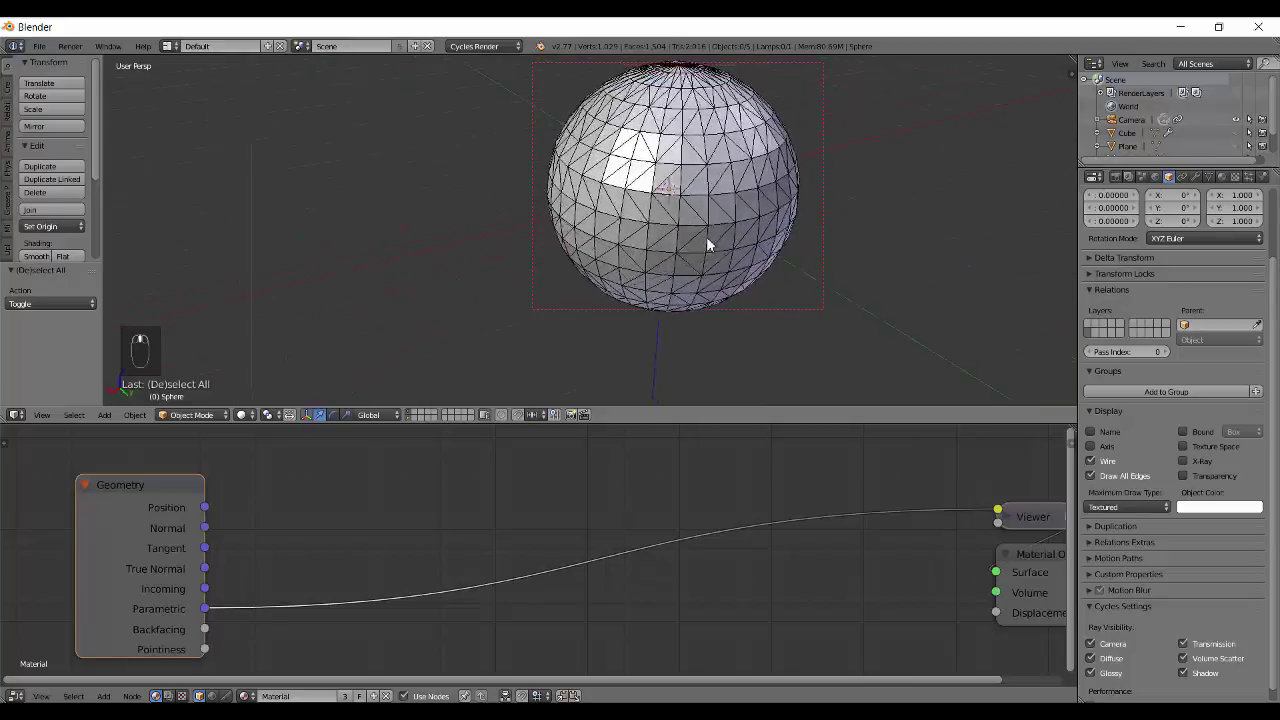
Render the Parametric gradients on every triangle, zoom in on them, then return to solid shading
drag(739, 250, 680, 209)
key(shift+z)
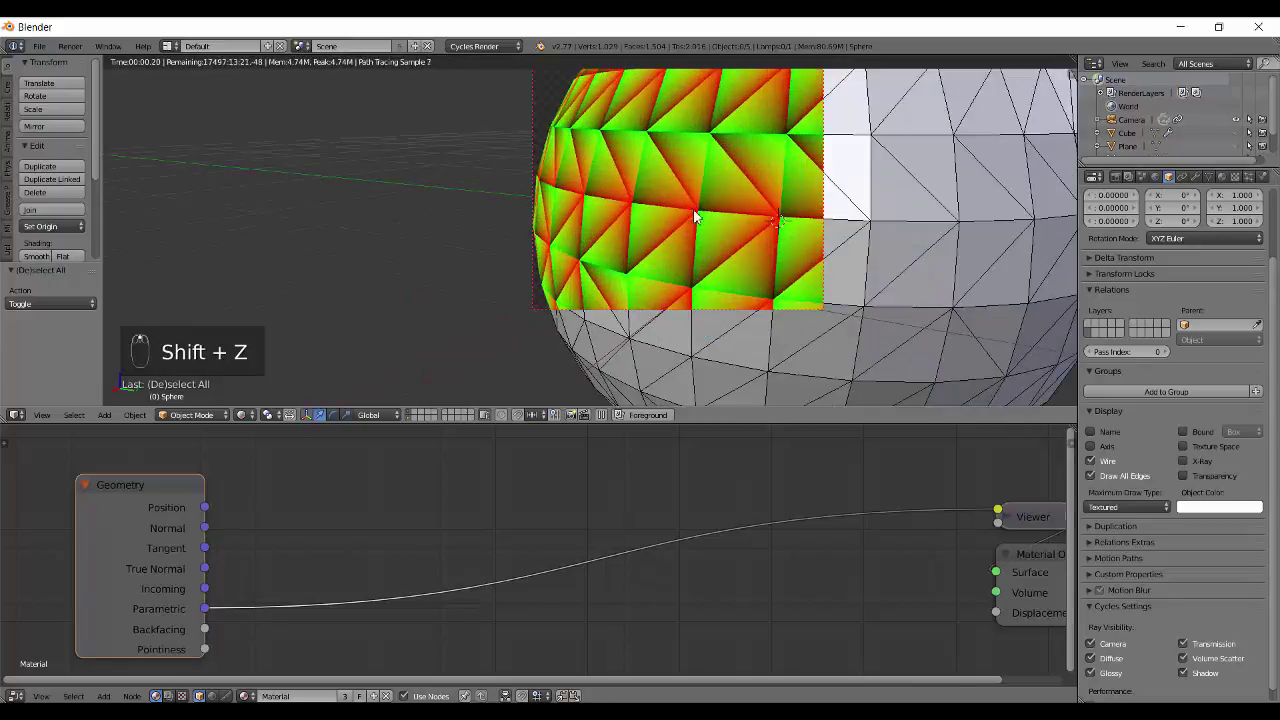
drag(720, 202, 714, 170)
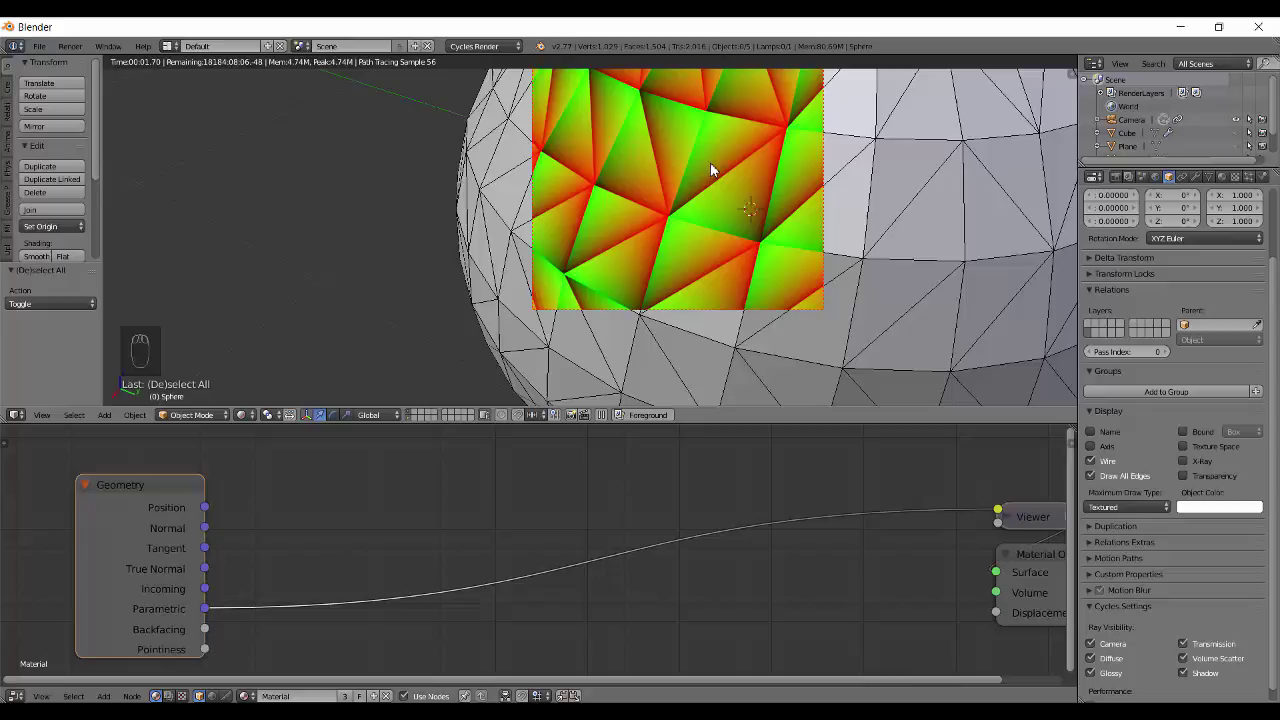
drag(714, 170, 710, 281)
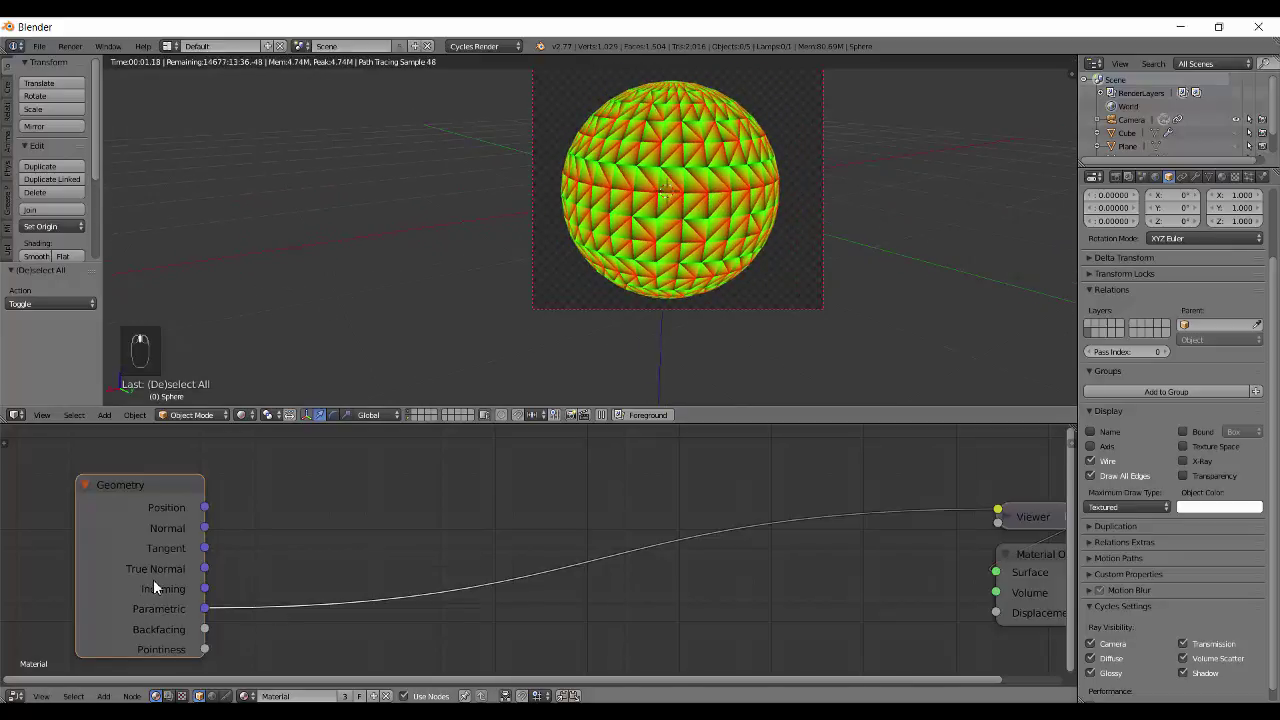
key(shift+z)
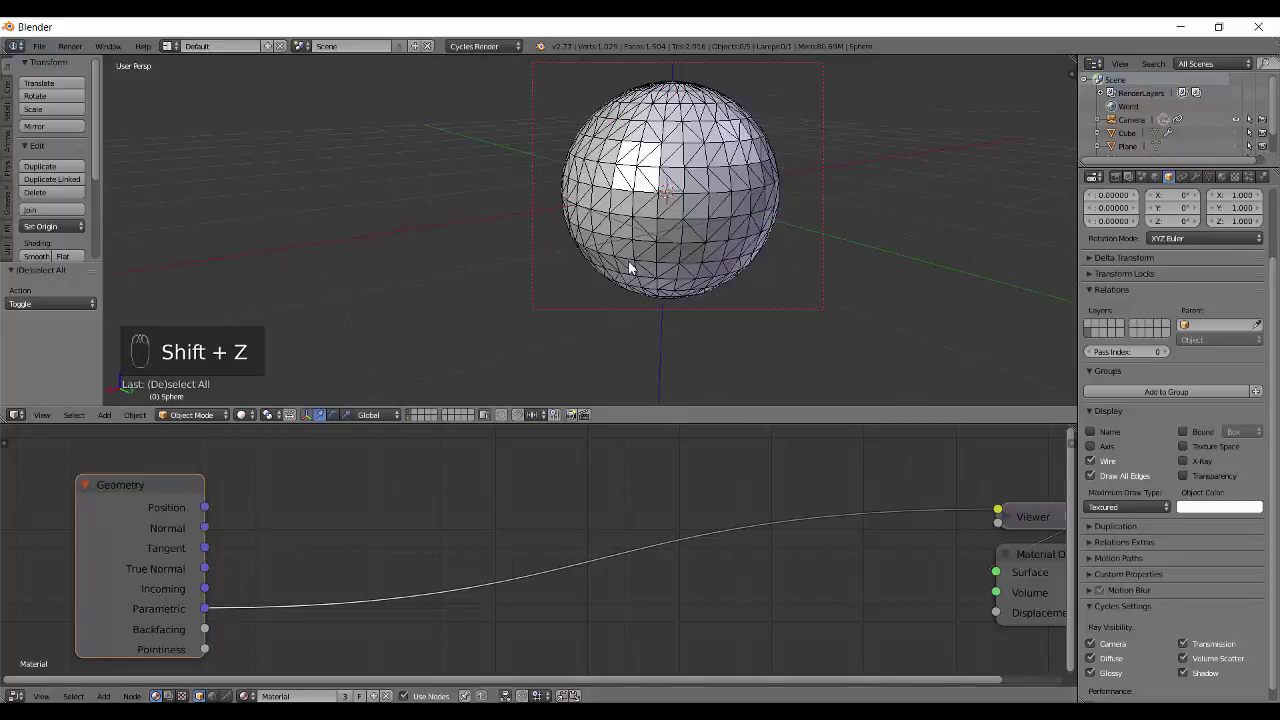
Move the Geometry node right and try Wireframe, Object Info and Tangent input nodes
drag(194, 480, 621, 550)
key(shift+a)
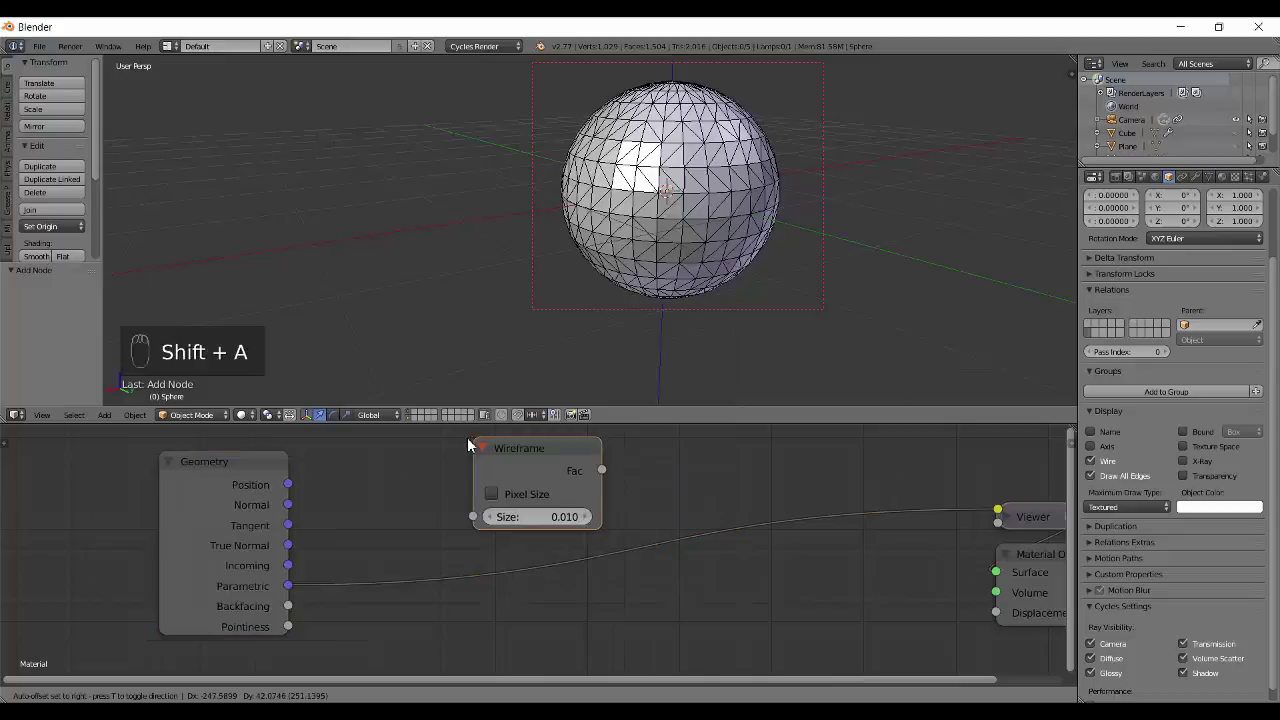
key(shift+a)
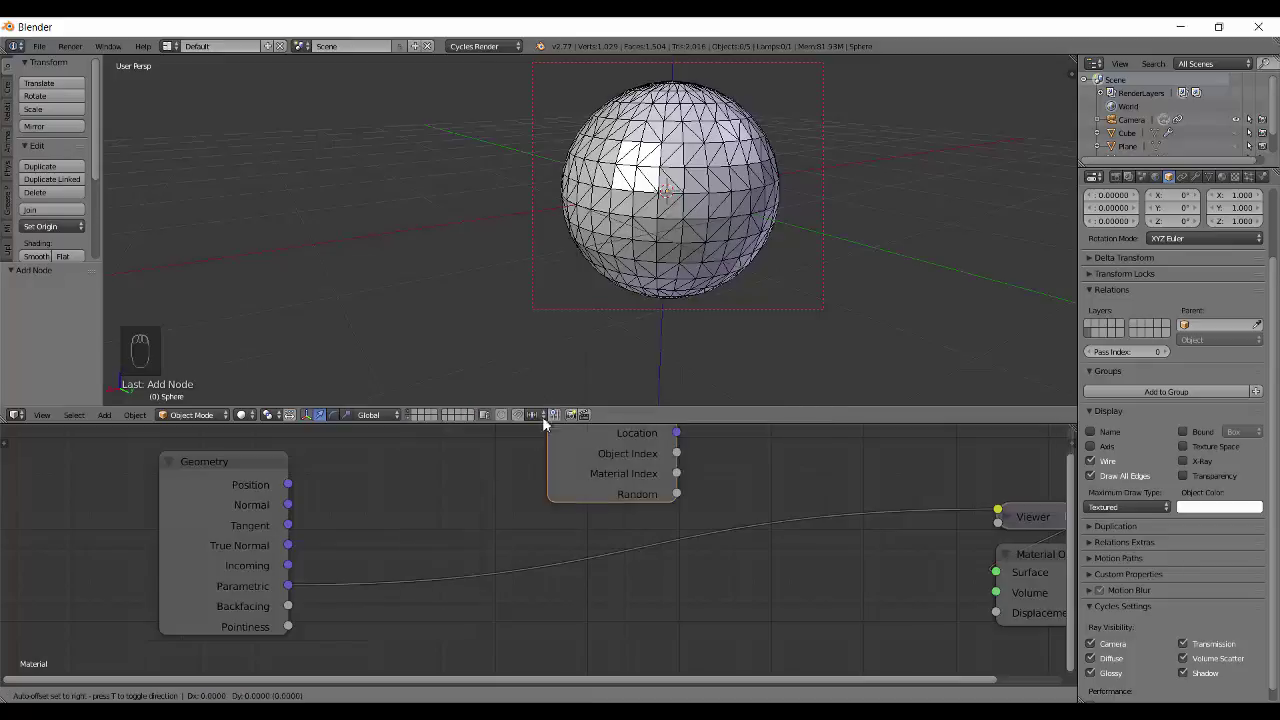
key(shift+a)
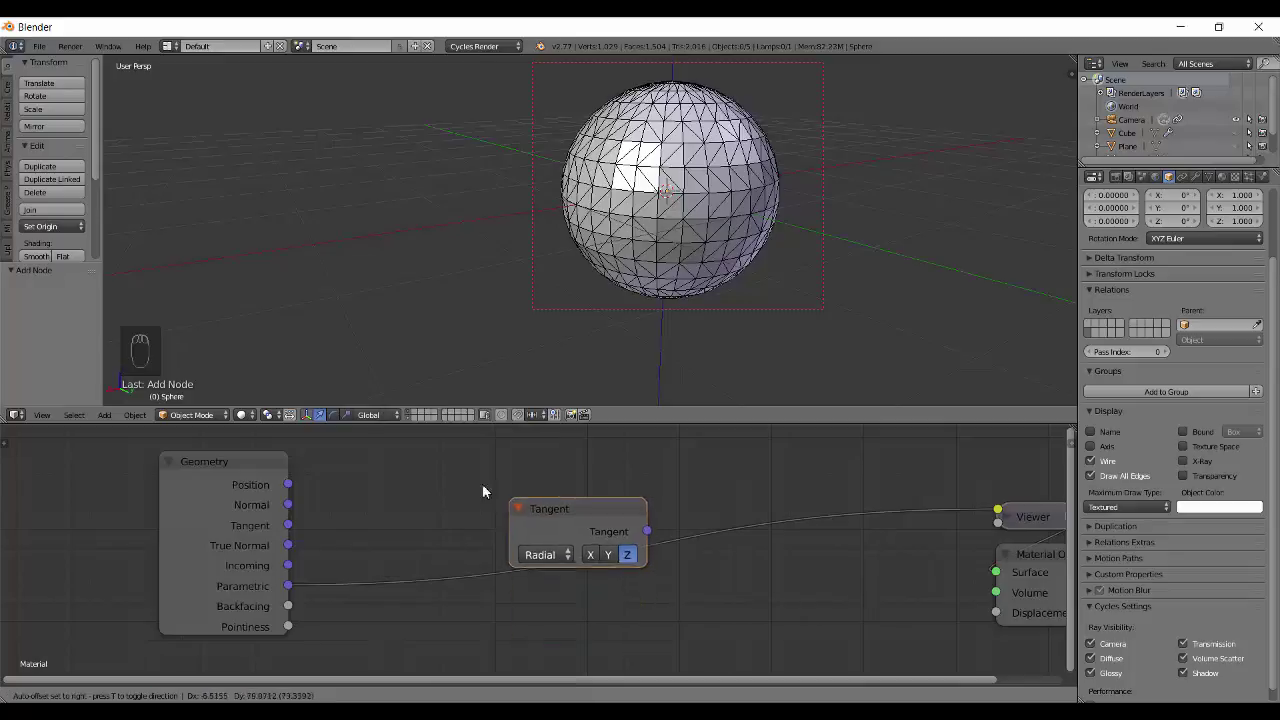
Try and discard a Particle Info node, then add a Light Path node beside Geometry
key(shift+a)
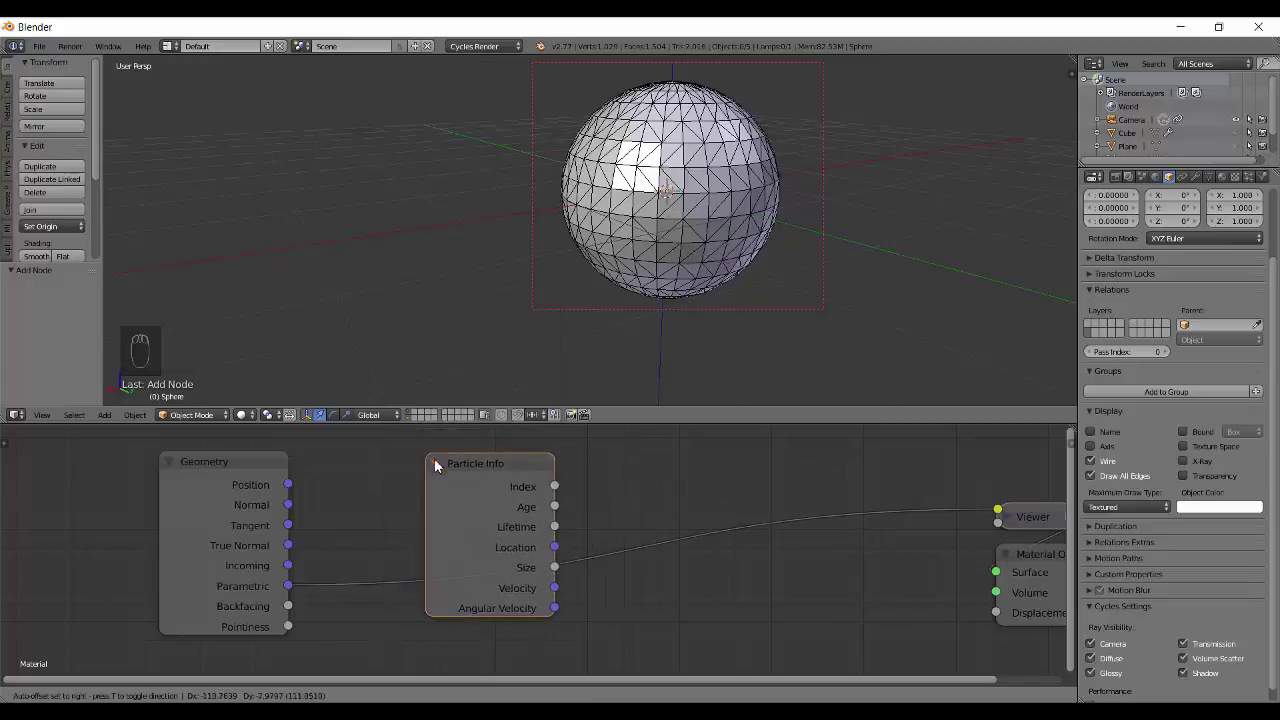
key(shift+a)
key(shift+a)
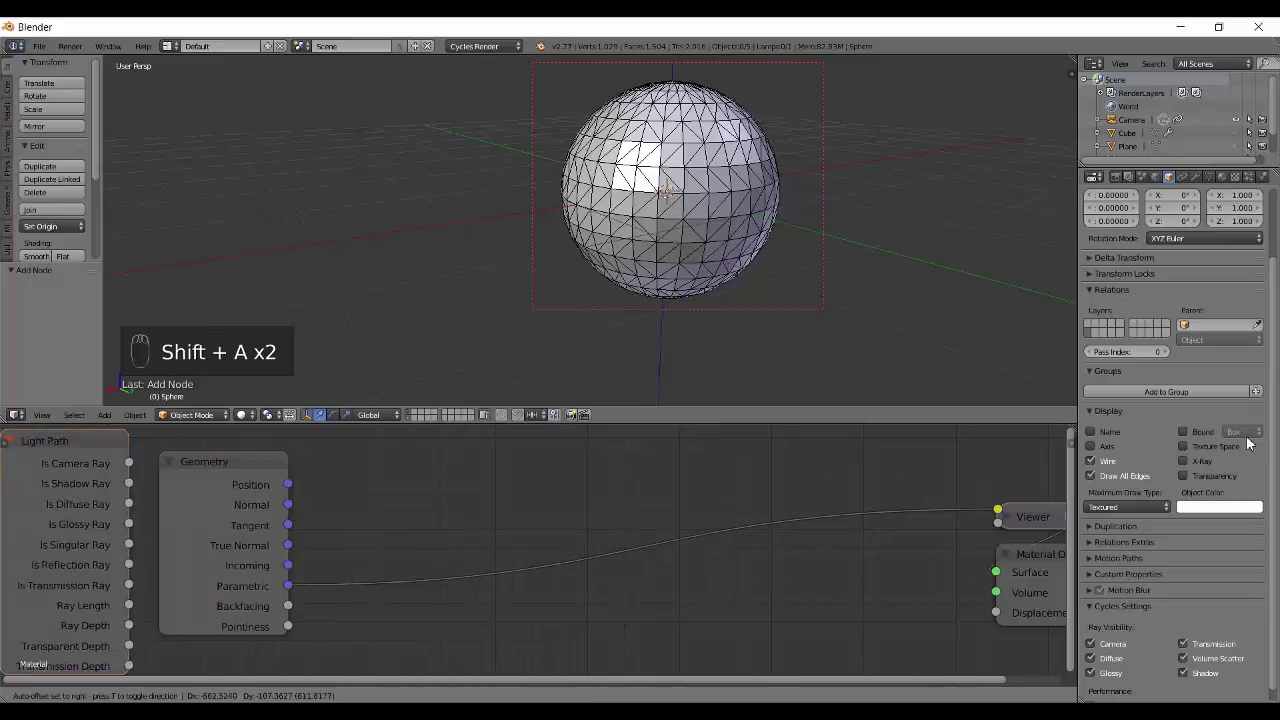